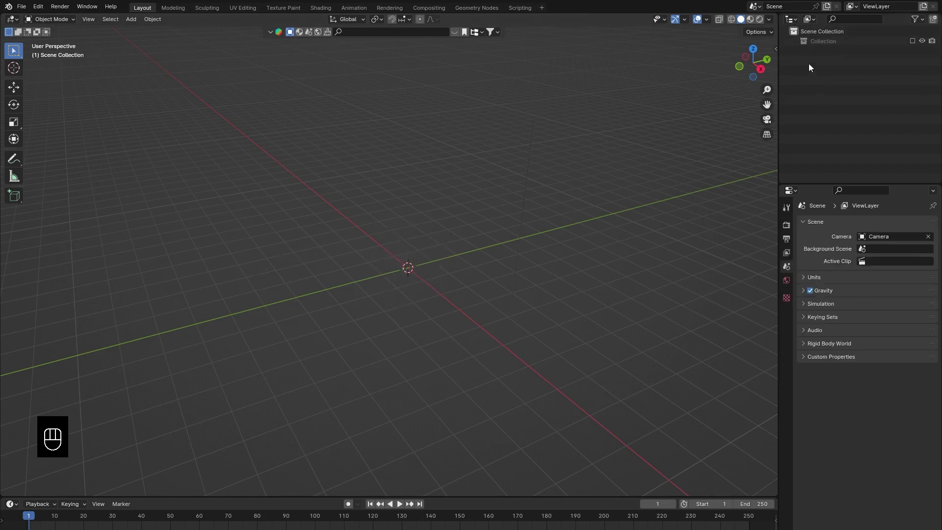
- Arrange the Outliner so the appended chess set sits in its own ChessSet collection
left_click_drag(812, 66, 797, 68)
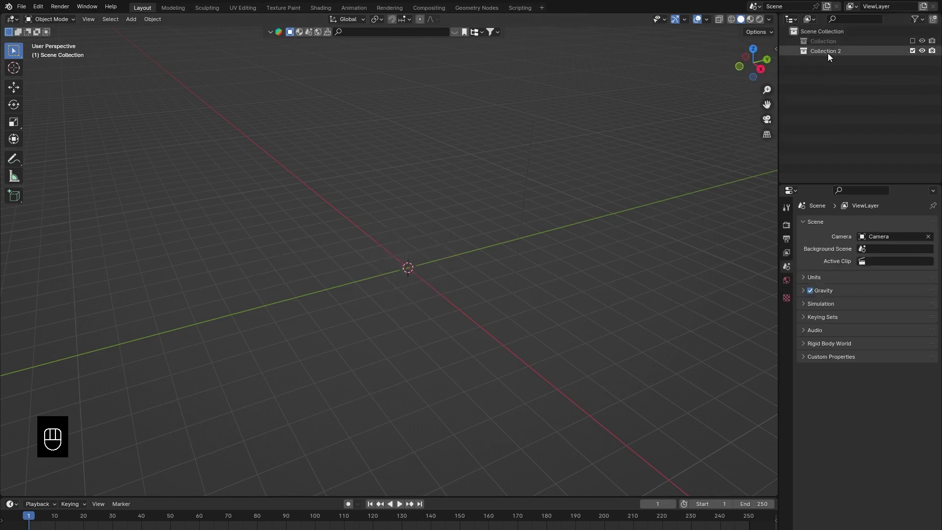
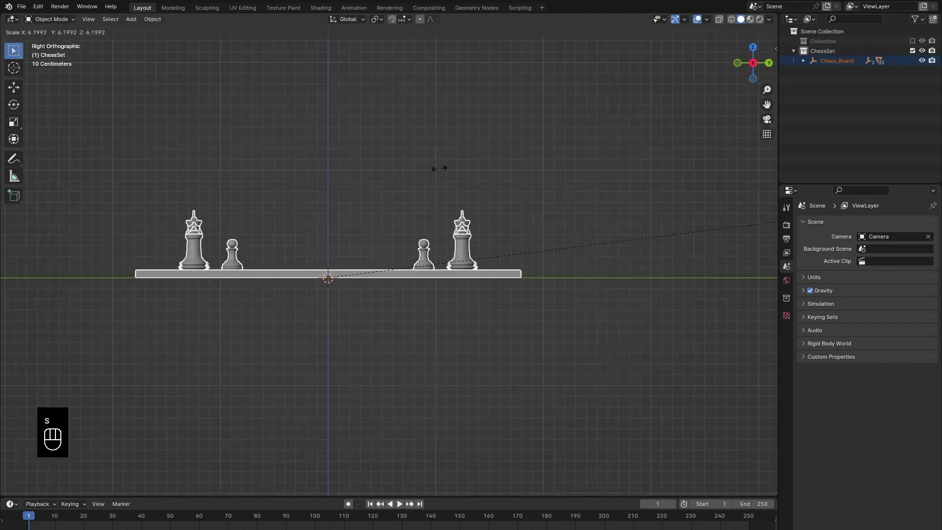
- Scale the chess set up and re-enable the default collection holding the cube
left_click_drag(498, 236, 543, 265)
left_click(922, 44)
left_click_drag(915, 47, 809, 45)
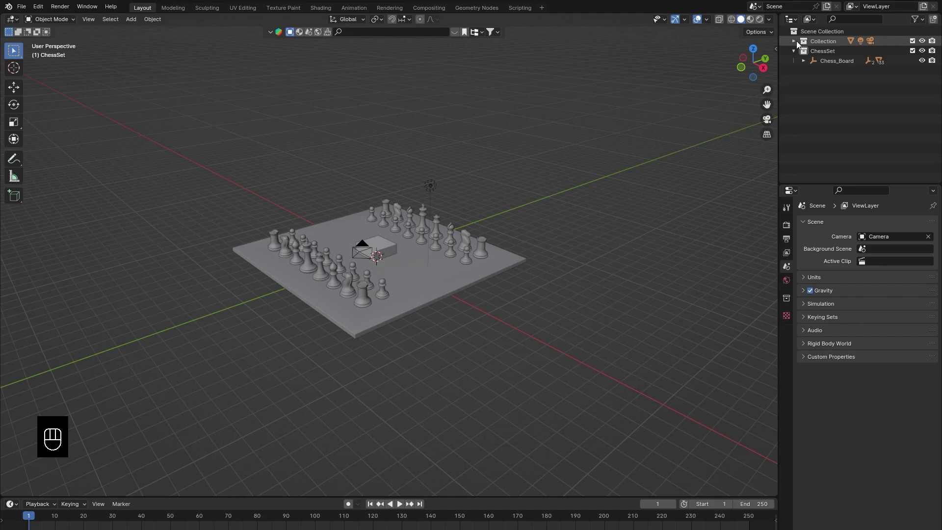
- Scale the default cube into a huge box and raise it along Z around the chess set
key("s")
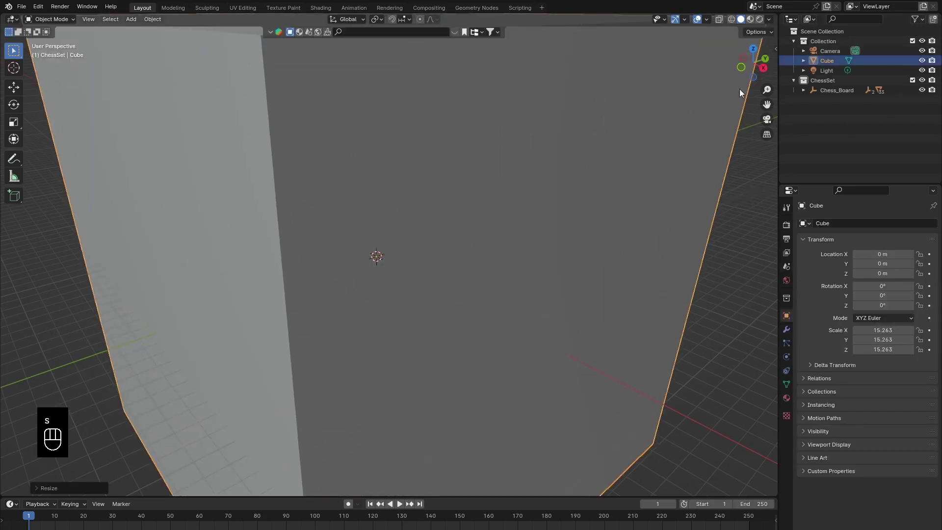
key("z")
key("g")
key("z")
left_click_drag(453, 189, 436, 231)
key("g")
key("z")
key("g")
key("z")
- In Edit Mode, select the cube's top face and move it upward along Z
key("Tab")
key("Tab")
left_click(351, 139)
key("Tab")
key("g")
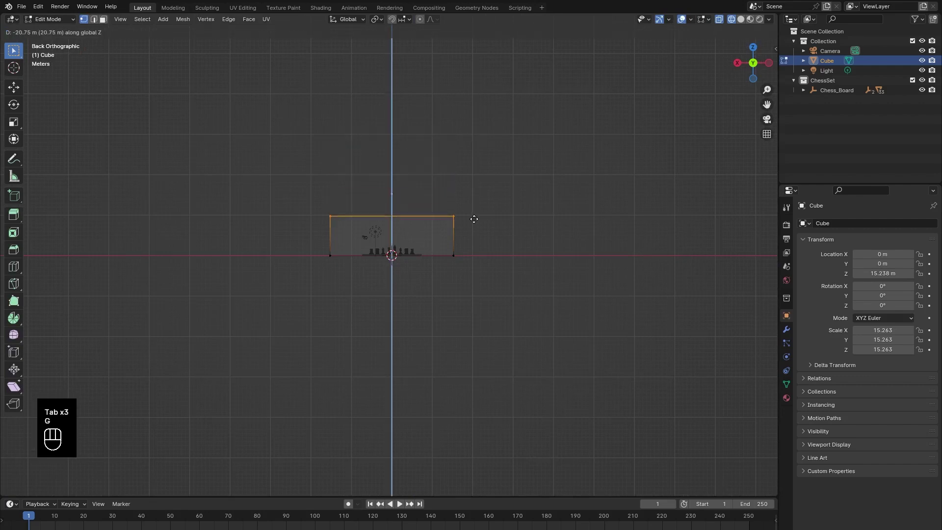
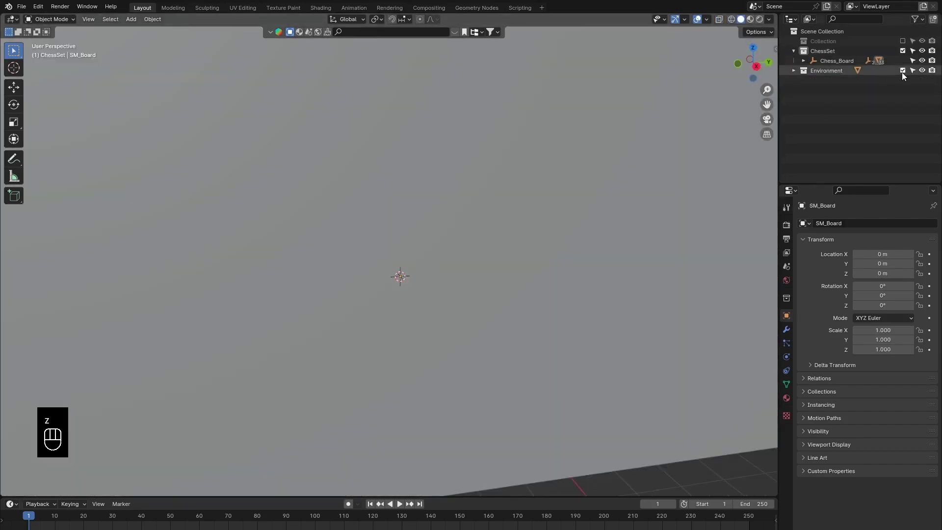
- Exclude the Environment collection and orbit around the chess board and pieces to inspect them
left_click(908, 74)
left_click_drag(437, 322, 421, 338)
left_click_drag(423, 335, 440, 322)
left_click_drag(537, 299, 507, 314)
left_click(508, 313)
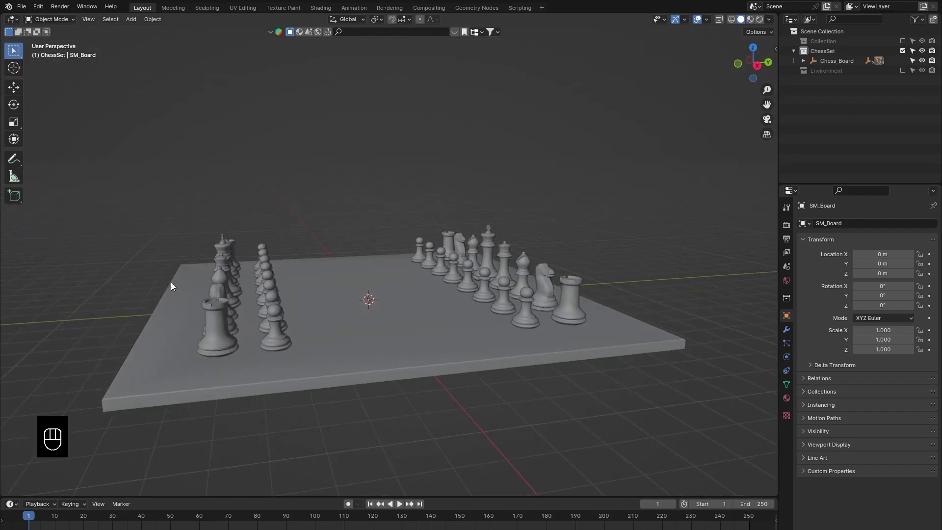
left_click_drag(450, 291, 464, 319)
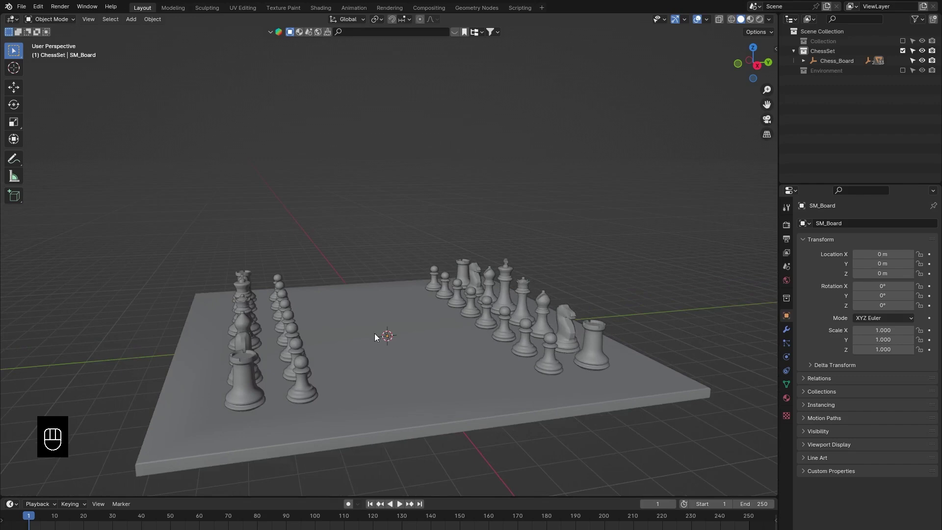
left_click_drag(434, 330, 391, 352)
left_click_drag(477, 308, 518, 283)
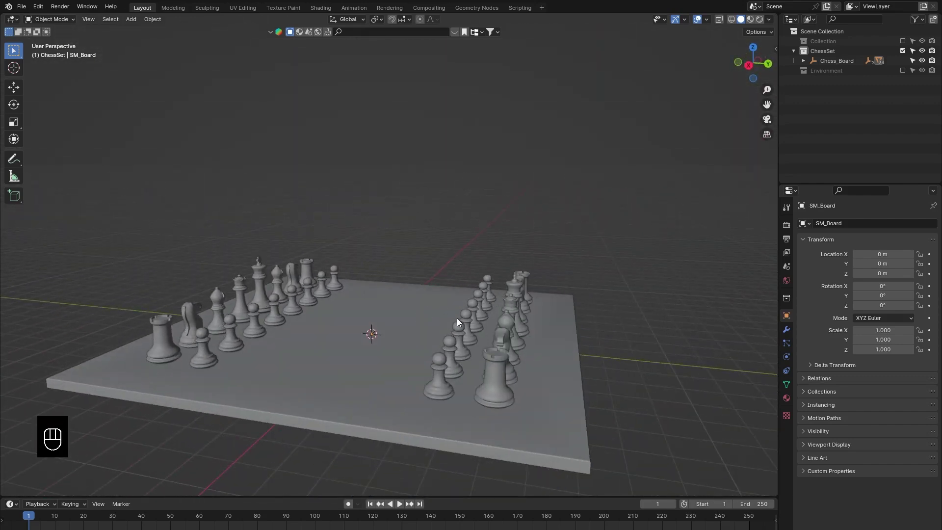
left_click_drag(407, 316, 385, 292)
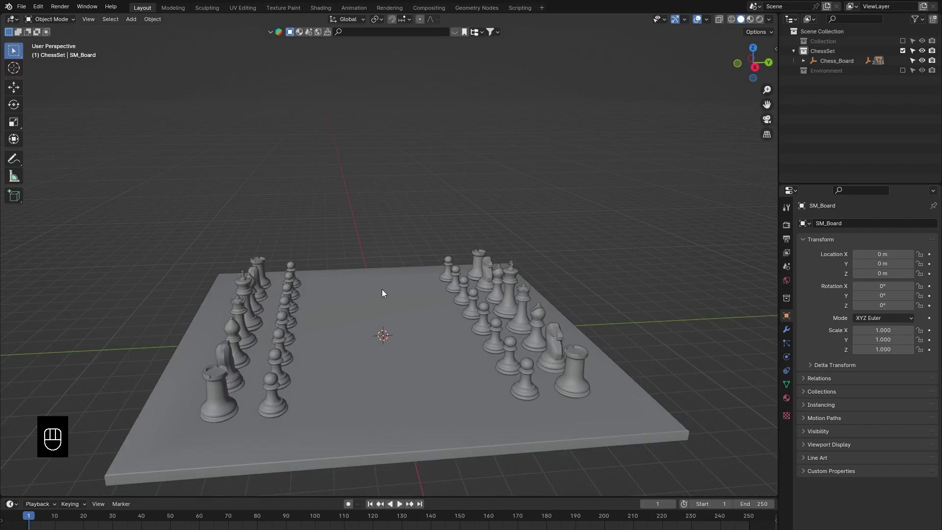
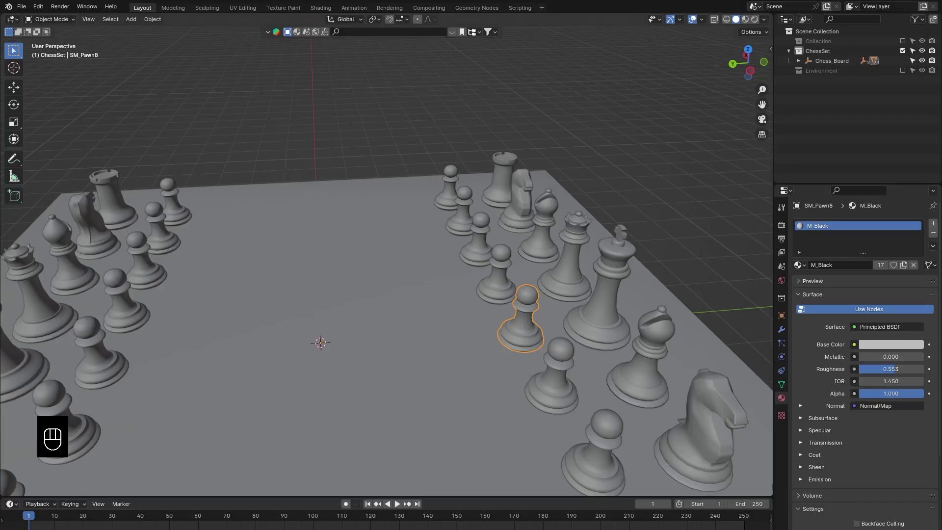
- Orbit to view the marble board and pieces from another side
left_click_drag(478, 307, 425, 287)
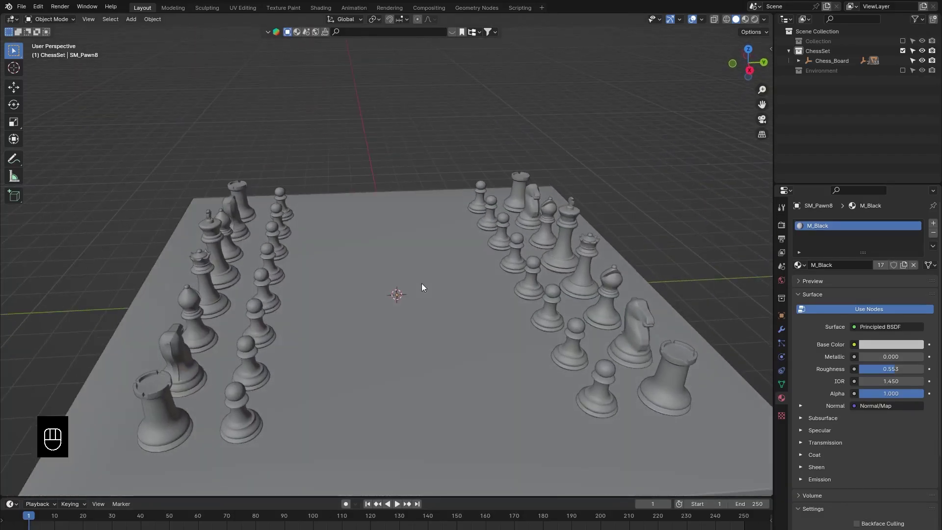
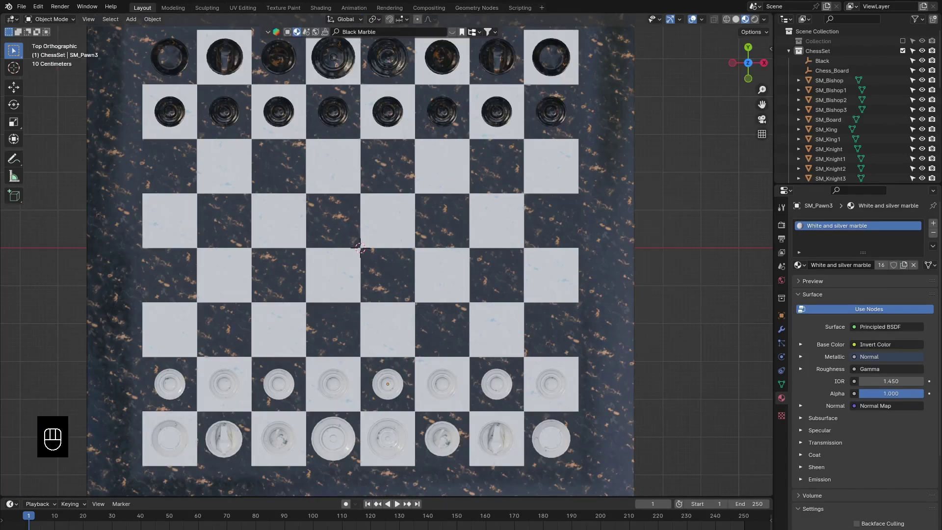
- Advance a white pawn and a black pawn along Y onto new squares
key("g")
key("y")
left_click(420, 261)
left_click(458, 86)
key("g")
key("y")
left_click(463, 216)
left_click(323, 409)
key("g")
key("y")
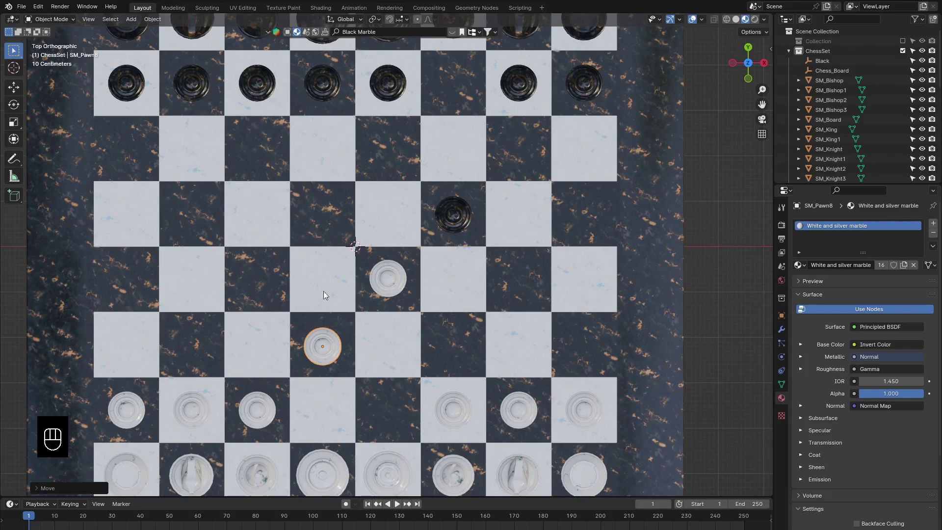
- Move in close to the advanced pawns and sketch annotation notes on a pawn
left_click_drag(410, 311, 315, 295)
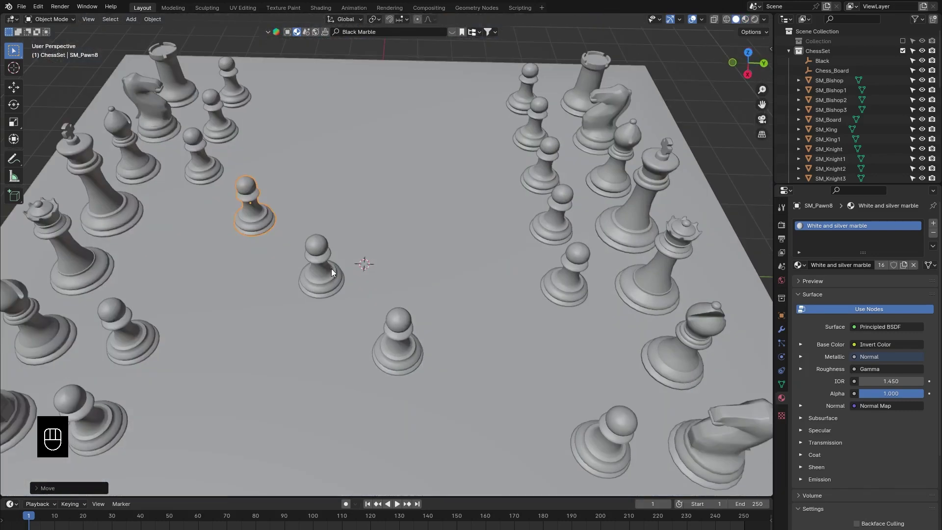
left_click_drag(326, 286, 513, 332)
left_click_drag(500, 340, 462, 327)
middle_click(541, 371)
left_click_drag(398, 180, 406, 327)
middle_click(483, 345)
middle_click(412, 273)
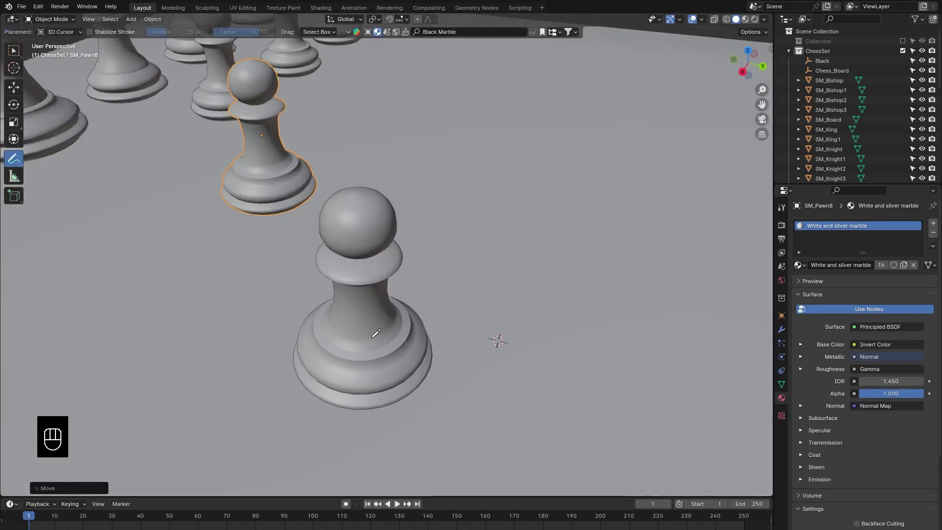
left_click_drag(479, 310, 446, 311)
left_click_drag(445, 309, 456, 298)
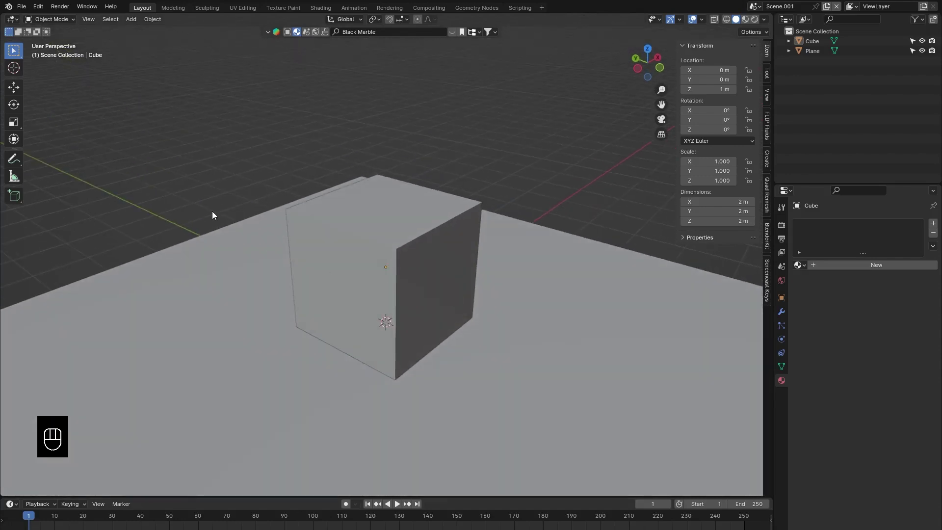
- Orbit around the cube in the new Scene.001
middle_click(434, 278)
left_click_drag(425, 278, 429, 282)
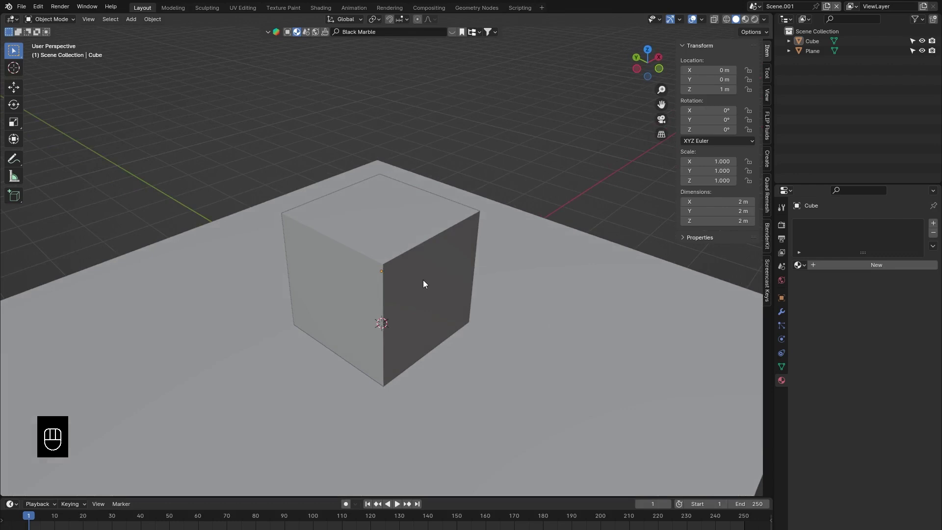
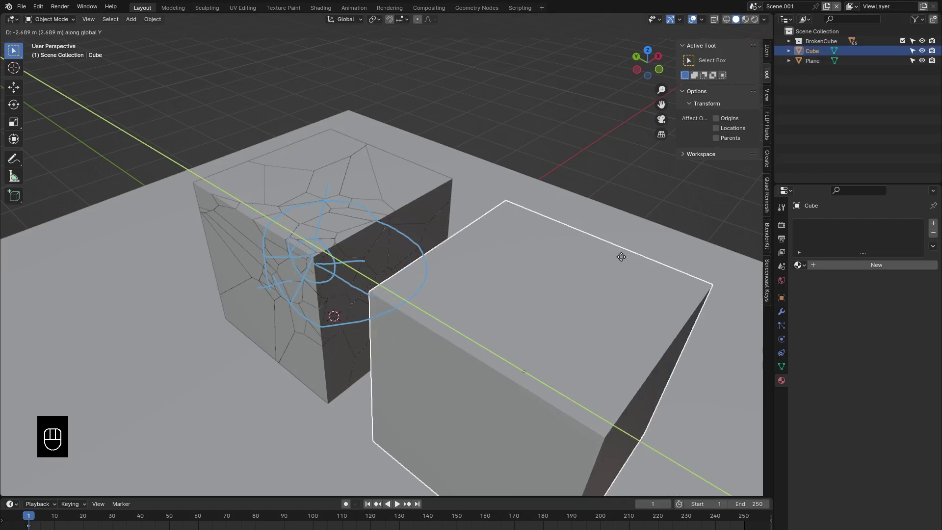
- Move the original Cube away from the fractured pieces and hide it in the Outliner
left_click_drag(421, 192, 470, 183)
left_click_drag(470, 184, 523, 170)
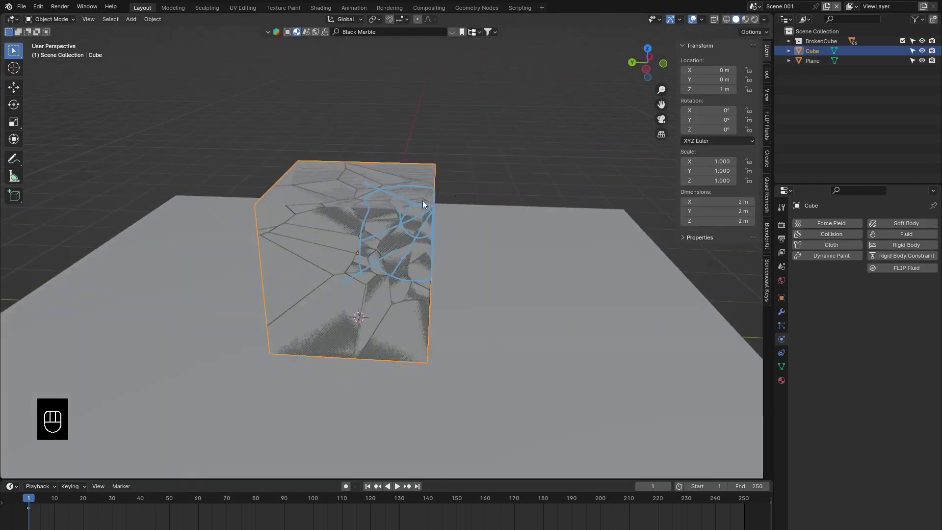
left_click_drag(317, 228, 363, 230)
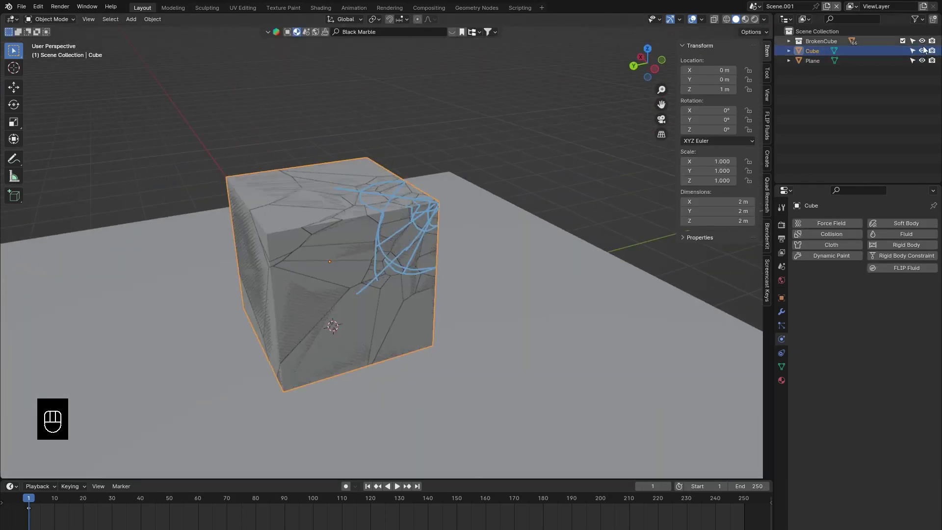
left_click(926, 56)
left_click(938, 53)
- Select a fracture piece and then all pieces of the BrokenCube collection
left_click(769, 102)
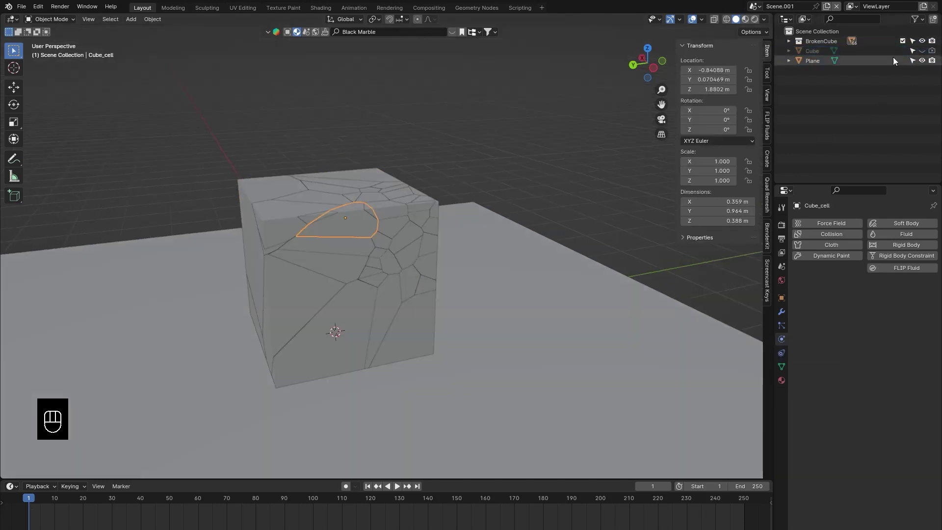
left_click_drag(809, 43, 753, 108)
left_click_drag(391, 224, 305, 242)
left_click(306, 242)
middle_click(337, 237)
left_click_drag(434, 200, 434, 200)
left_click(434, 200)
left_click_drag(158, 27, 279, 282)
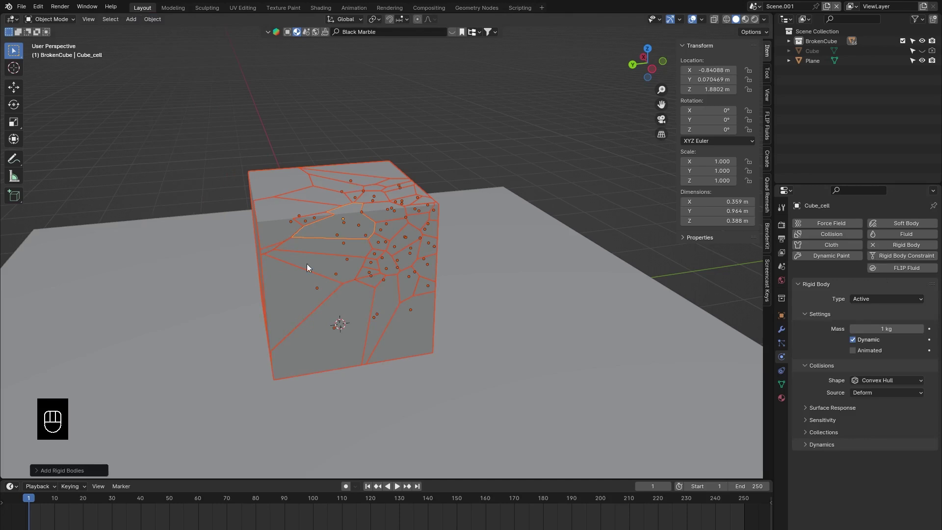
key("ctrl+z")
- Give the active piece a rigid body and copy it to every BrokenCube cell
left_click(400, 489)
key("space")
left_click_drag(388, 363, 353, 337)
left_click(407, 289)
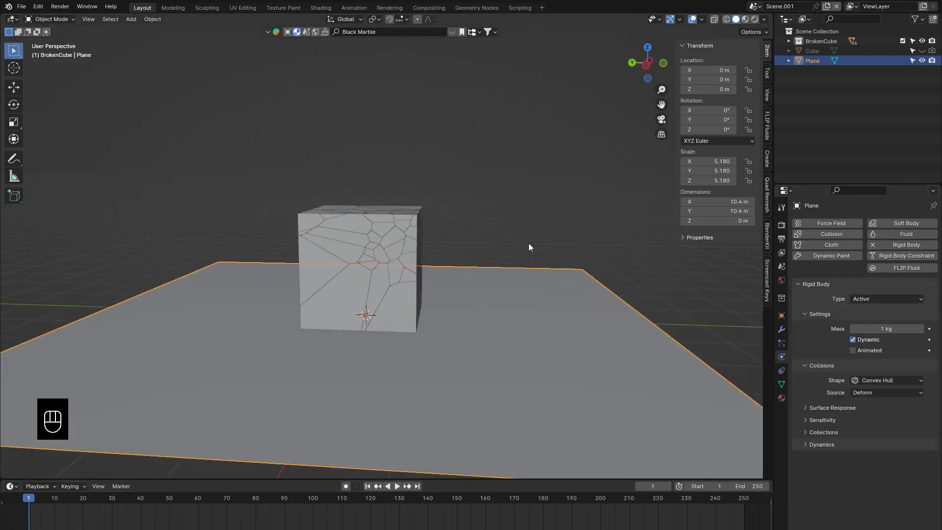
- Make the Plane a passive rigid body and play the simulation so the cells collapse, then return to frame 1
left_click_drag(889, 301, 875, 328)
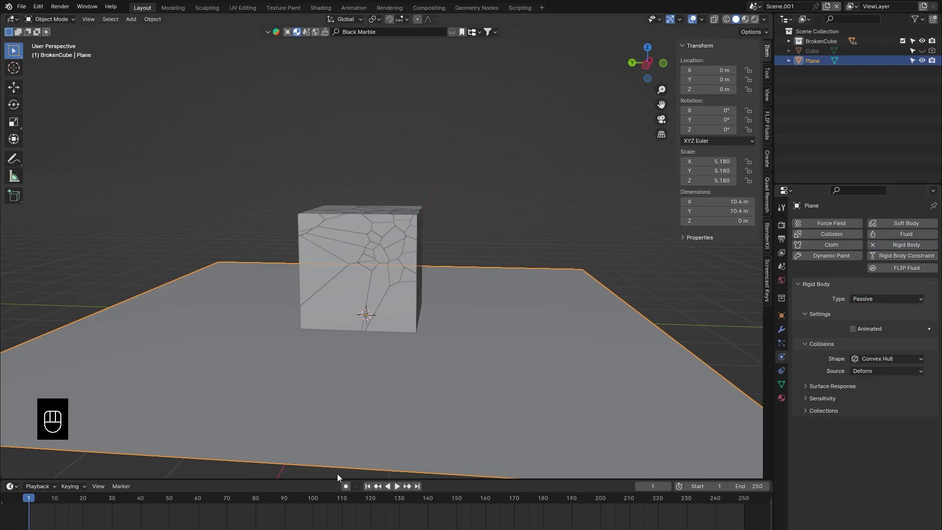
left_click(369, 490)
key("space")
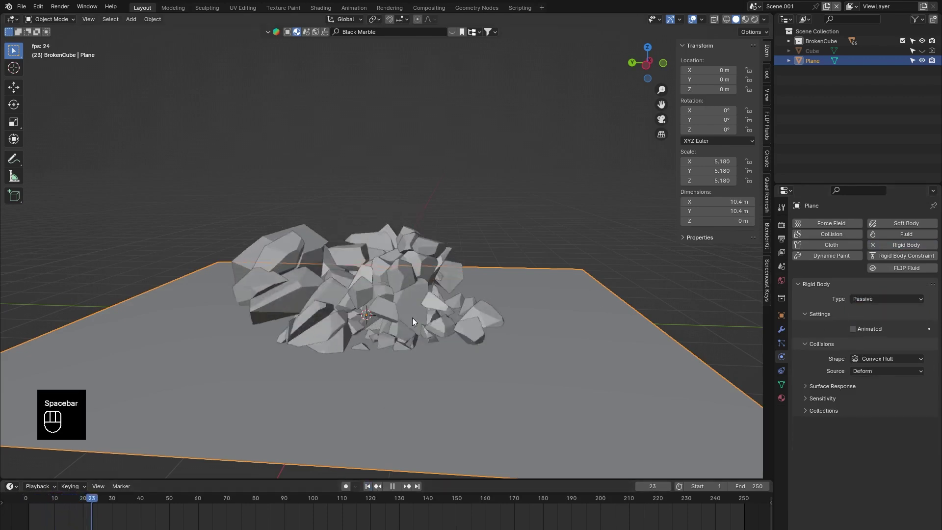
left_click_drag(460, 325, 337, 339)
left_click_drag(328, 342, 408, 360)
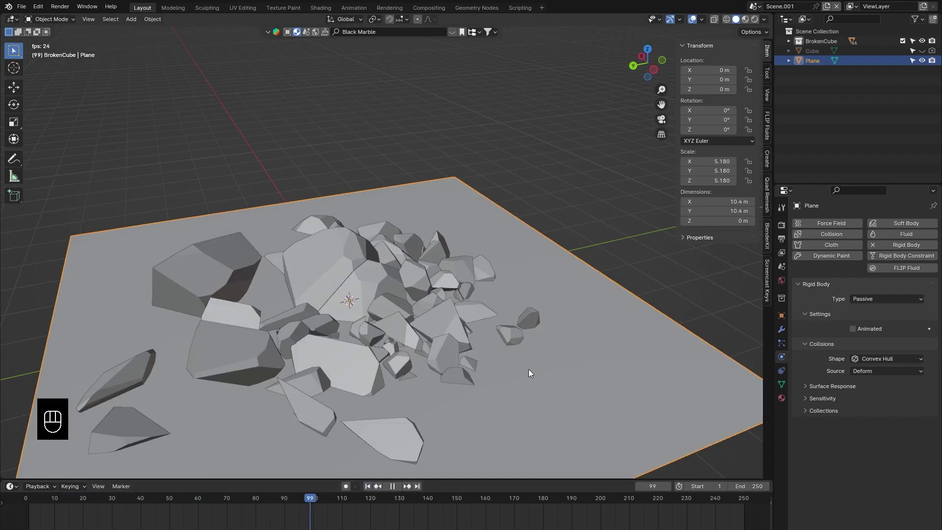
left_click_drag(422, 366, 802, 86)
left_click_drag(803, 85, 770, 104)
left_click(408, 267)
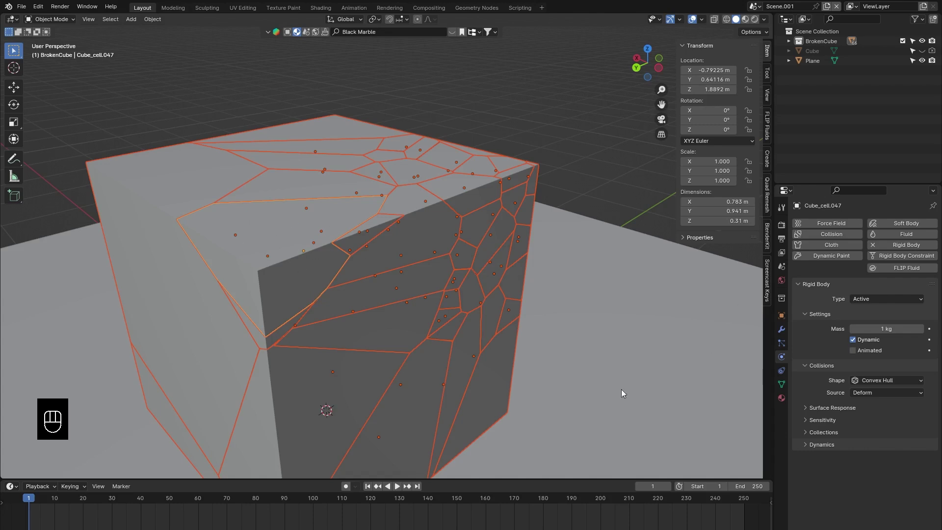
- Turn off Dynamic on a fracture piece and test that the pieces now stay put
left_click(858, 343)
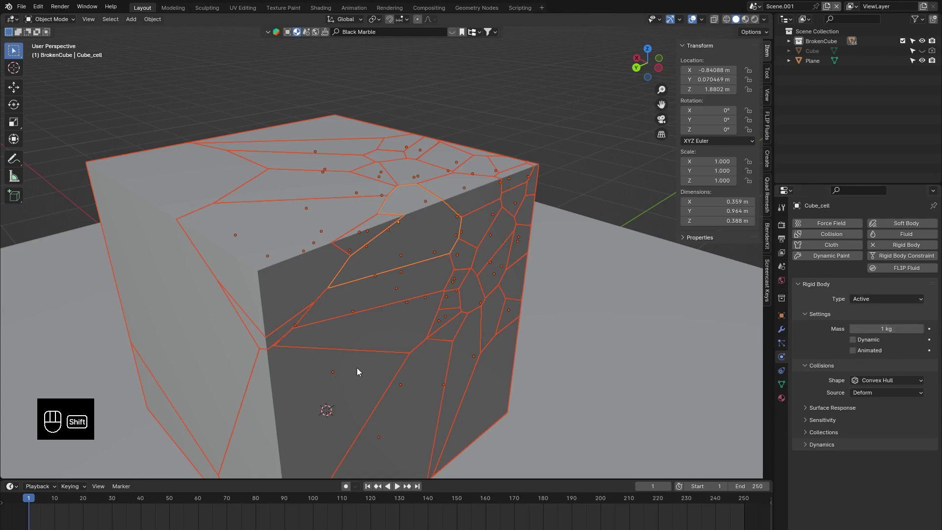
left_click(399, 491)
left_click(469, 276)
left_click_drag(351, 282, 396, 282)
key("space")
left_click(364, 295)
left_click_drag(360, 296, 390, 290)
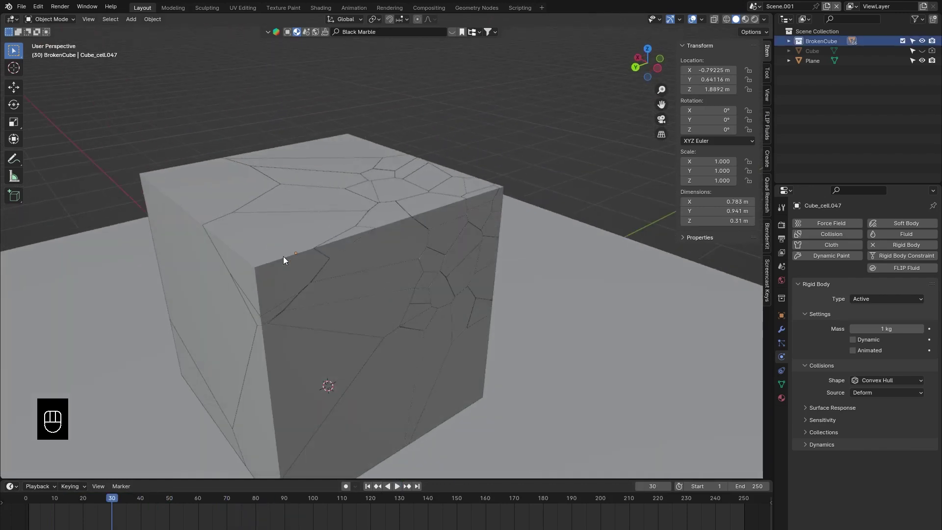
- Keyframe Dynamic off at frame 30 and on at frame 31
left_click_drag(290, 275, 318, 274)
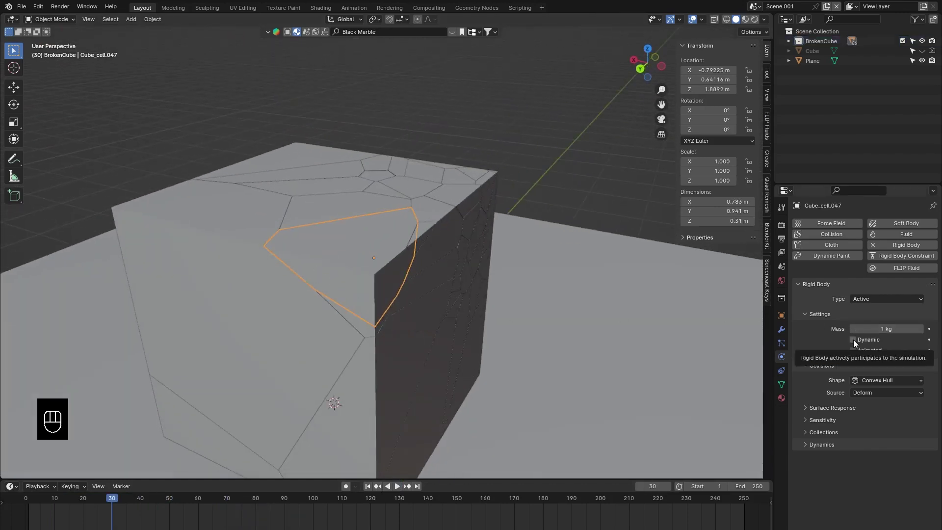
key("i")
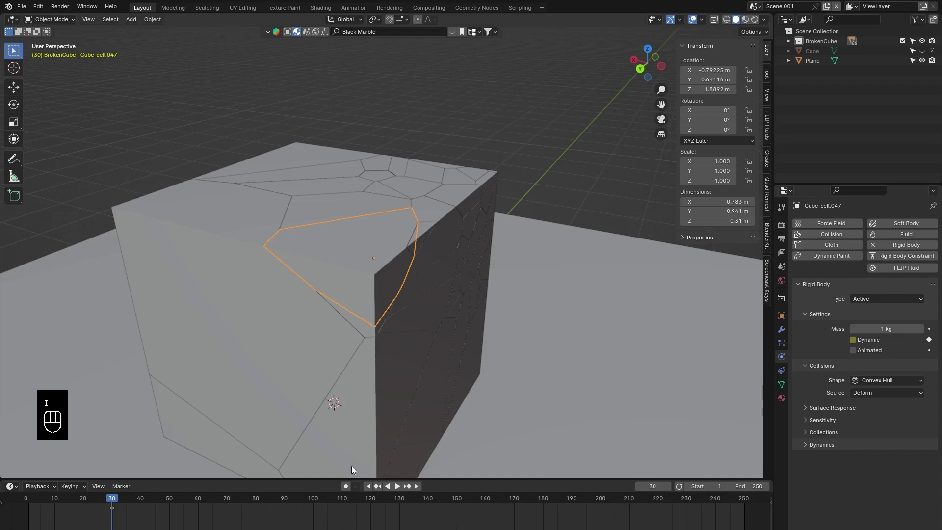
left_click_drag(671, 488, 857, 341)
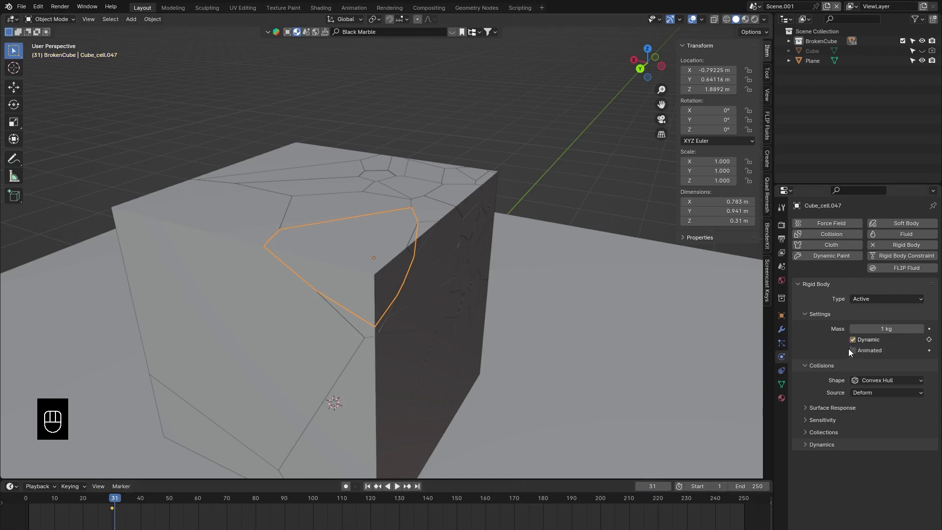
key("i")
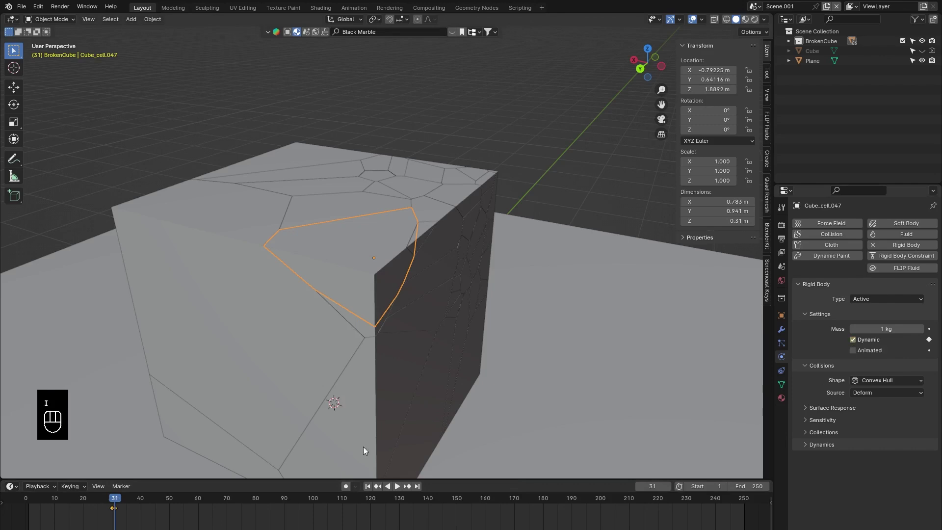
key("space")
left_click(360, 502)
- Link the Dynamic animation data from the keyed piece to all BrokenCube cells (Ctrl+L)
left_click_drag(807, 44, 770, 105)
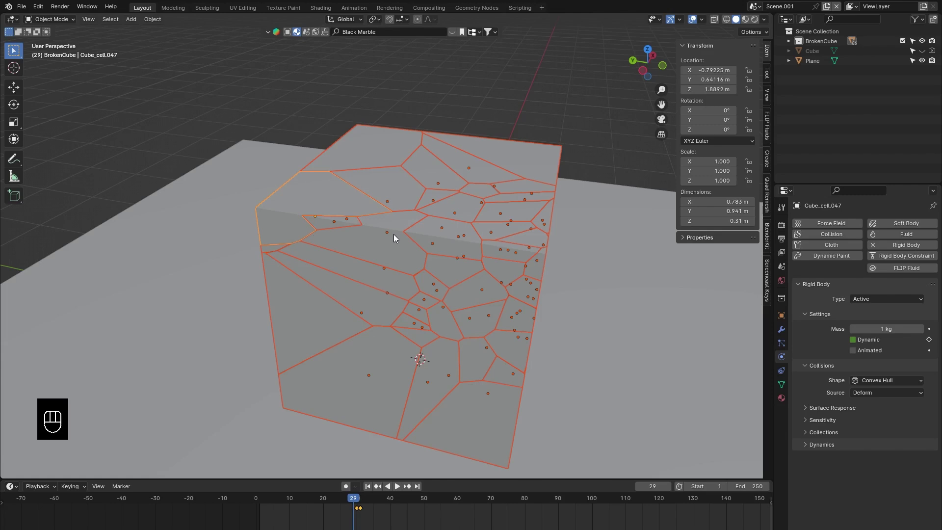
key("ctrl+l")
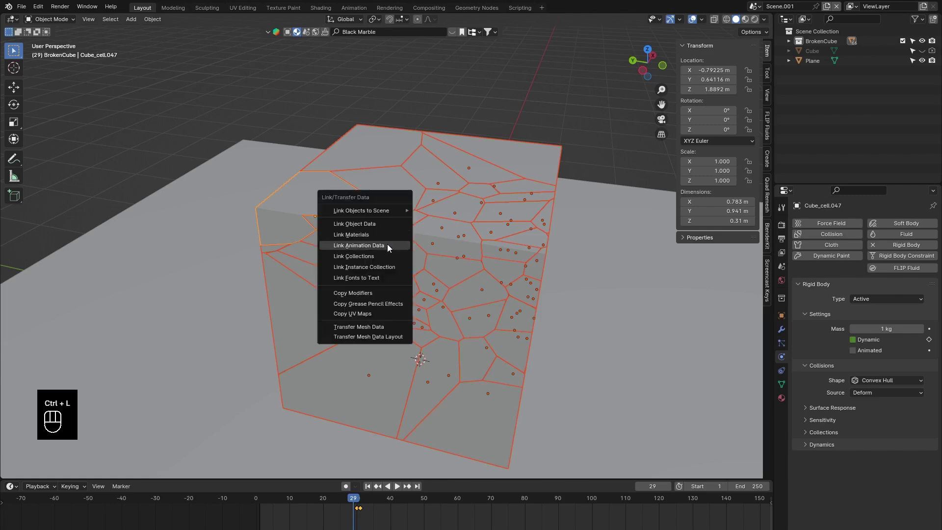
left_click(420, 205)
left_click_drag(418, 201, 438, 201)
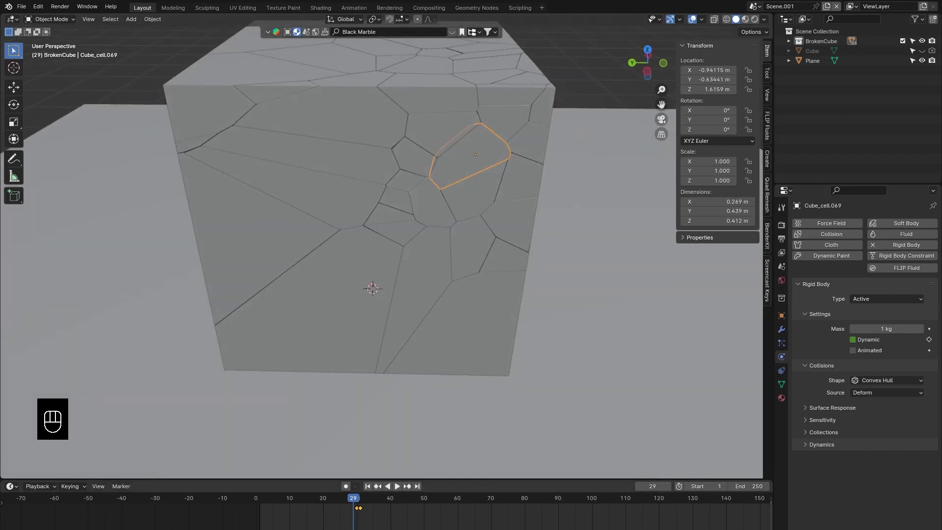
- Play the simulation to check the cells turn dynamic at frame 31, then return to frame 1
key("space")
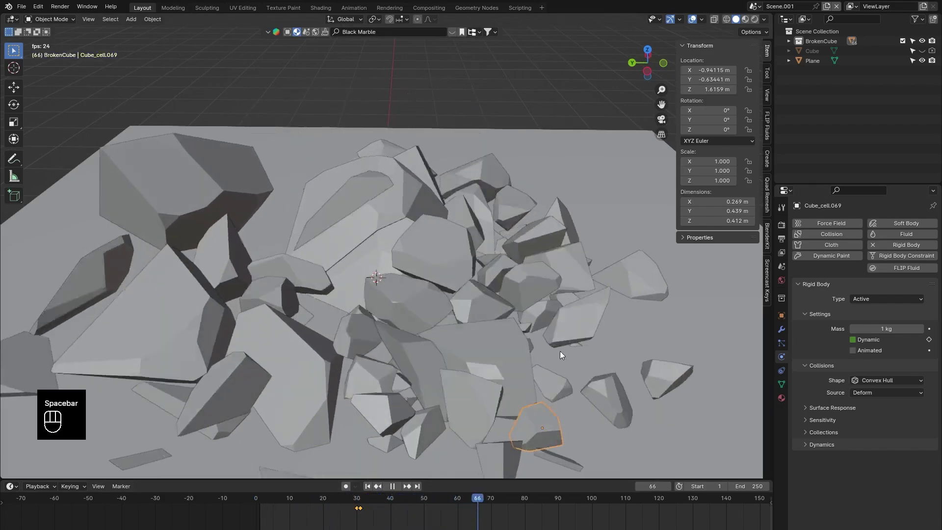
key("space")
key("space")
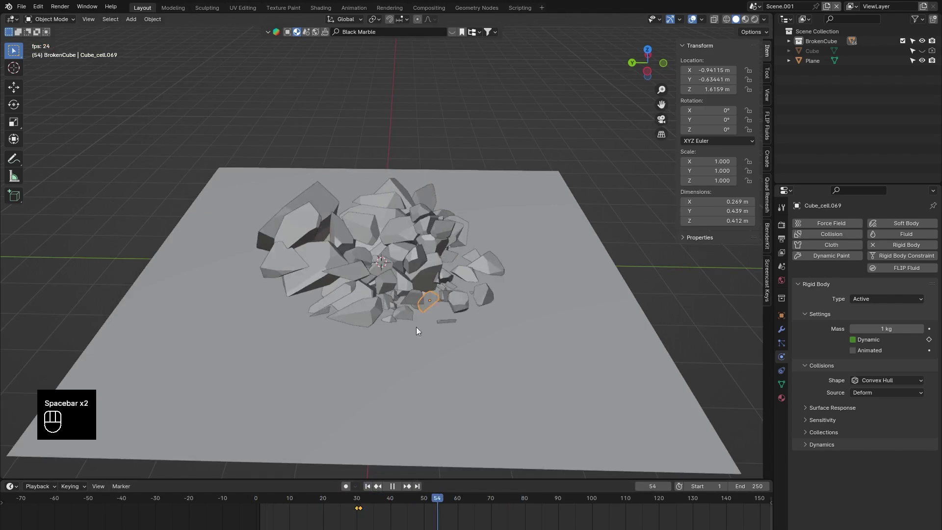
left_click(934, 55)
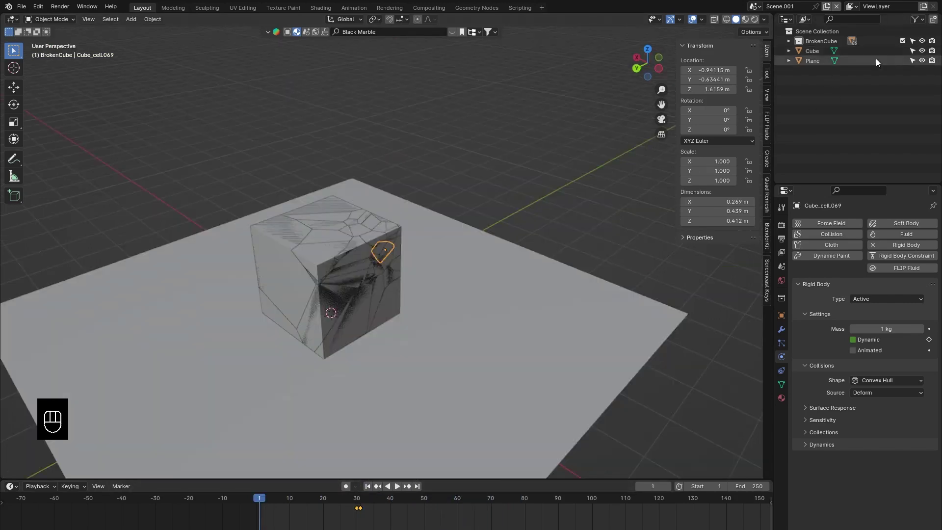
- Select the Cube and keyframe its location inside the broken cube at frame 60
left_click_drag(818, 59, 648, 59)
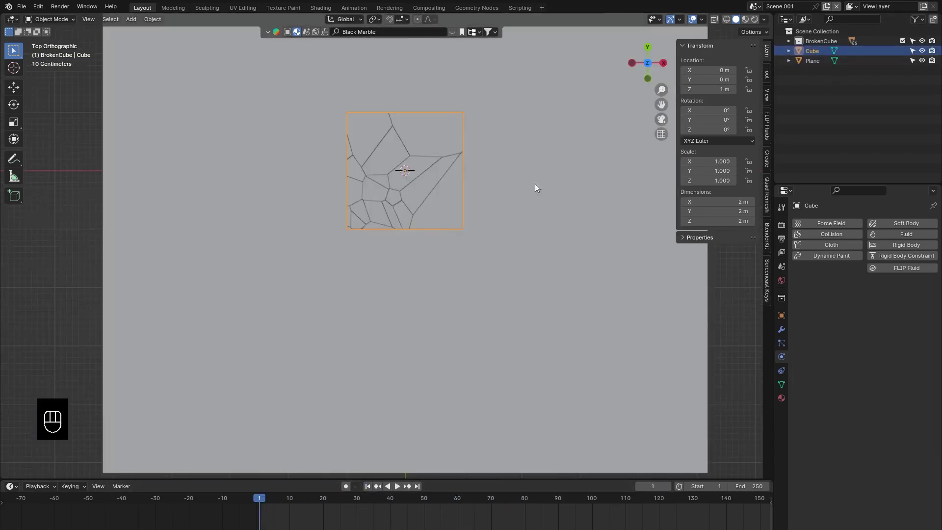
key("g")
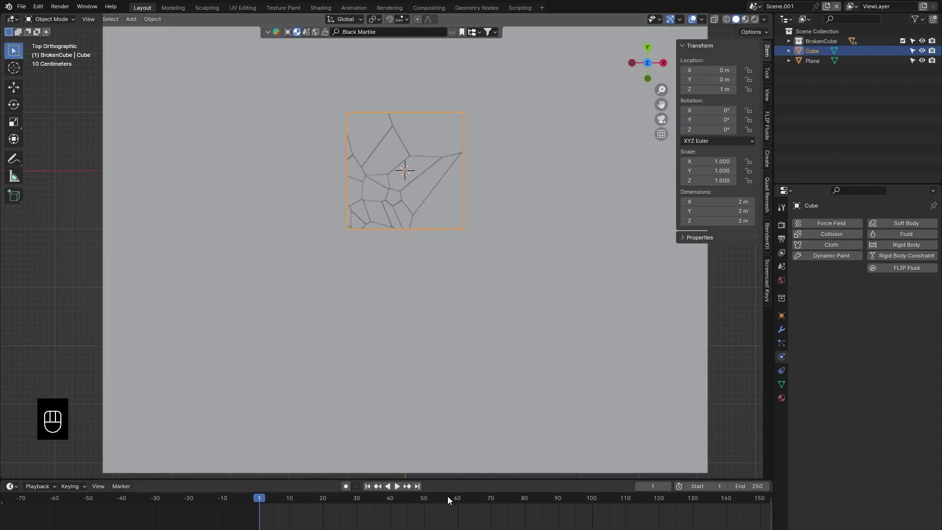
left_click_drag(432, 501, 461, 505)
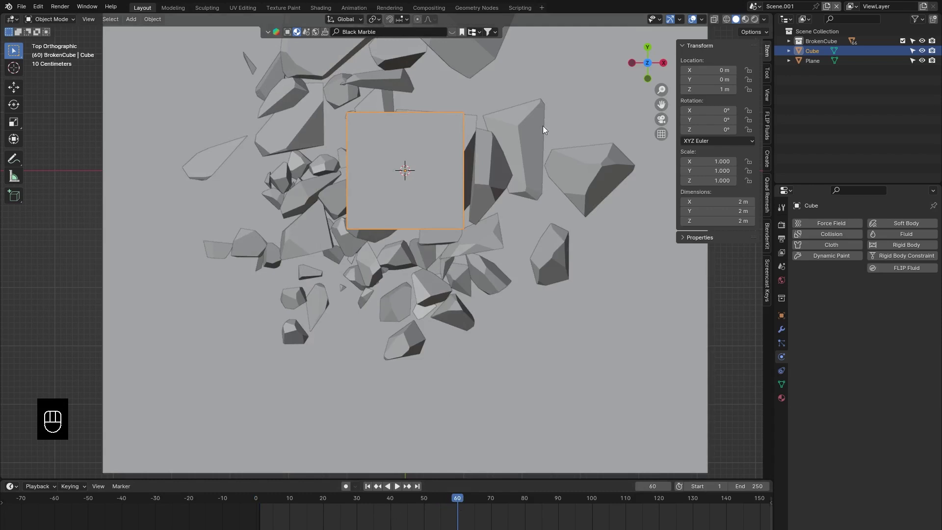
key("i")
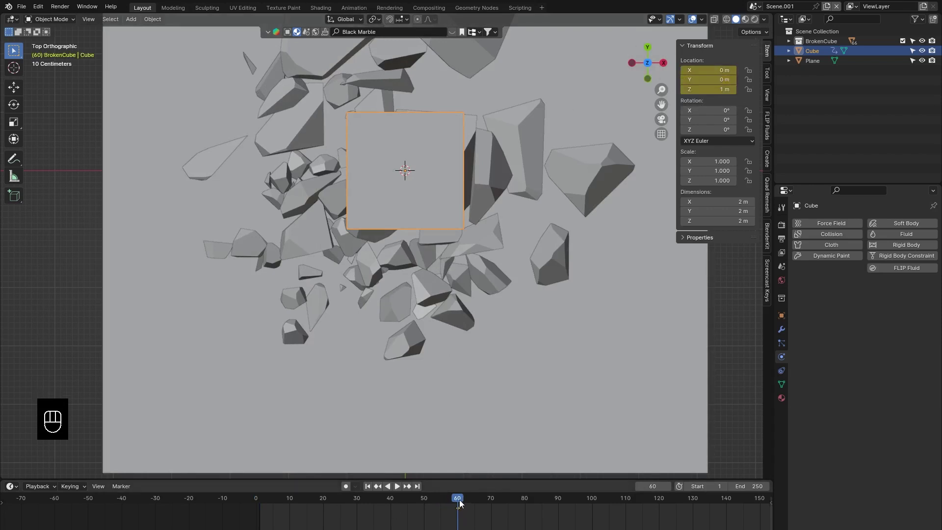
- At frame 1 move the Cube to the plane's corner, keyframe it, and preview the travel
left_click_drag(368, 488, 473, 181)
key("g")
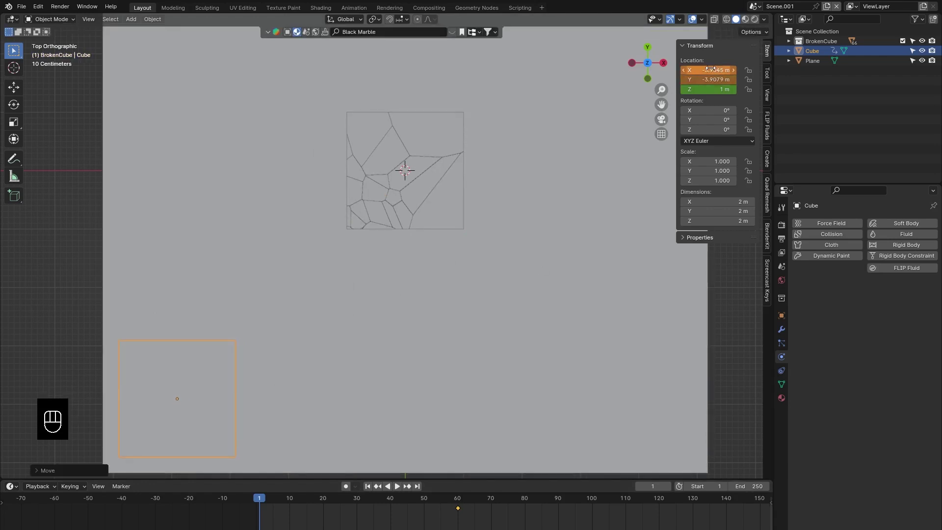
key("i")
key("space")
key("space")
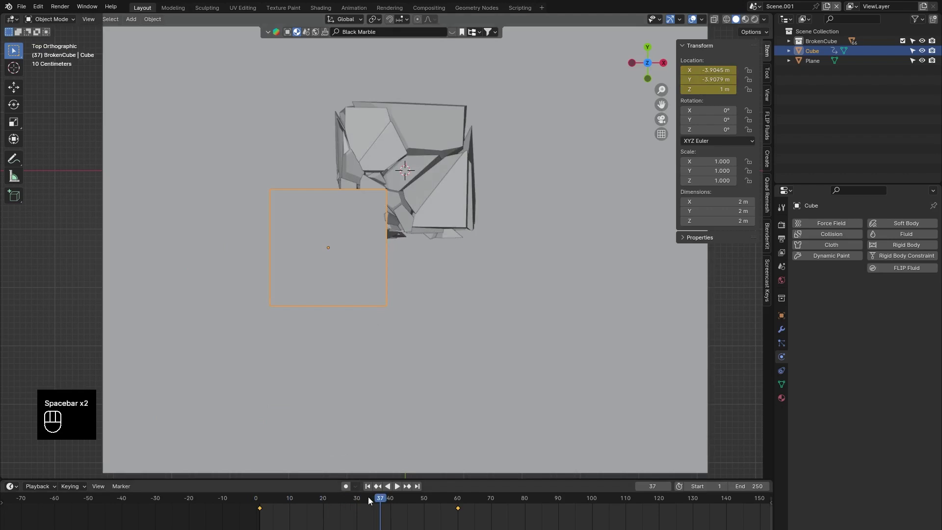
left_click_drag(375, 503, 356, 515)
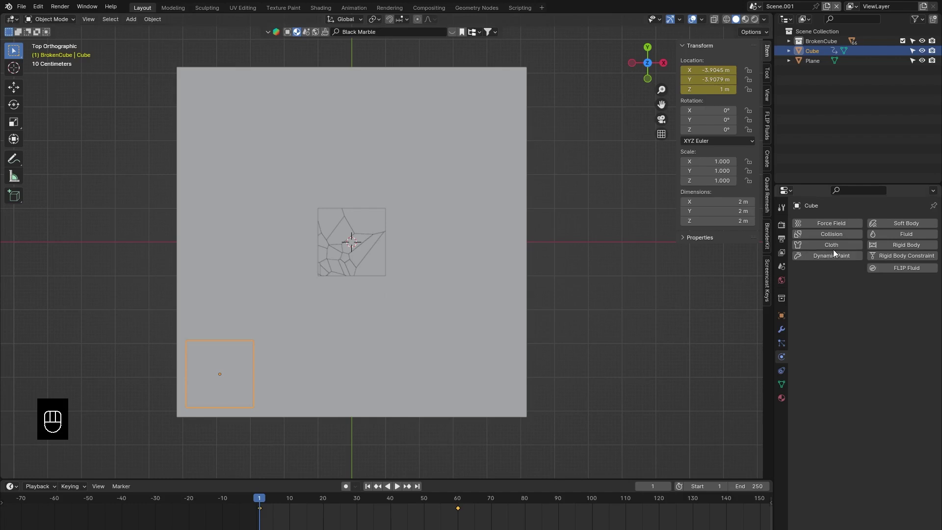
- Make the moving Cube an Animated (non-Dynamic) rigid body and play back to see it knock the cells apart
left_click_drag(904, 248, 856, 343)
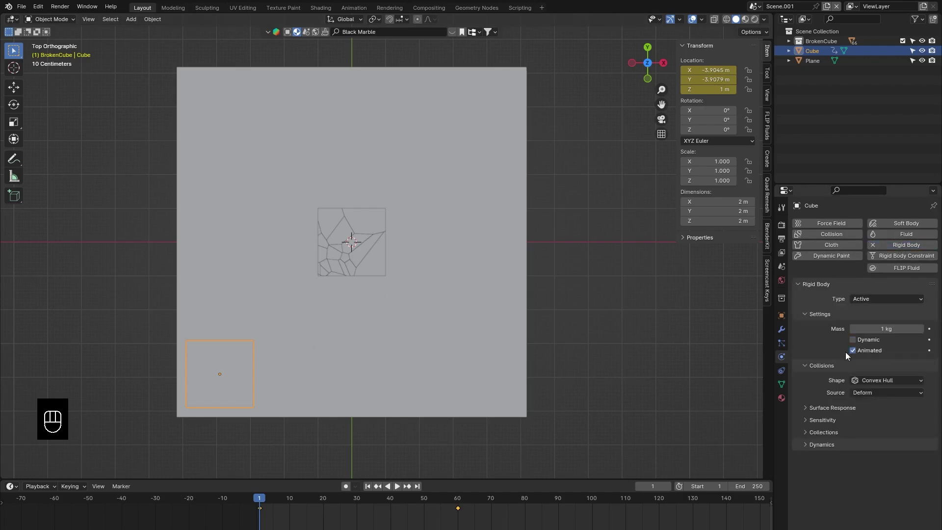
left_click(399, 490)
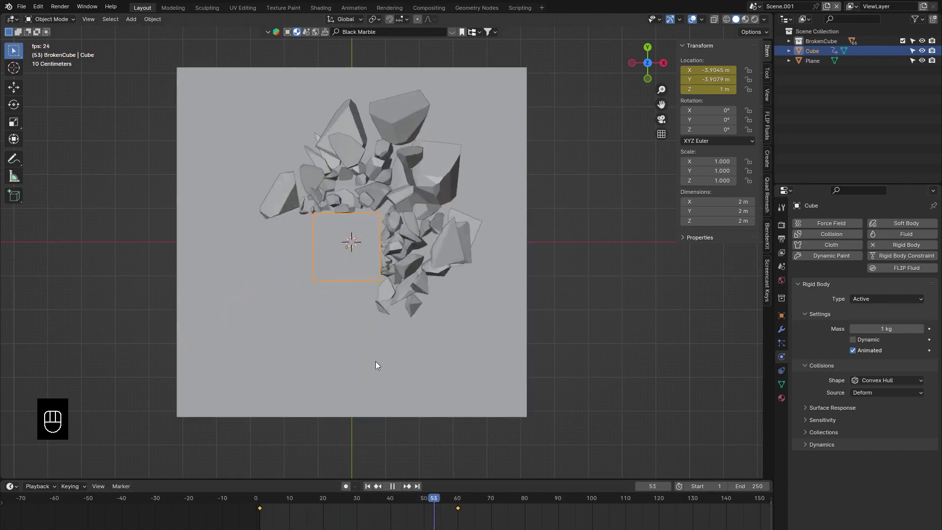
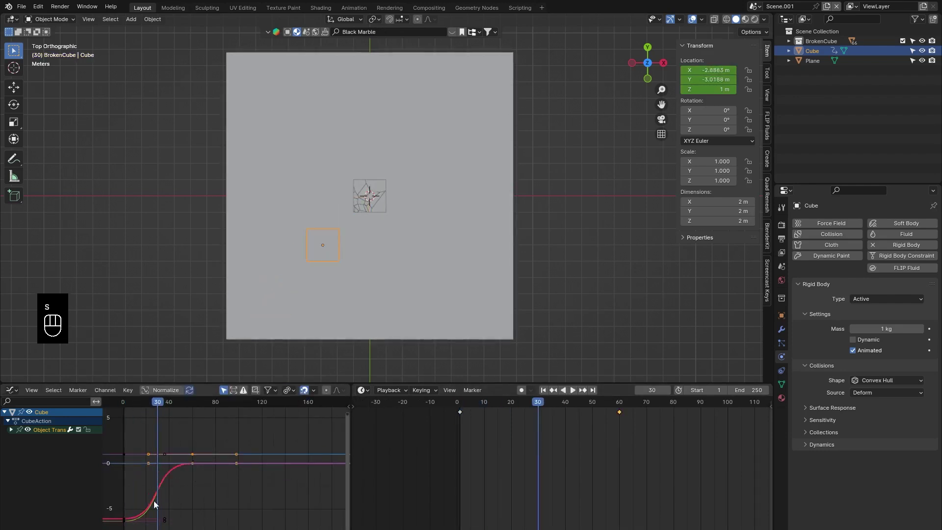
- Rescale the Cube's location keyframes in the Graph Editor, test-playing between tweaks
key("s")
key("space")
key("space")
left_click_drag(547, 394, 542, 442)
key("space")
key("space")
left_click_drag(546, 394, 554, 409)
key("space")
key("space")
- Shift the keyframes in time and change their interpolation, then rescale them again
key("g")
key("i")
key("space")
key("space")
left_click_drag(574, 408, 545, 411)
left_click(631, 425)
key("s")
left_click(543, 403)
- Tweak the Cube's start location and replay it plowing through BrokenCube from a perspective view
left_click(240, 503)
key("s")
key("space")
left_click(546, 397)
key("space")
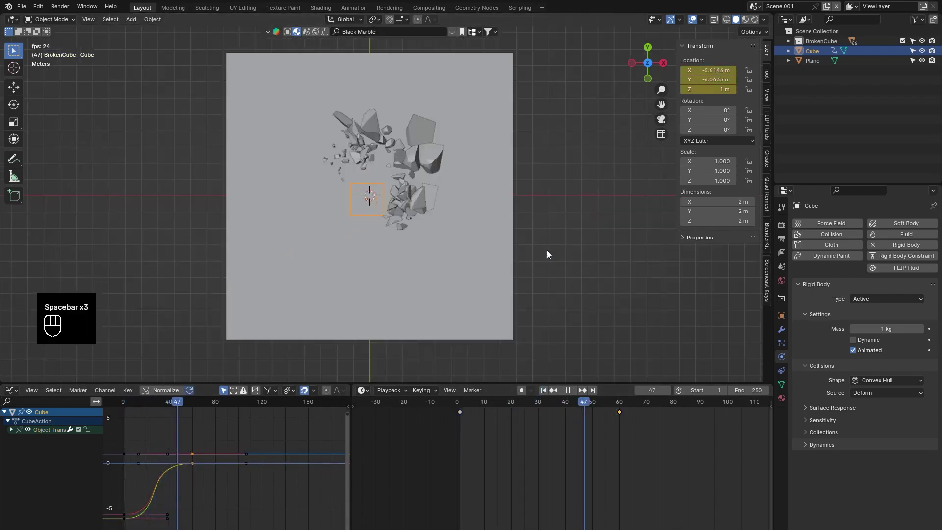
key("space")
left_click_drag(455, 264, 565, 185)
left_click_drag(549, 394, 504, 284)
key("space")
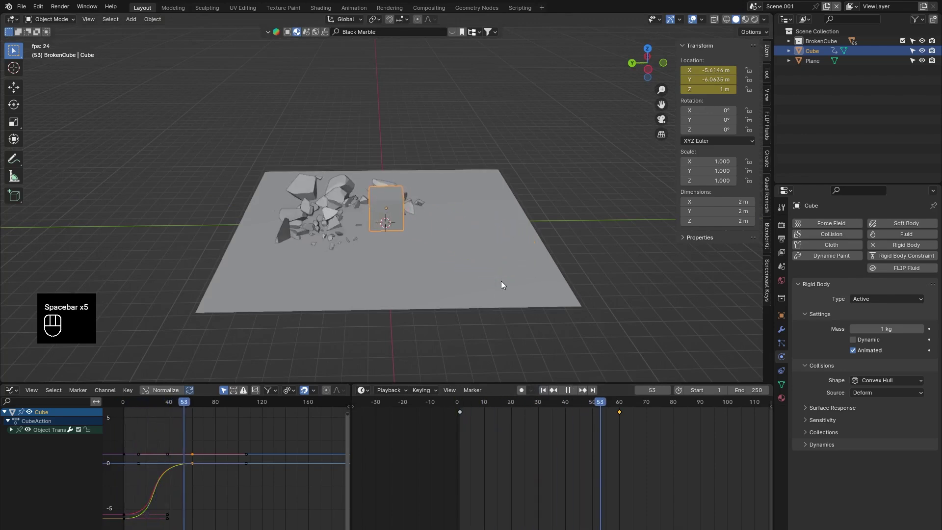
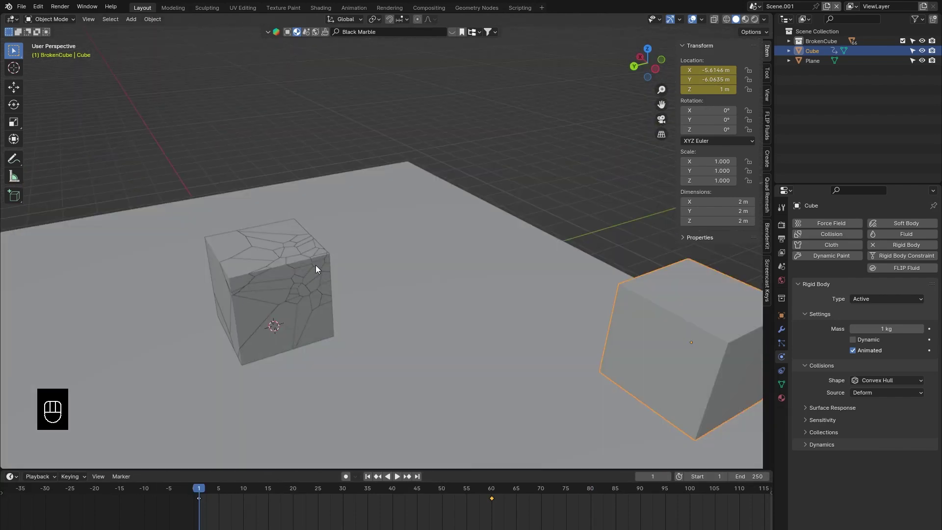
- Add a new cube at the origin and raise it 1 m on Z to overlap BrokenCube
key("shift+a")
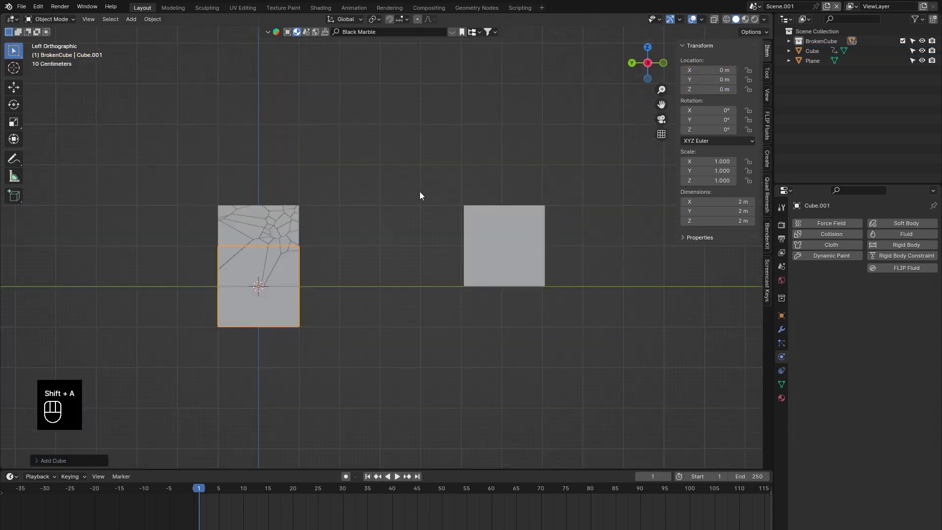
key("g")
key("z")
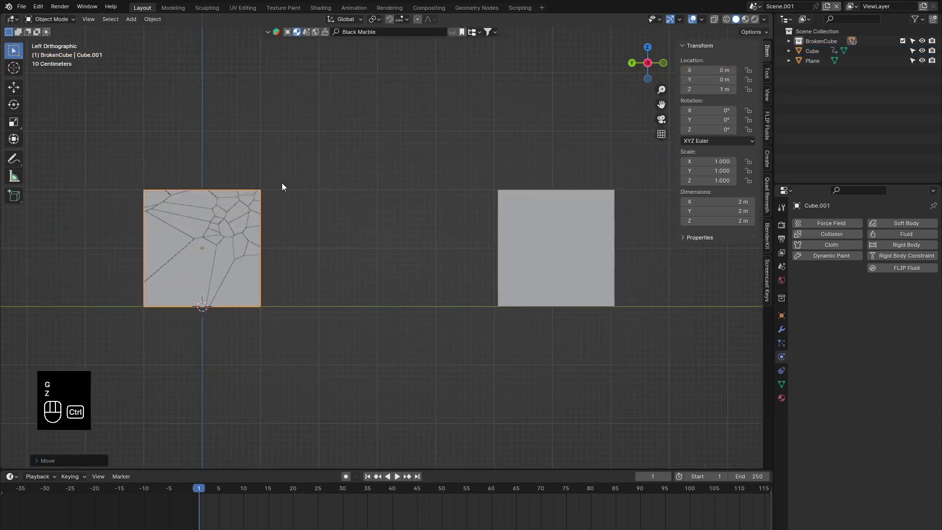
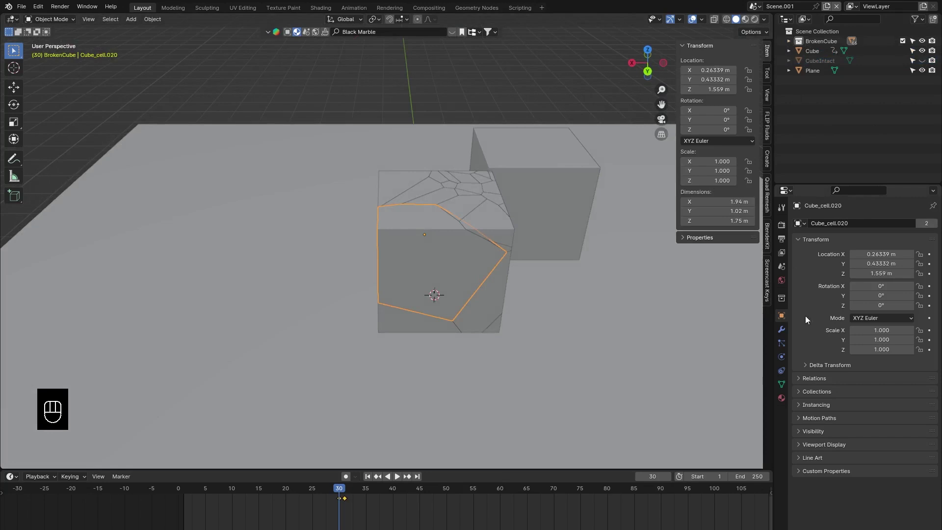
- Keyframe the cell's Show In Viewports and Renders on at frame 30
left_click(786, 319)
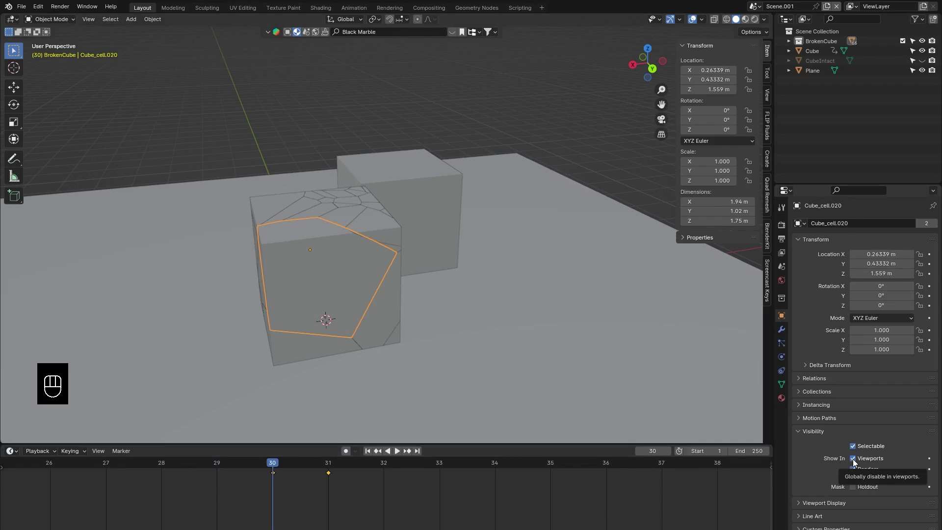
key("i")
key("i")
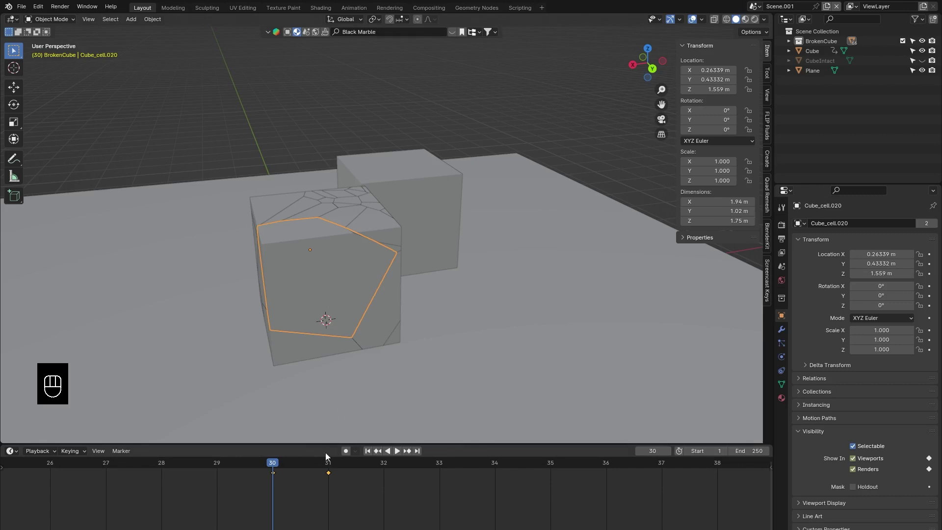
- At frame 29 keyframe the cell hidden in viewport and renders, then scrub to frame 30 to check
left_click(248, 468)
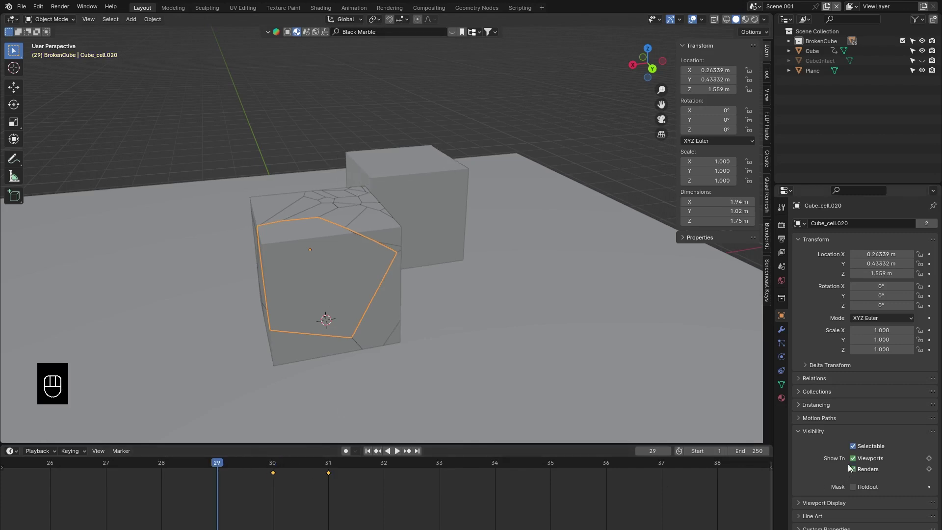
left_click(858, 458)
left_click(855, 475)
key("i")
key("i")
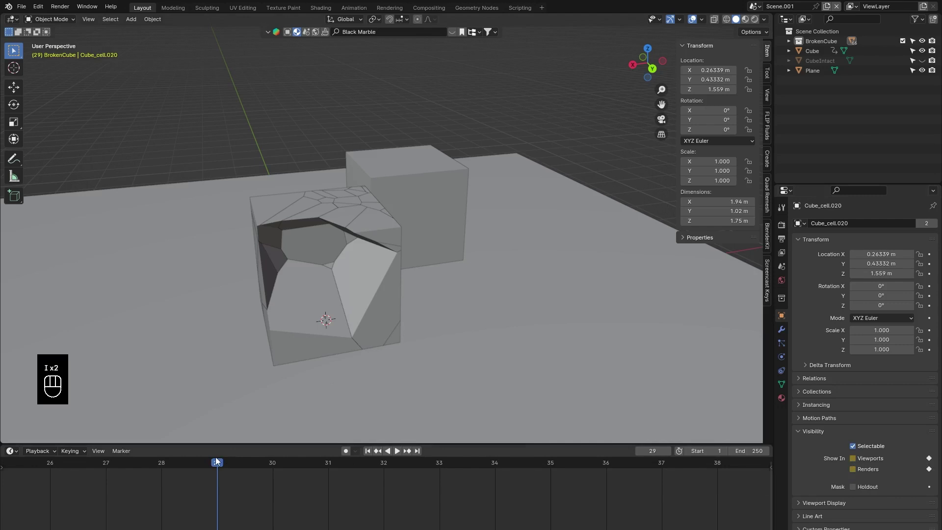
left_click_drag(221, 468, 274, 462)
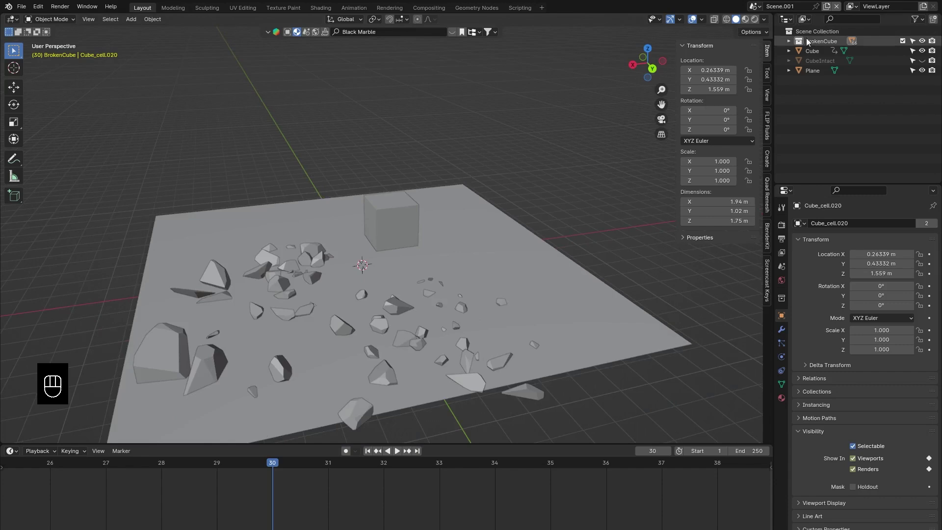
left_click_drag(804, 45, 567, 275)
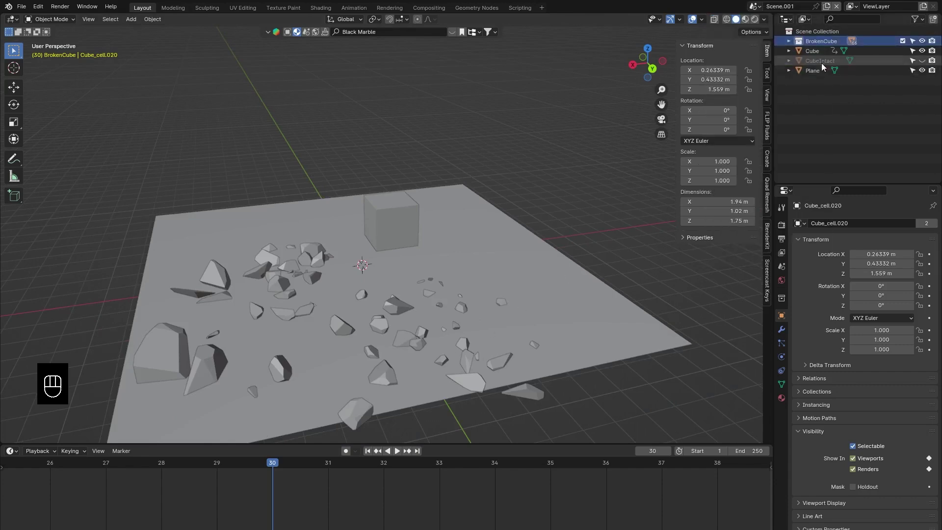
- Inspect a single fragment's visibility keys and jump to frame 1, where all BrokenCube cells are hidden
left_click_drag(806, 43, 756, 106)
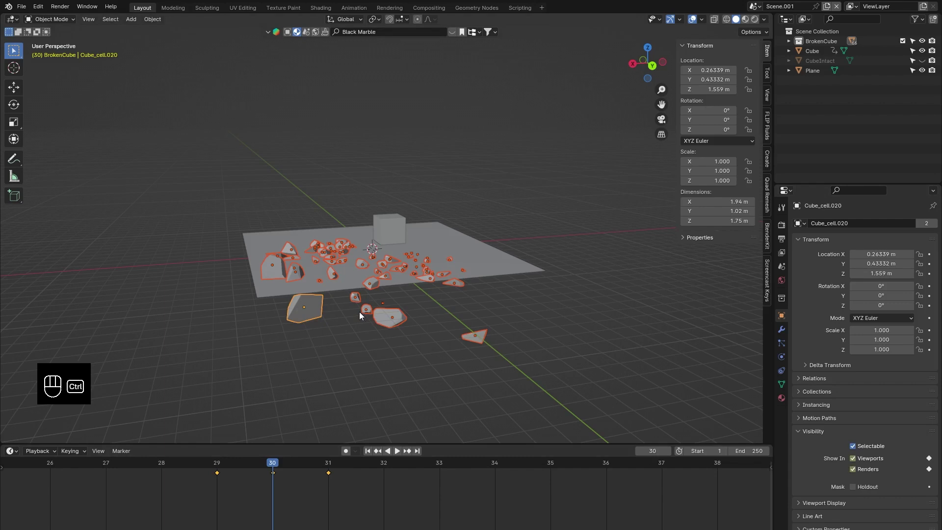
key("ctrl+l")
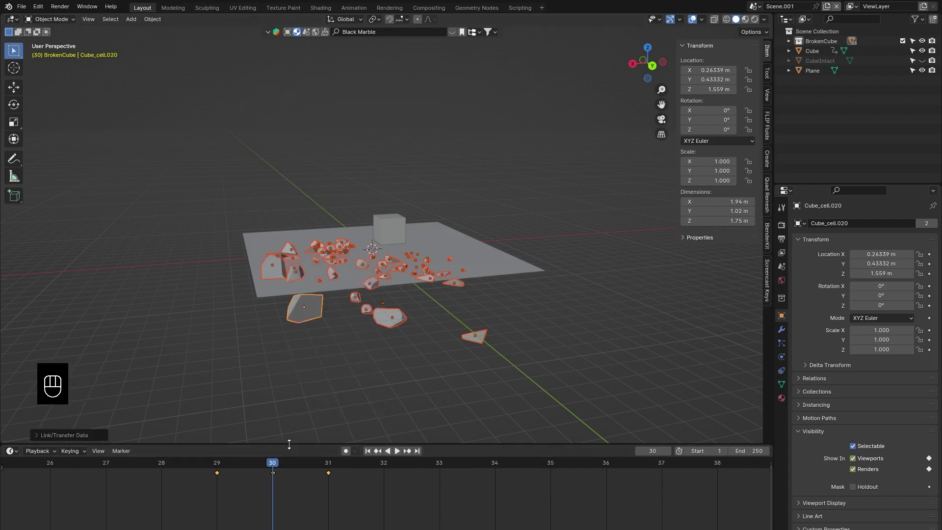
left_click(396, 332)
left_click_drag(481, 342, 464, 291)
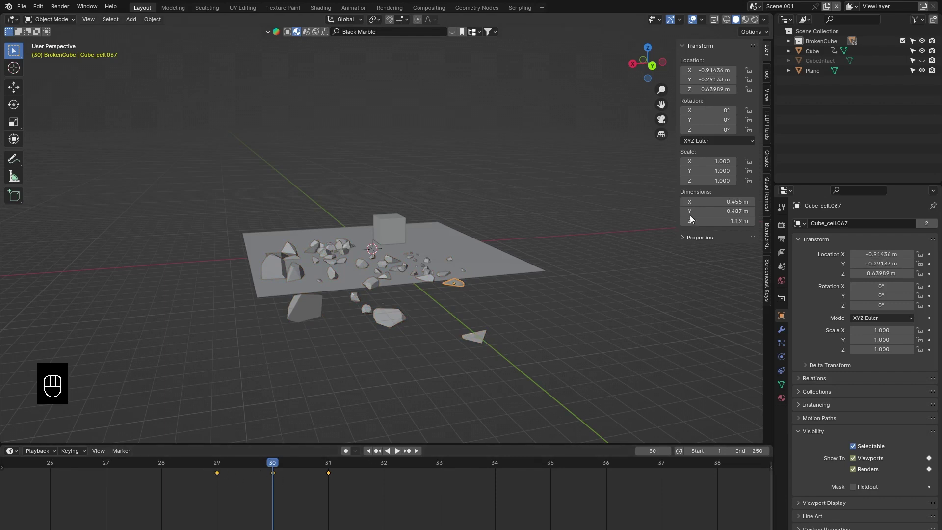
left_click_drag(413, 190, 362, 230)
left_click(362, 230)
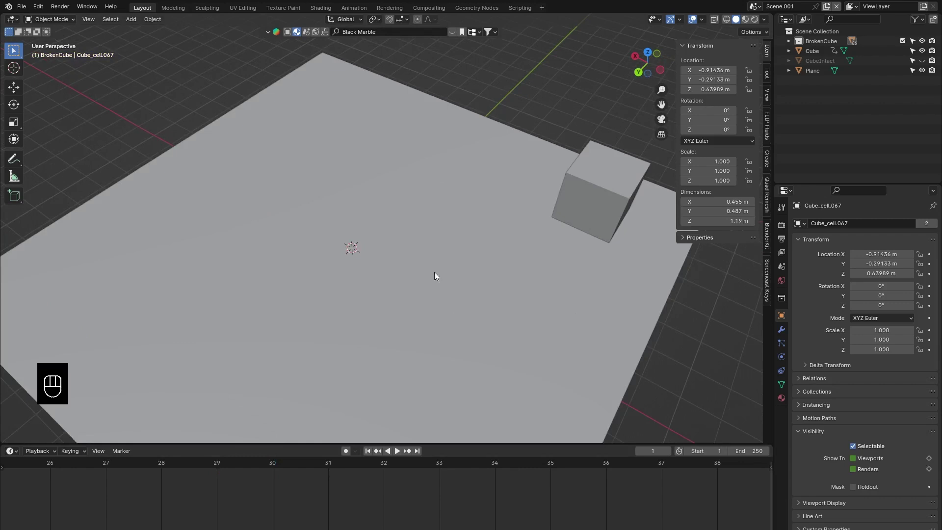
- Select CubeIntact in the Outliner and make it visible again
key("space")
key("space")
left_click(372, 451)
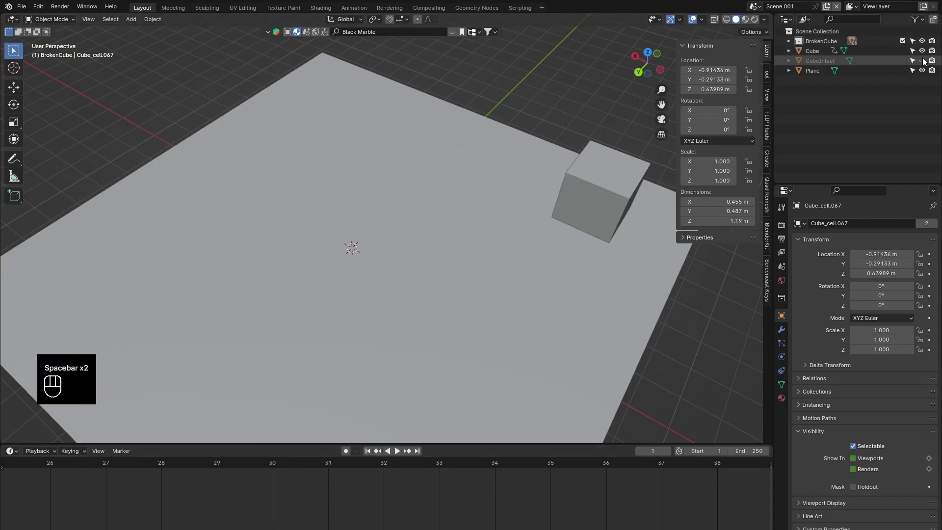
left_click(927, 64)
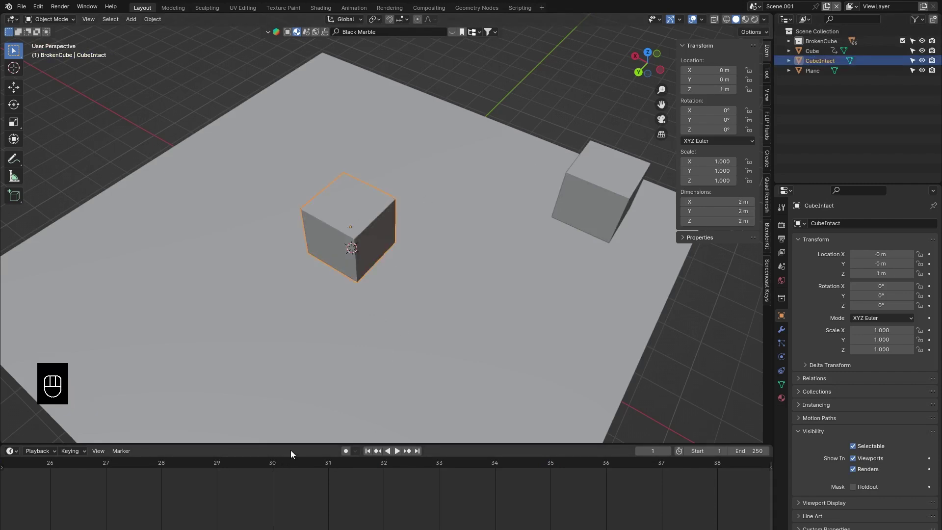
- At frame 30 keyframe CubeIntact hidden in viewport and renders
left_click(276, 464)
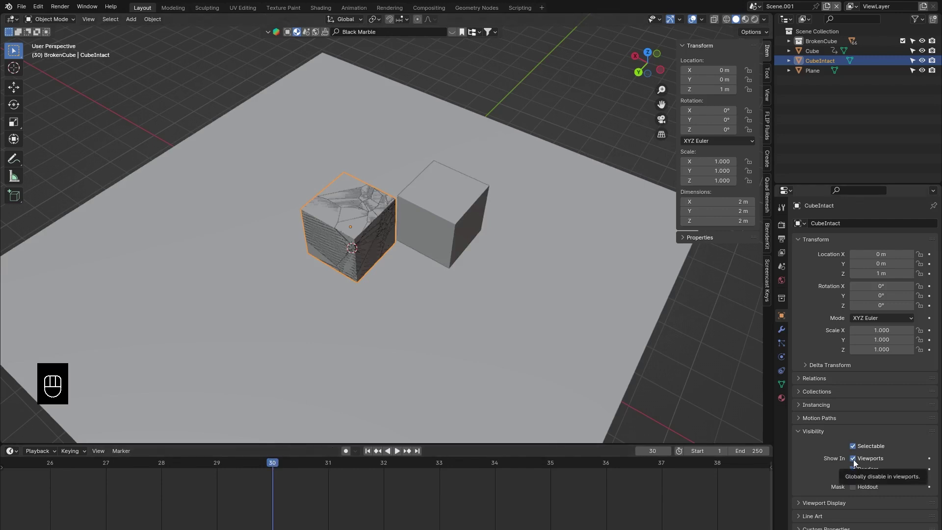
left_click(856, 463)
left_click(858, 472)
key("i")
key("i")
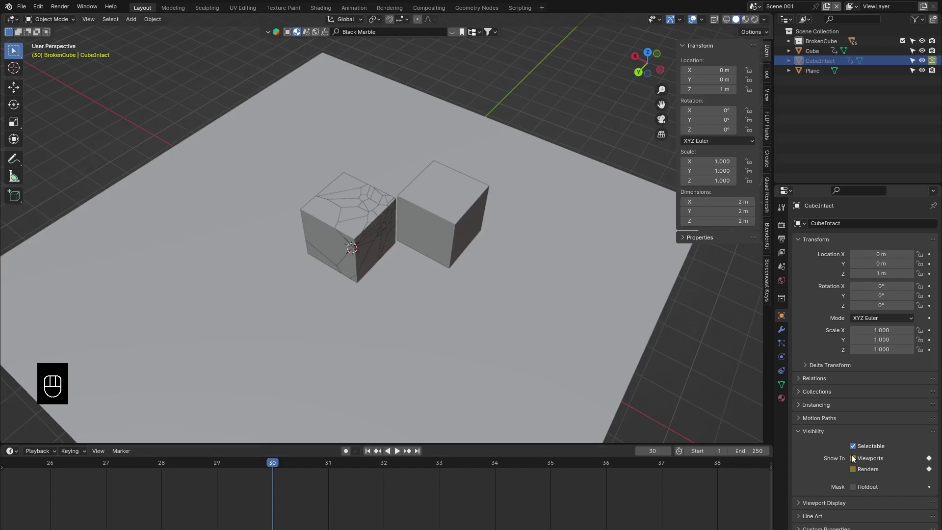
- At frame 29 keyframe CubeIntact shown in viewport and renders
left_click_drag(273, 466, 223, 467)
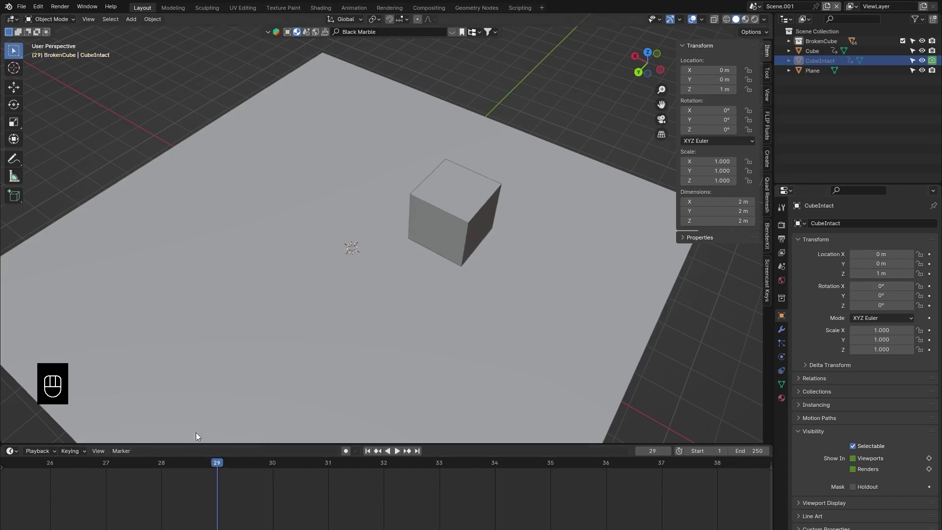
left_click_drag(857, 462, 859, 459)
key("i")
key("i")
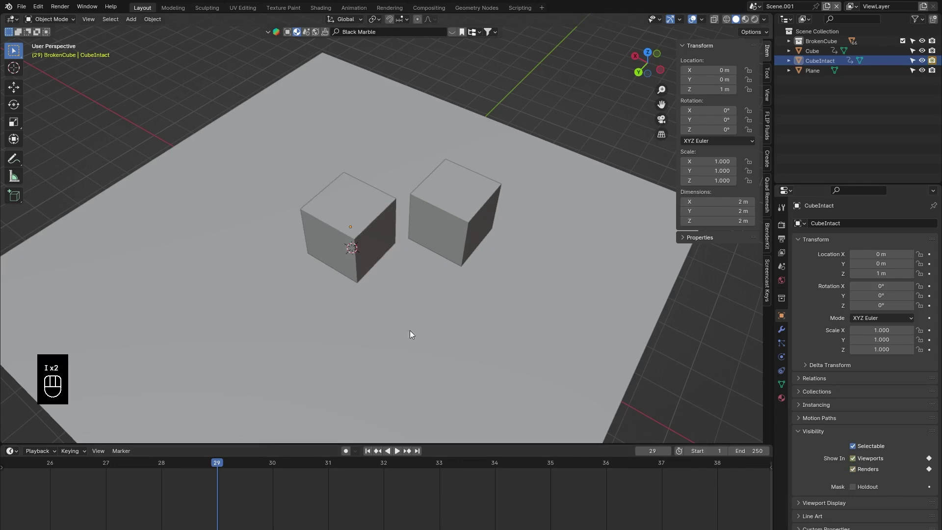
- Play the animation from frame 1 to preview the intact cube shattering into fragments
left_click(368, 454)
left_click_drag(592, 213, 571, 241)
key("space")
key("space")
left_click_drag(456, 322, 285, 307)
key("space")
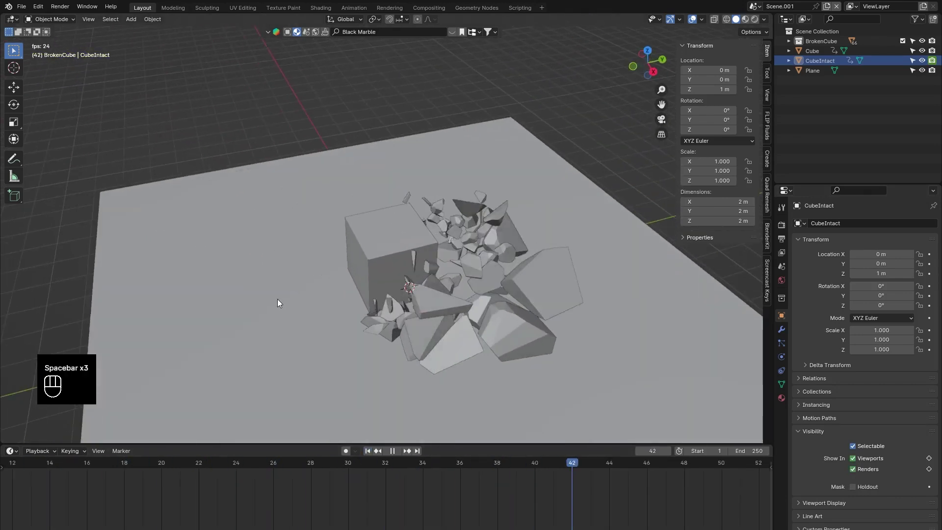
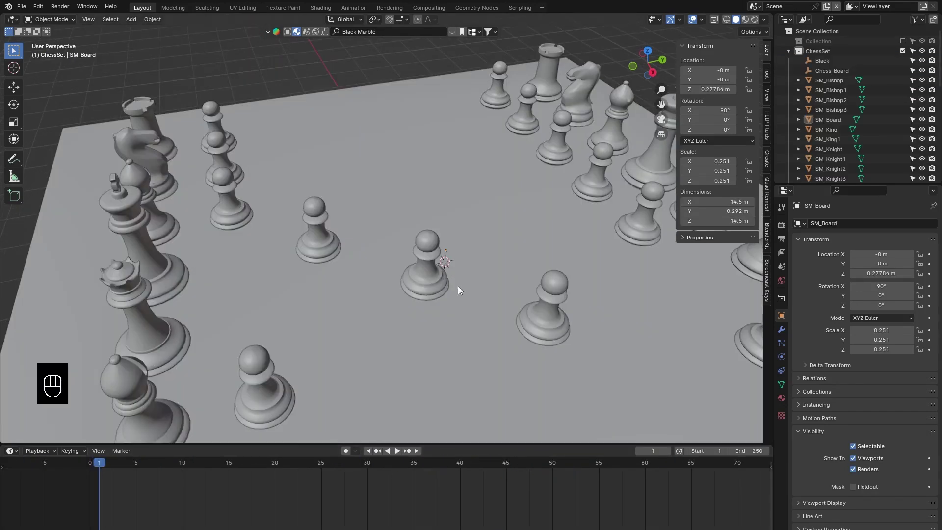
- Move the view in on the chess pawns and select the annotated pawn SM_Pawn3
left_click_drag(453, 275, 11, 65)
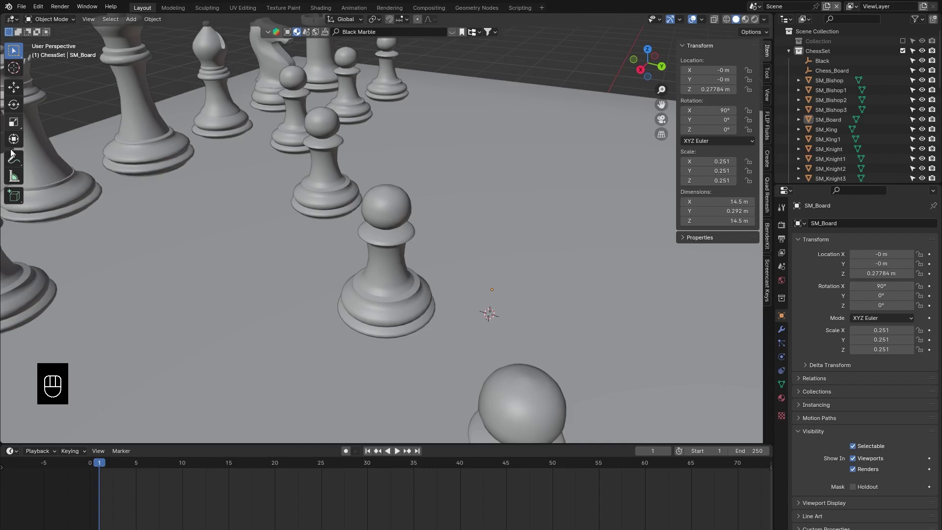
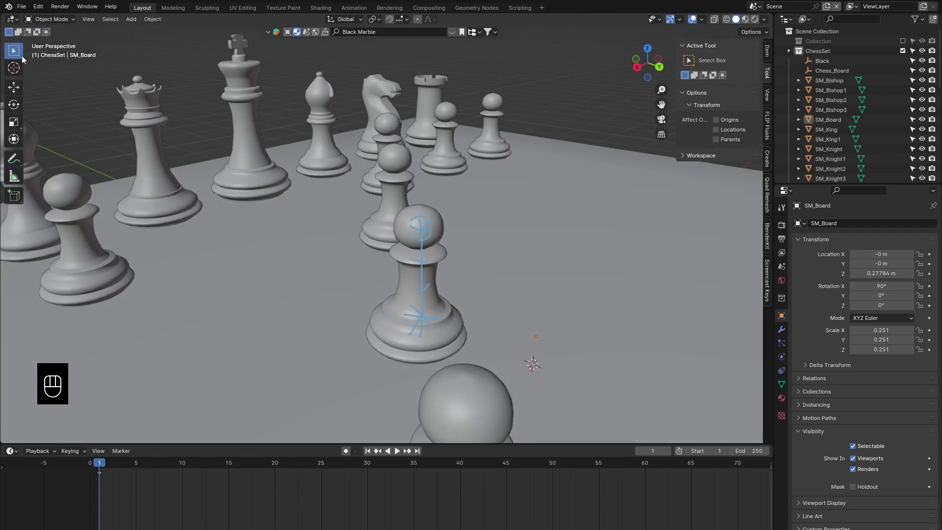
left_click(425, 215)
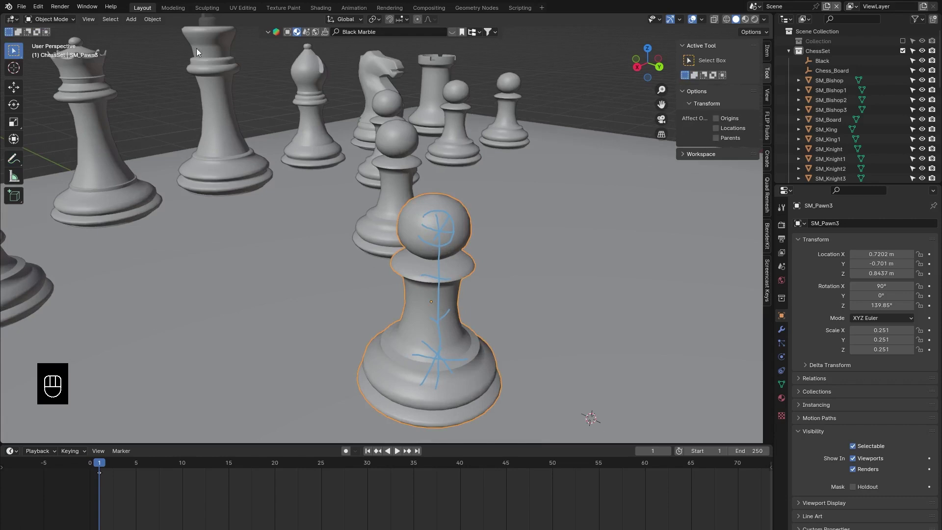
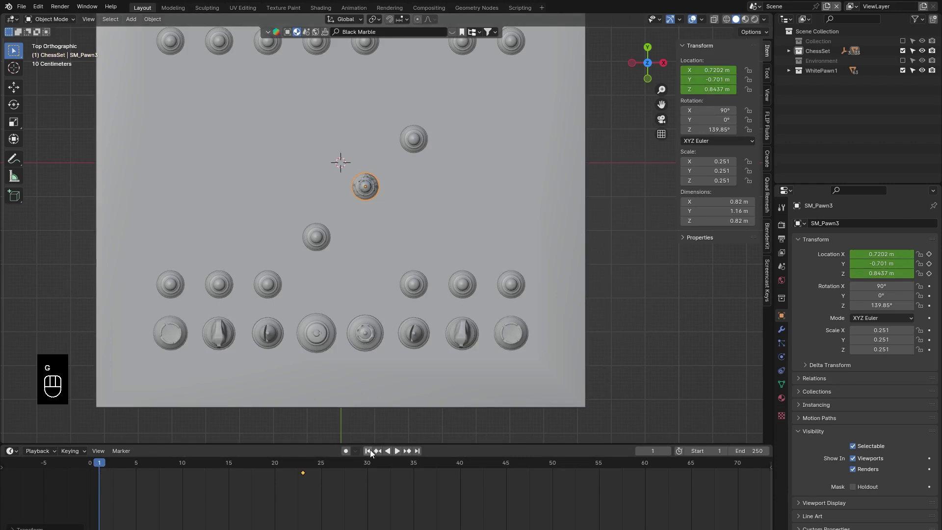
- At frame 1 slide SM_Pawn3 back along Y into the pawn row and keyframe its location
key("g")
key("y")
key("g")
key("i")
left_click_drag(181, 502, 70, 468)
key("f")
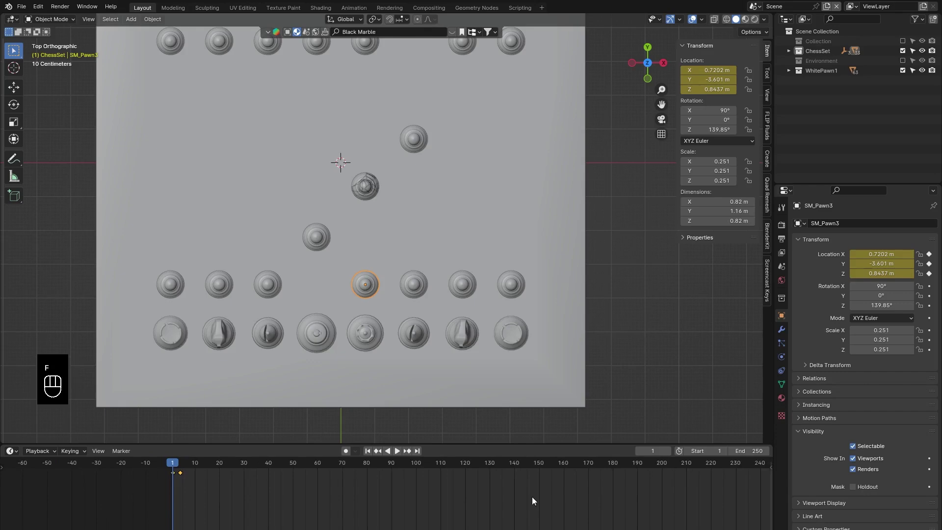
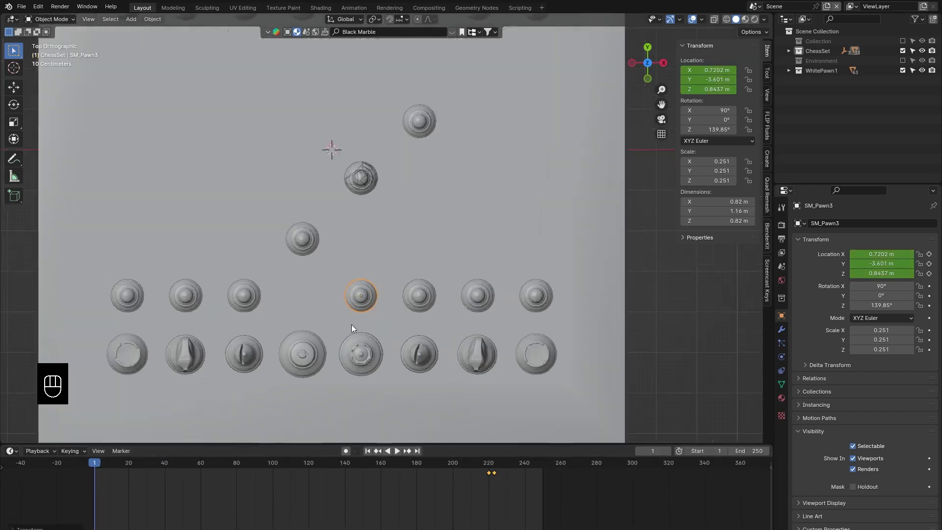
- Orbit to the fractured pawn and box-select all its WhitePawn1 cells
left_click_drag(266, 201, 343, 258)
left_click_drag(340, 261, 345, 229)
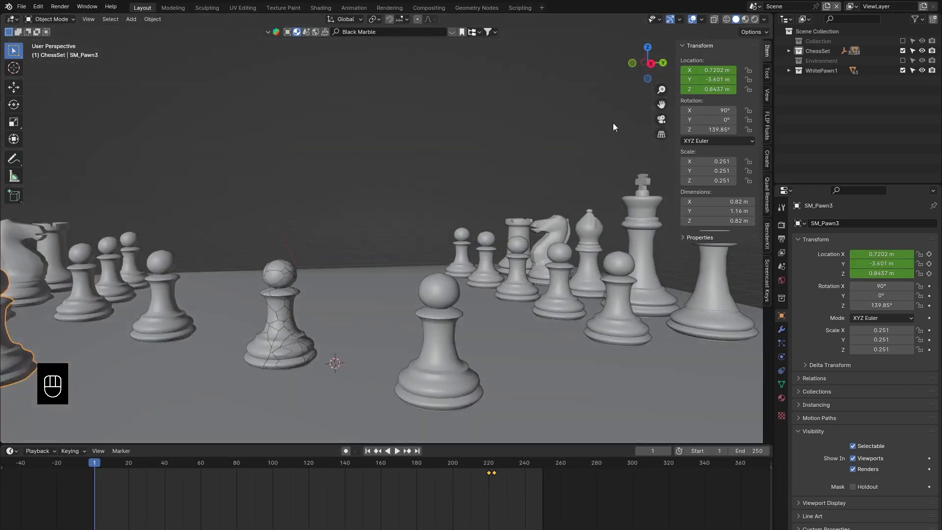
left_click_drag(818, 79, 782, 106)
left_click(405, 271)
left_click_drag(157, 20, 295, 283)
left_click_drag(295, 273, 310, 272)
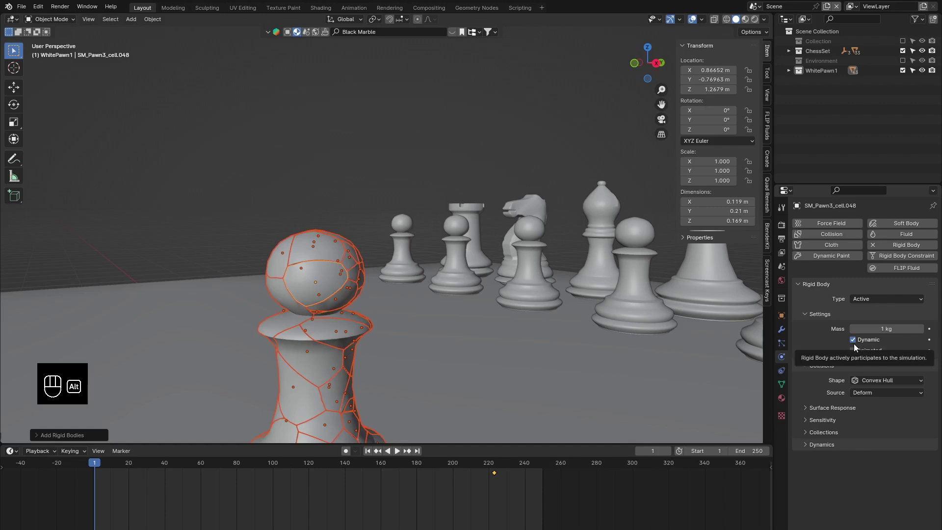
- Turn off Dynamic on the fractured cells' rigid body
left_click(857, 345)
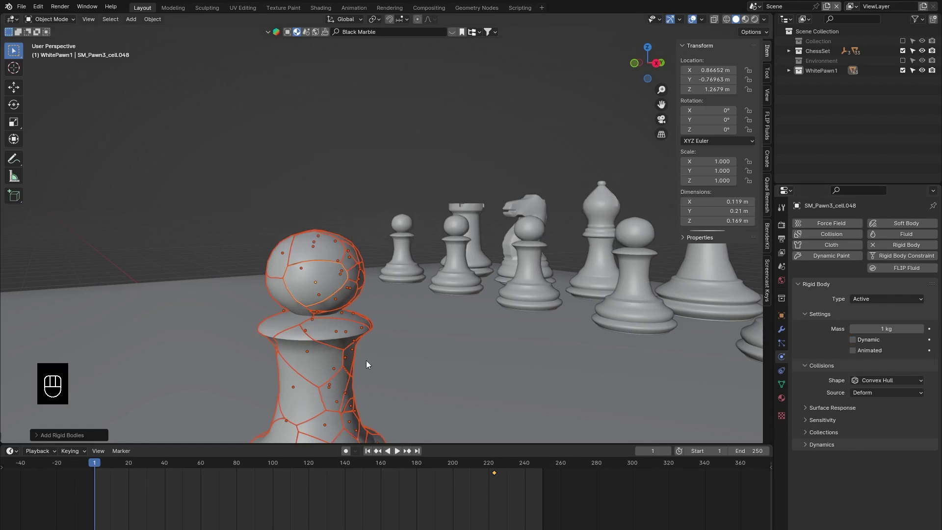
left_click(296, 283)
left_click(449, 252)
left_click_drag(441, 254, 425, 256)
left_click_drag(328, 222, 356, 248)
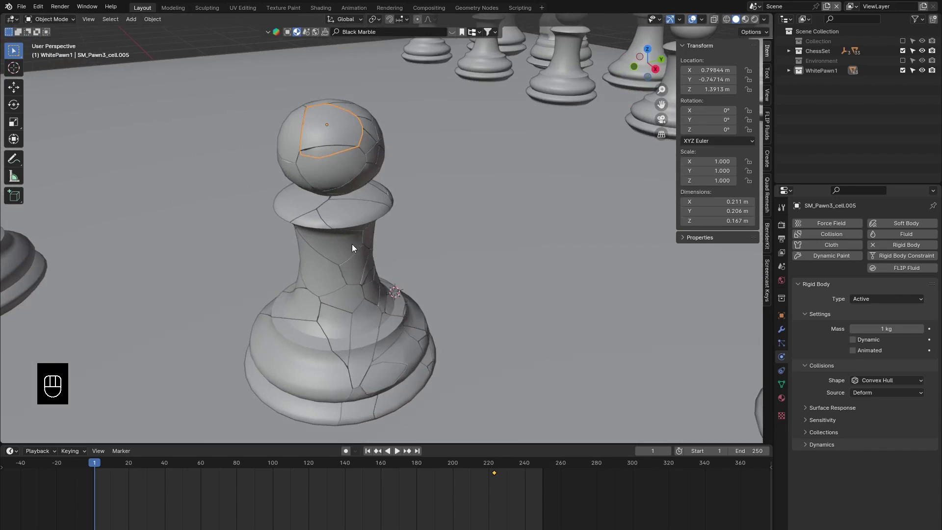
- Keyframe Dynamic off at frame 30 and back on at frame 31 for all the cells
left_click(151, 472)
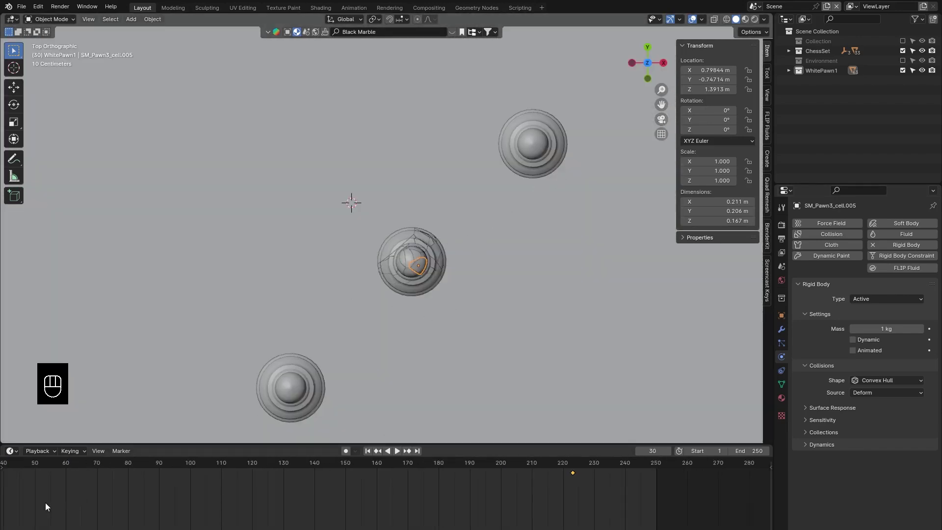
left_click(59, 508)
key("i")
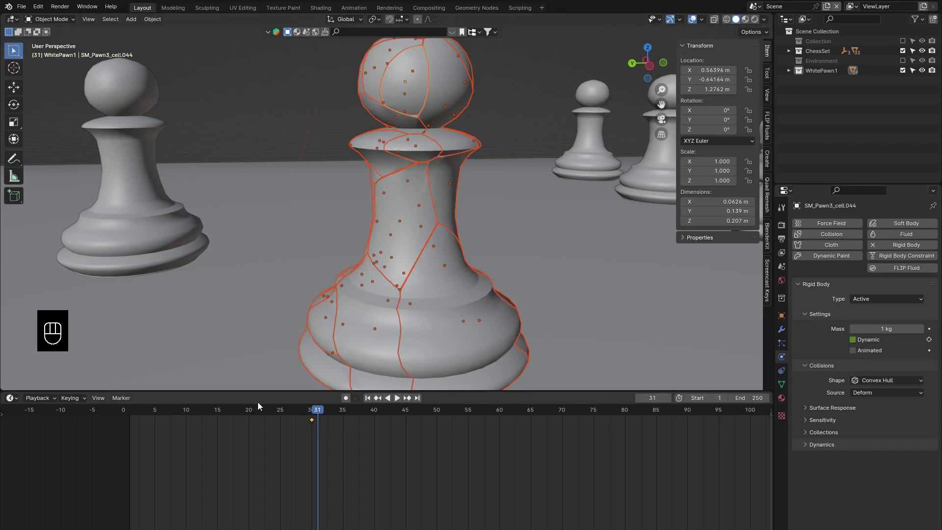
left_click(857, 342)
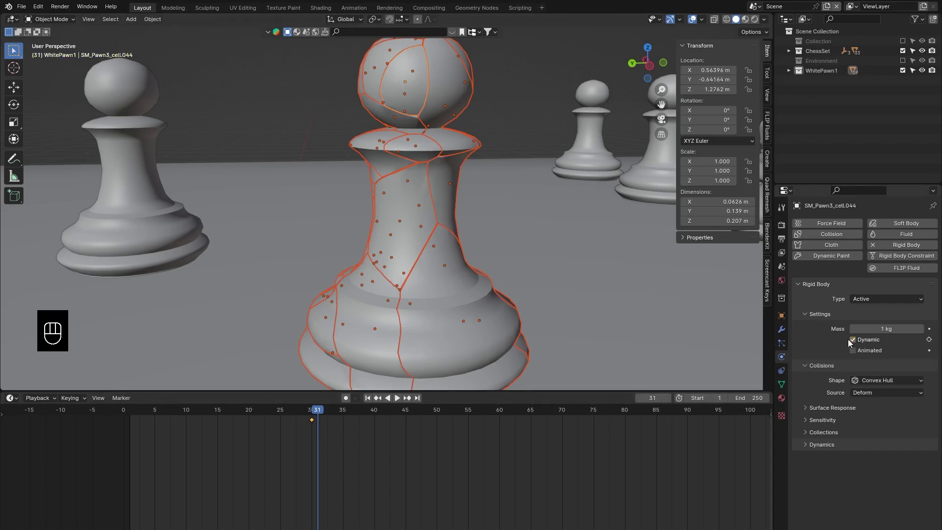
key("i")
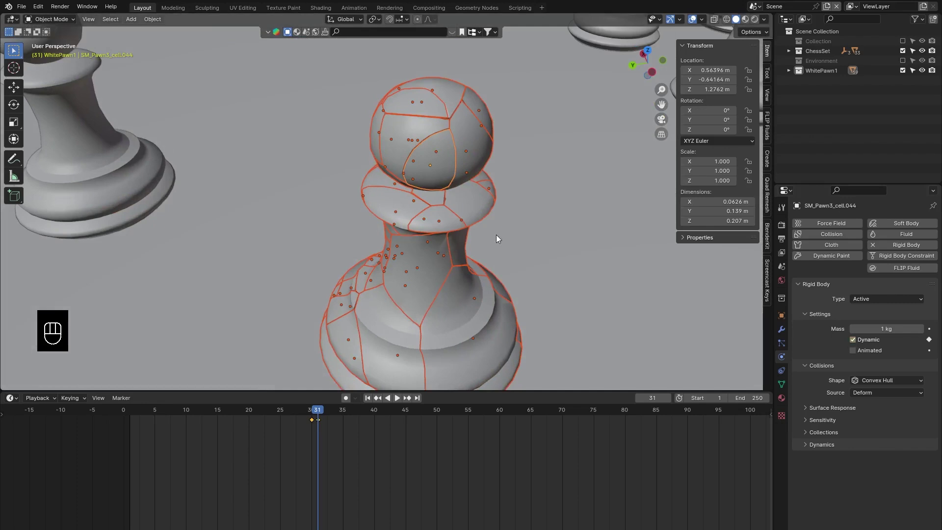
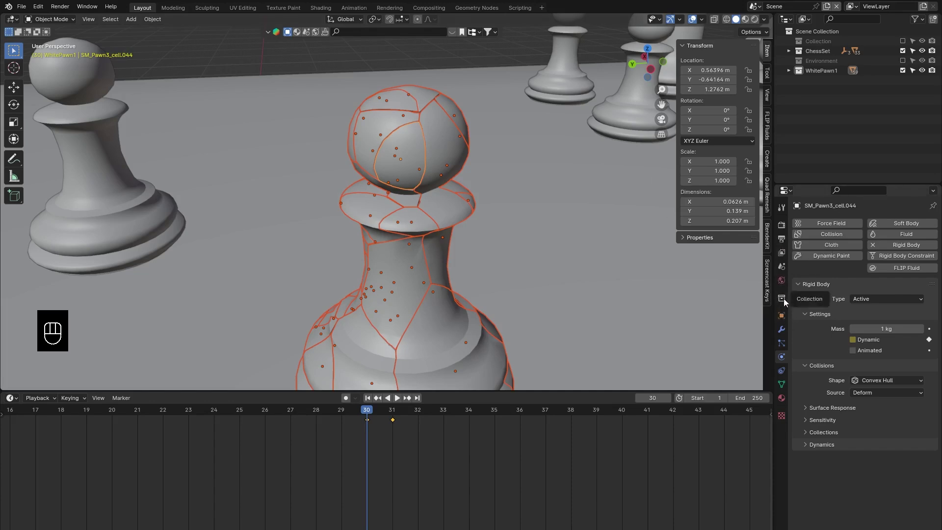
- At frame 29 keyframe the fractured cells hidden in viewport and renders
key("i")
key("i")
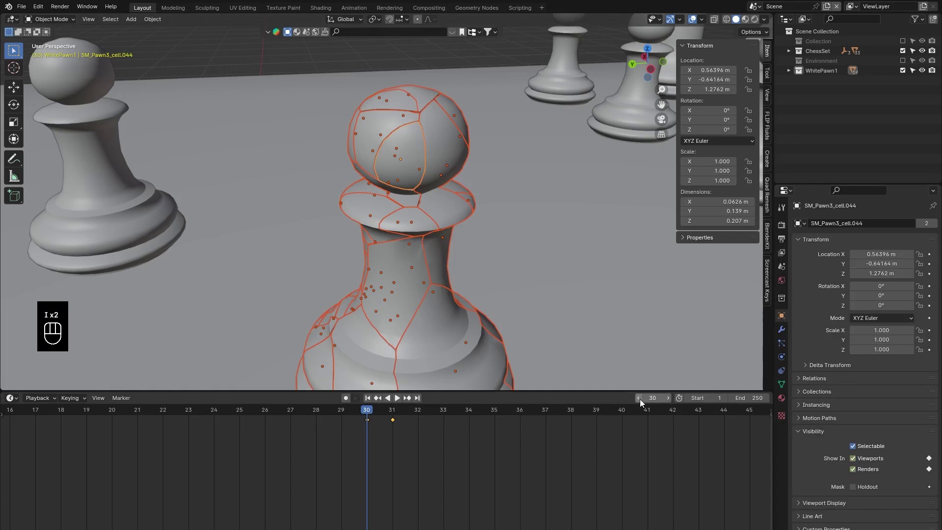
left_click(643, 403)
left_click(859, 462)
key("i")
key("i")
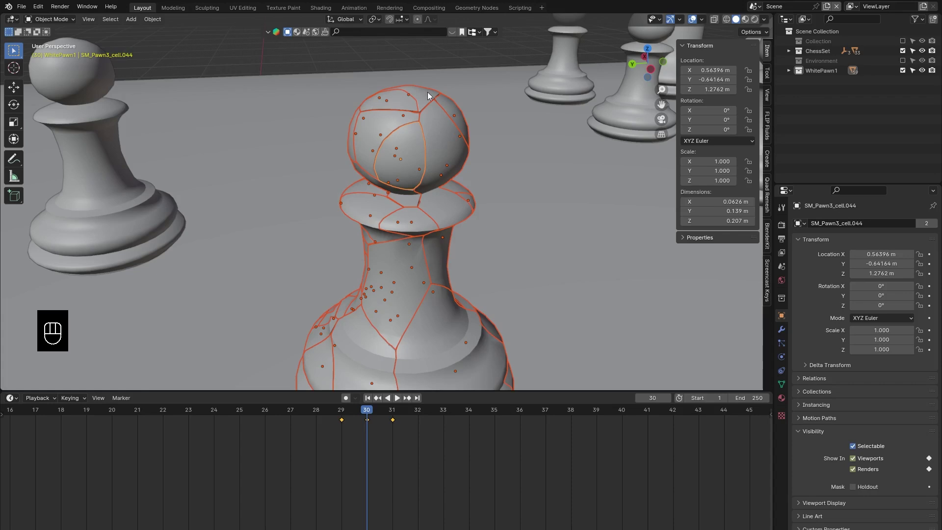
- Scrub across frames 29-30 to check the cells vanish and reappear
key("ctrl+l")
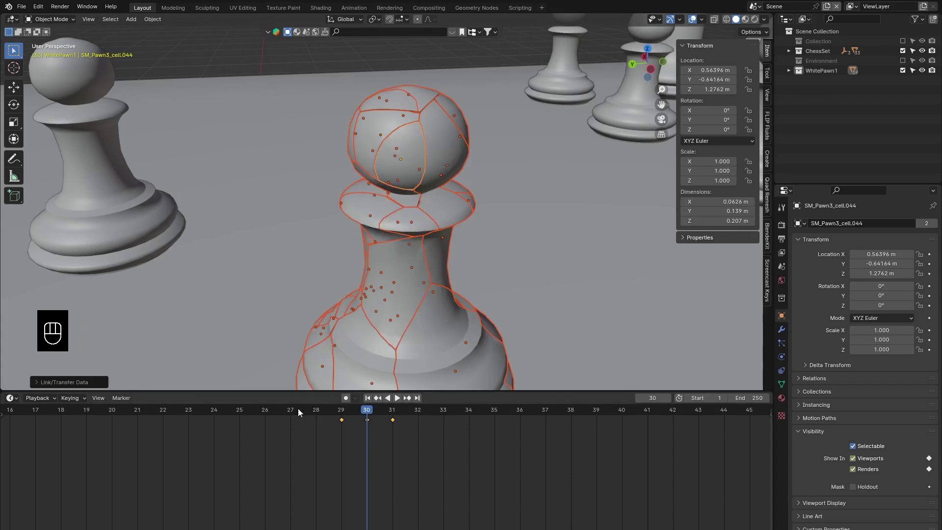
left_click_drag(326, 411, 308, 414)
left_click_drag(330, 413, 413, 410)
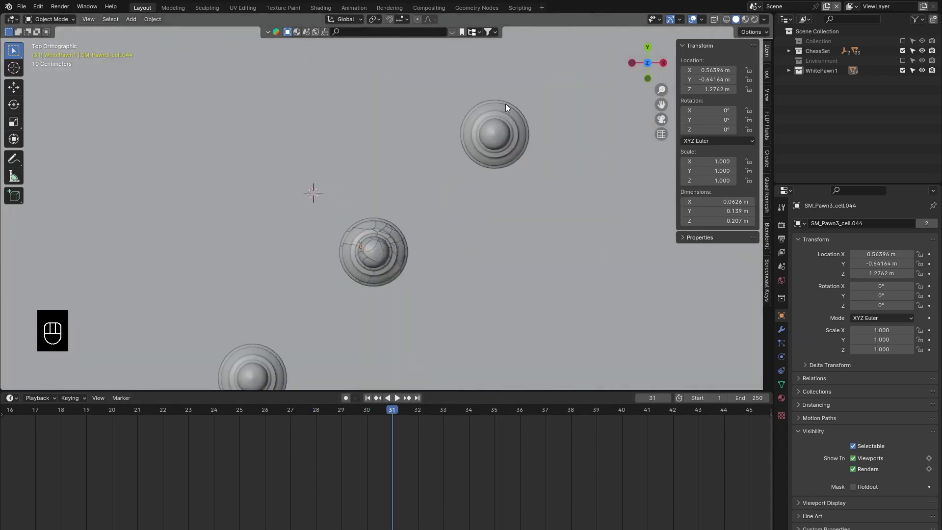
- Key SM_Pawn11's location at frame 20 and jump the timeline to frame 40
left_click(378, 415)
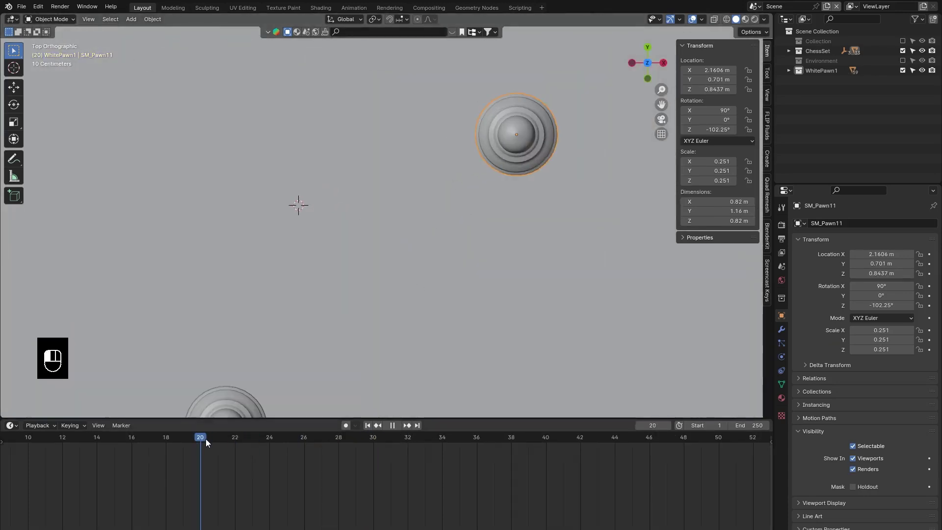
key("i")
left_click(441, 243)
left_click(227, 441)
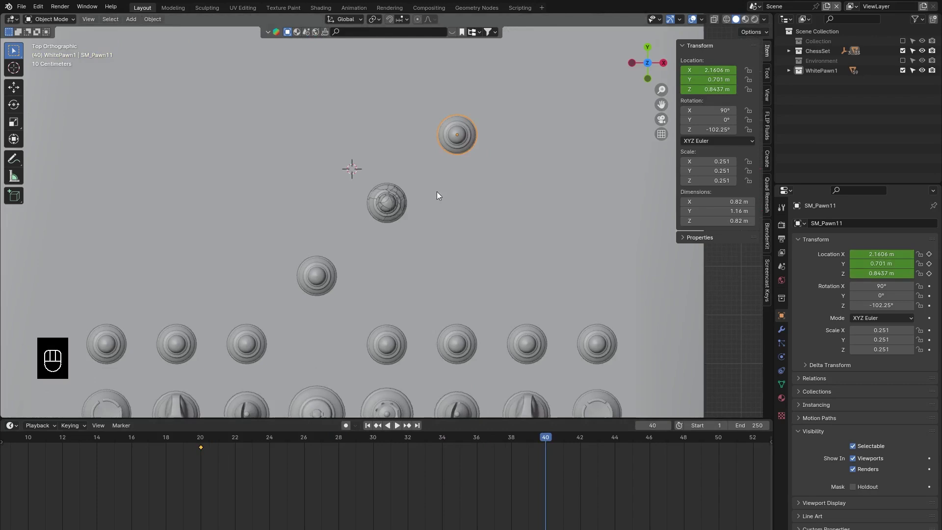
- Move SM_Pawn11 onto the cracked pawn and key its location at frame 40
key("g")
key("y")
key("g")
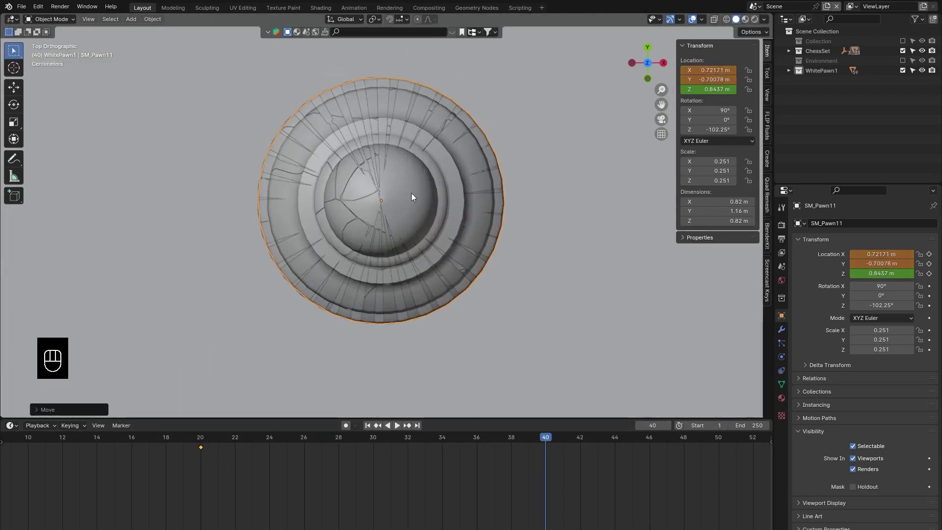
key("g")
key("o")
key("i")
- Scrub and play back the striker's move, then bring up its Physics properties
left_click(306, 480)
left_click_drag(421, 439, 285, 442)
key("space")
key("space")
key("space")
key("space")
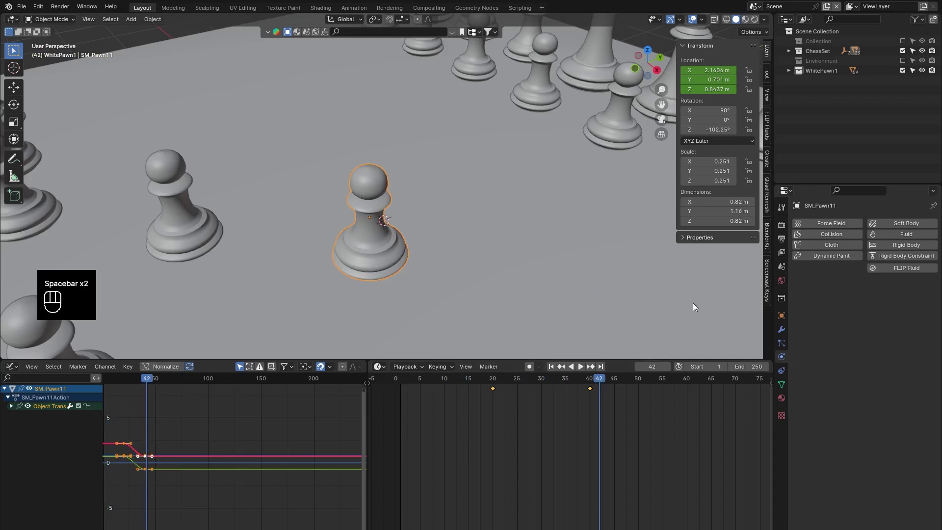
left_click(911, 250)
left_click_drag(900, 302, 884, 326)
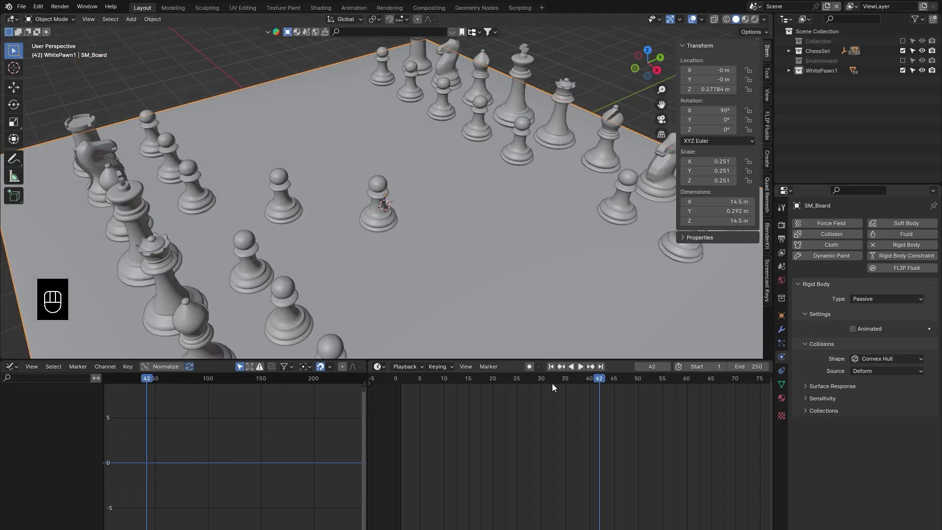
- Retime SM_Pawn11's location keys in the Dope Sheet by scaling and sliding them
key("space")
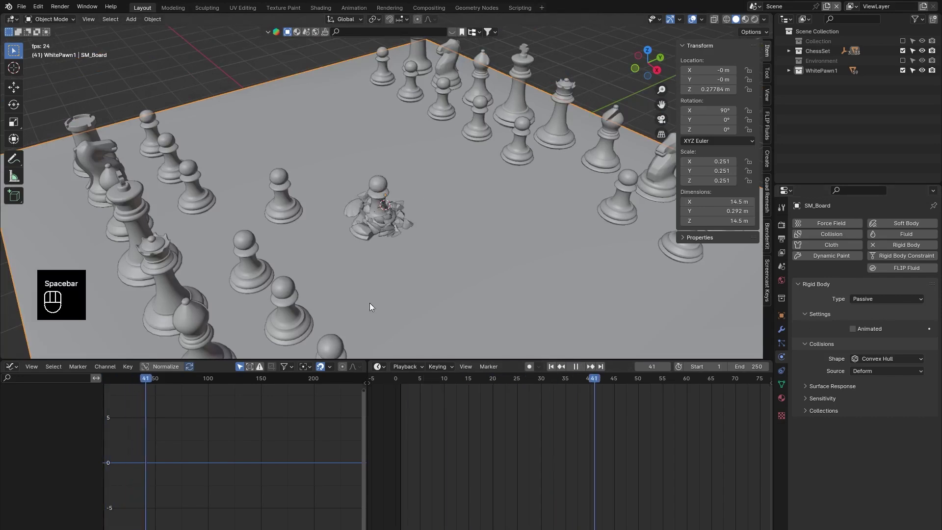
key("space")
left_click_drag(313, 384, 278, 437)
left_click(442, 393)
double_click(655, 448)
left_click(420, 405)
key("s")
left_click(207, 381)
key("s")
left_click_drag(509, 404, 476, 390)
- Nudge the keys further and preview the retimed strike with playback
key("g")
key("g")
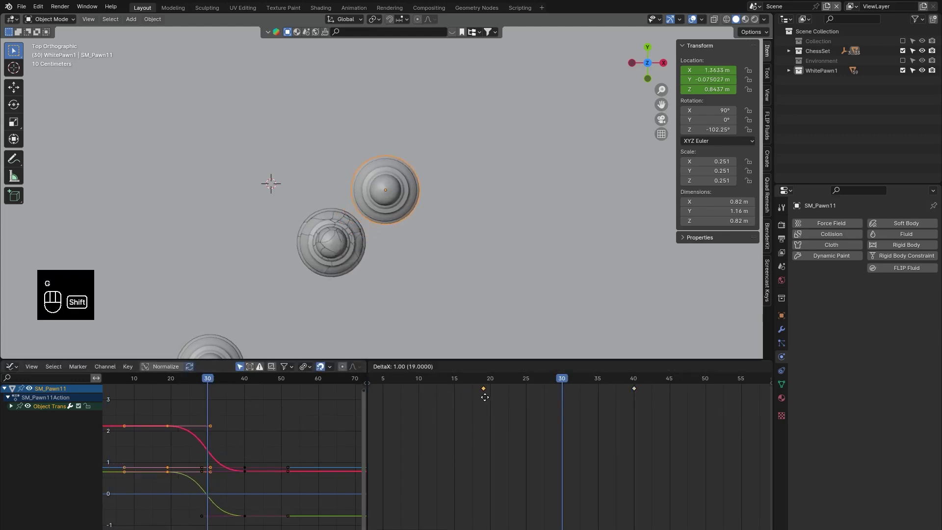
left_click_drag(651, 410, 630, 388)
key("s")
left_click(348, 452)
left_click_drag(503, 388, 465, 390)
key("space")
key("space")
left_click(488, 387)
- Give SM_Pawn11 an active rigid body with Animated on and Dynamic off
left_click(892, 249)
left_click_drag(880, 302, 828, 296)
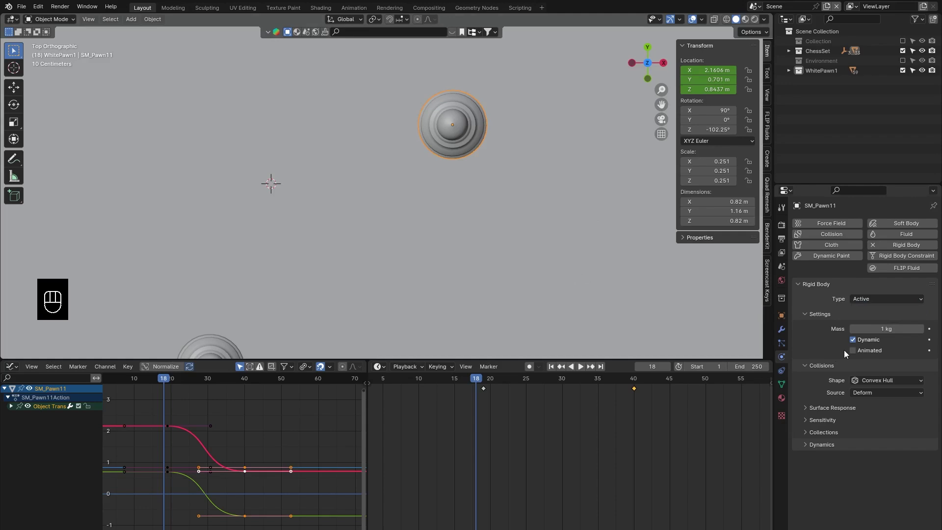
left_click(856, 352)
left_click(858, 339)
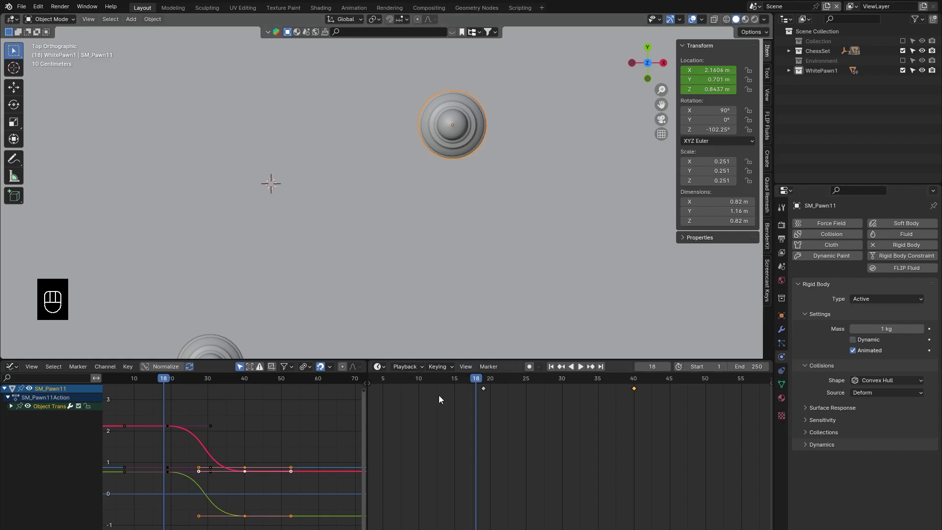
- Play the simulation to watch the striker shatter the cracked pawn, then go to Scene settings
key("space")
key("space")
key("space")
key("space")
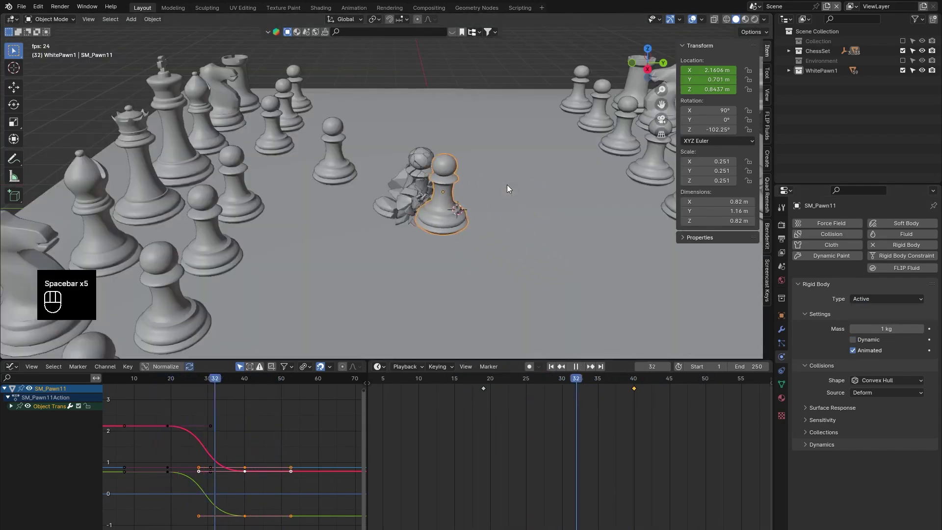
key("space")
key("space")
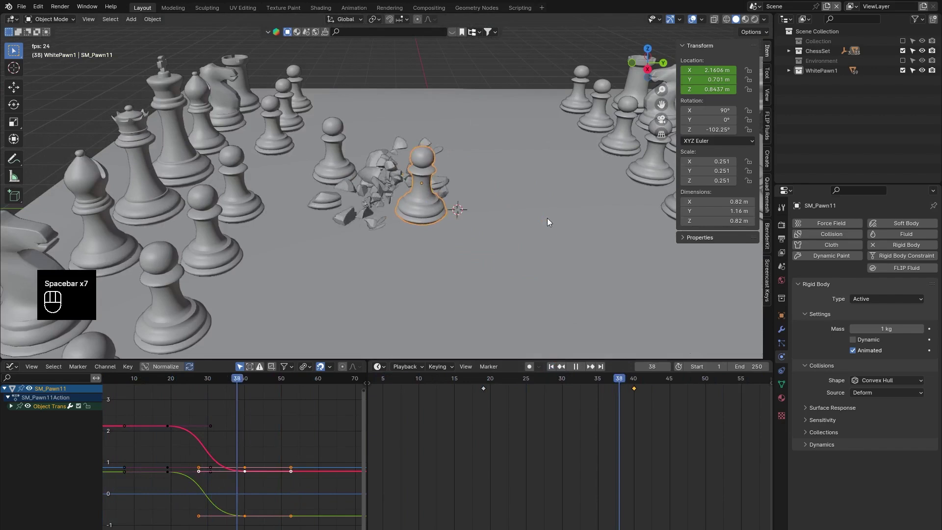
key("space")
left_click(556, 372)
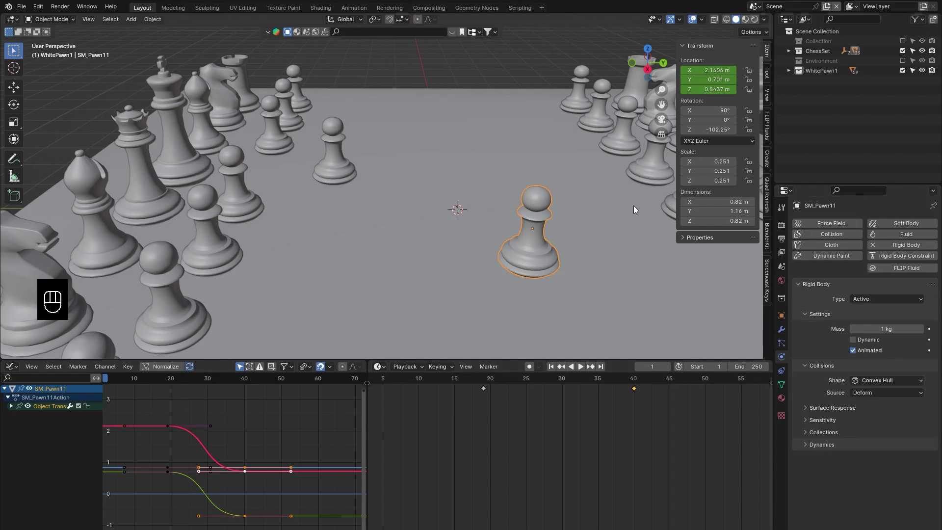
left_click(617, 207)
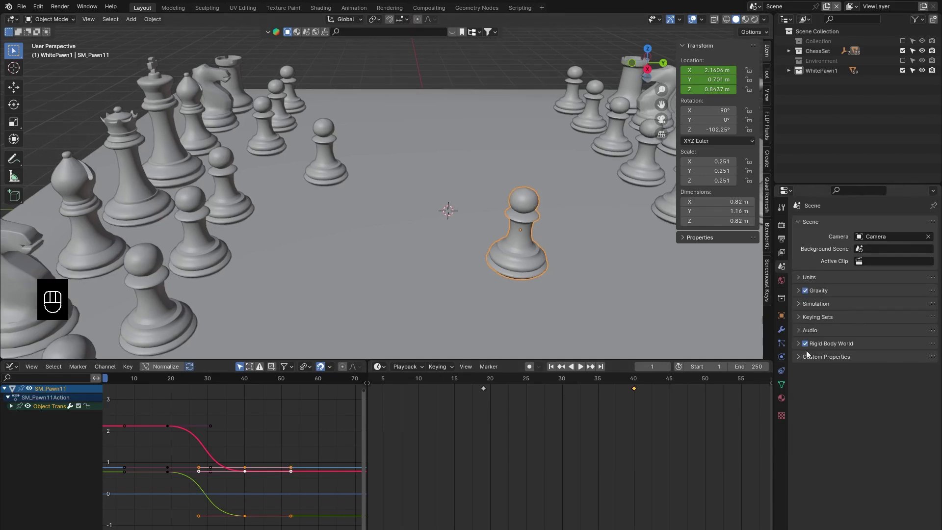
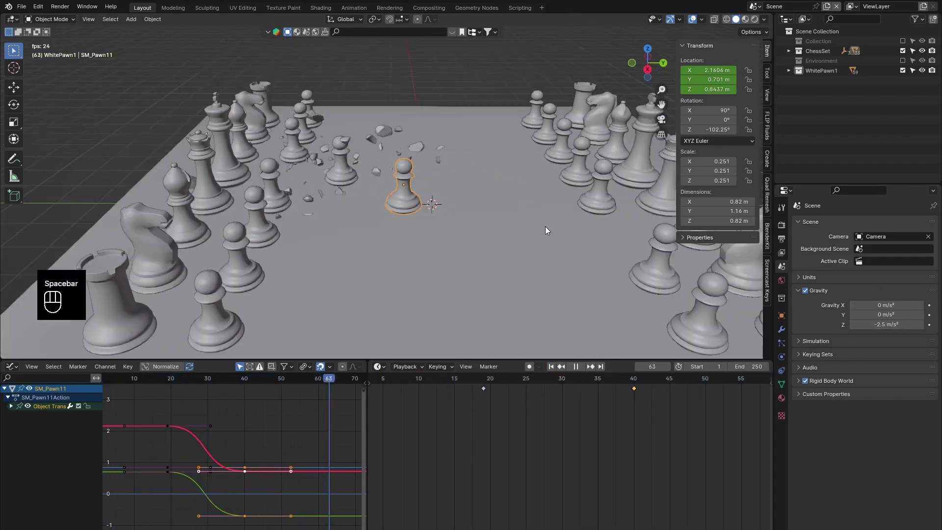
- Set scene gravity Z to -2.5 m/s² and replay the slower scatter
left_click(549, 221)
key("space")
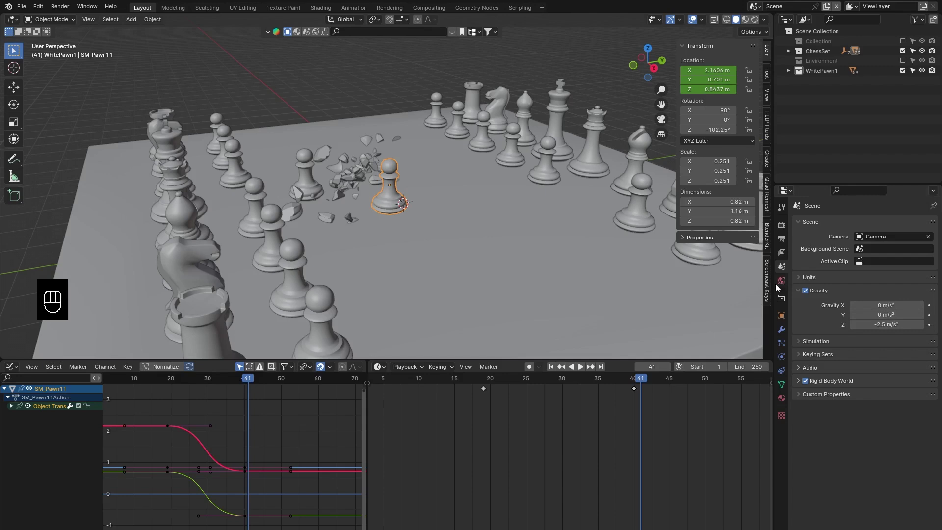
left_click(785, 259)
key("space")
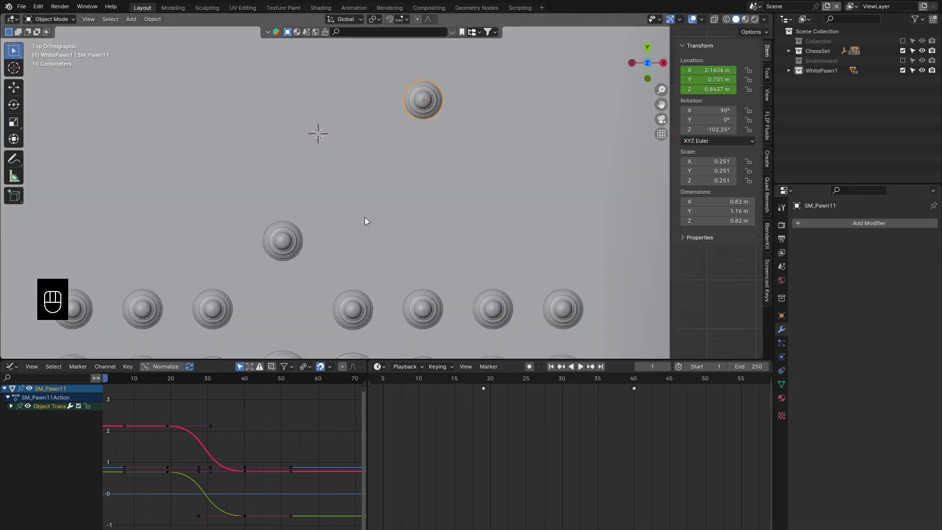
- Select SM_Pawn3 and move it toward the second fractured pawn
left_click_drag(455, 209, 475, 212)
left_click_drag(535, 385, 586, 393)
left_click_drag(387, 199, 379, 240)
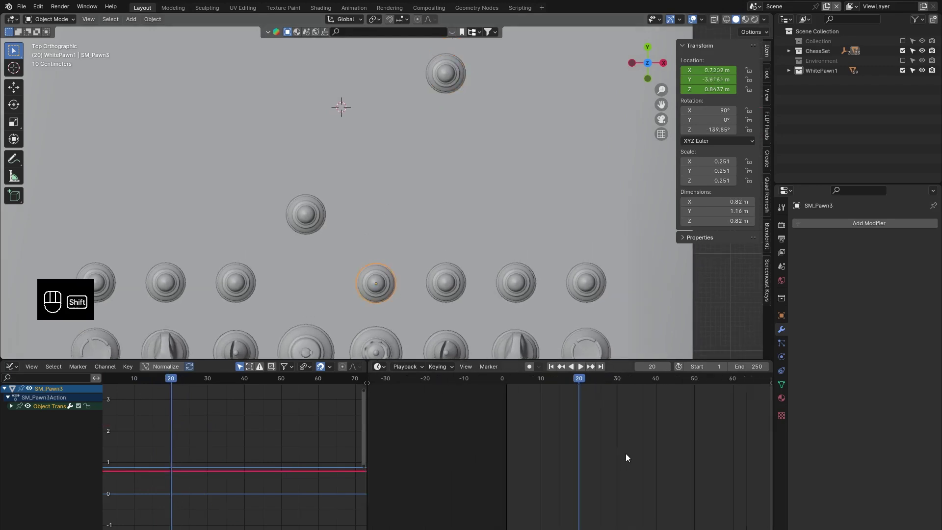
left_click_drag(465, 469, 578, 432)
left_click_drag(735, 418, 696, 384)
key("g")
key("g")
- Slide SM_Pawn3's location keys in the Dope Sheet and preview the strike
double_click(572, 424)
left_click_drag(564, 418, 509, 385)
key("g")
left_click(455, 381)
key("space")
key("space")
left_click_drag(610, 413, 567, 384)
key("g")
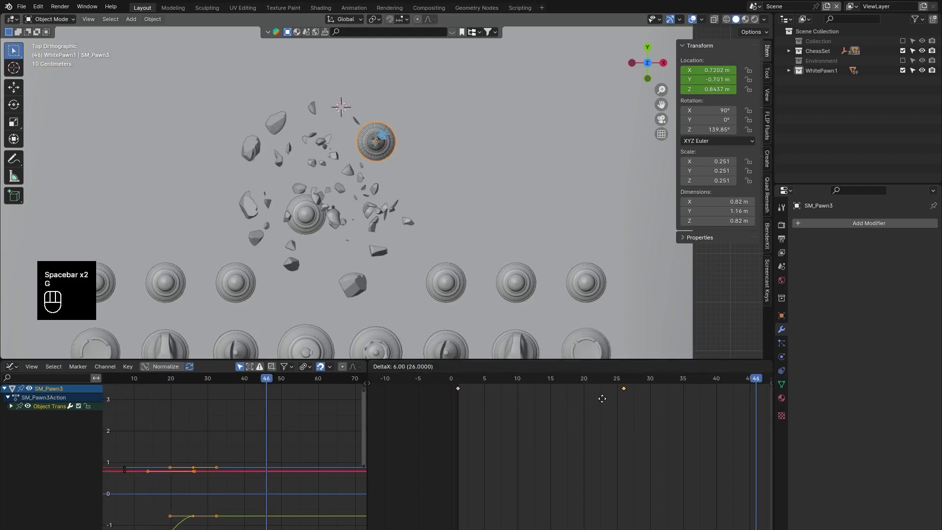
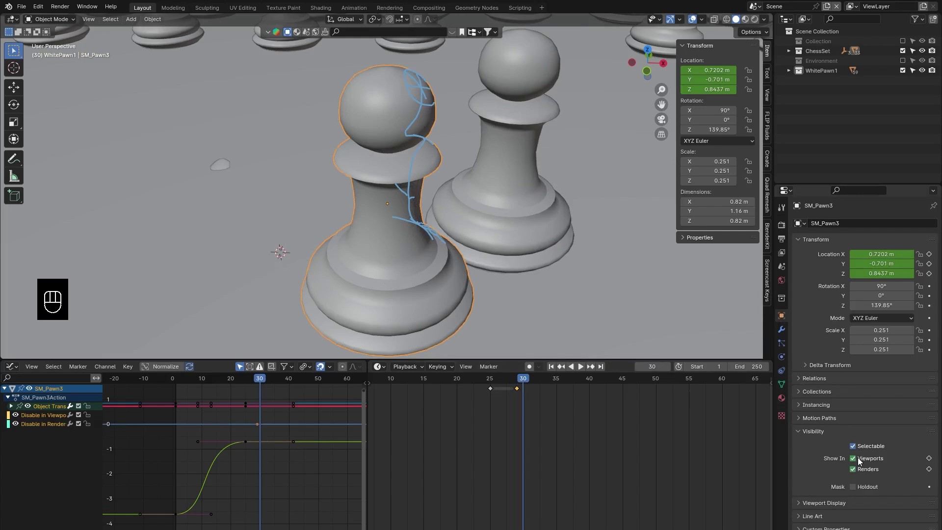
- Key SM_Pawn3's viewport and render visibility around frames 29–30 and play back
double_click(852, 475)
key("i")
key("i")
key("space")
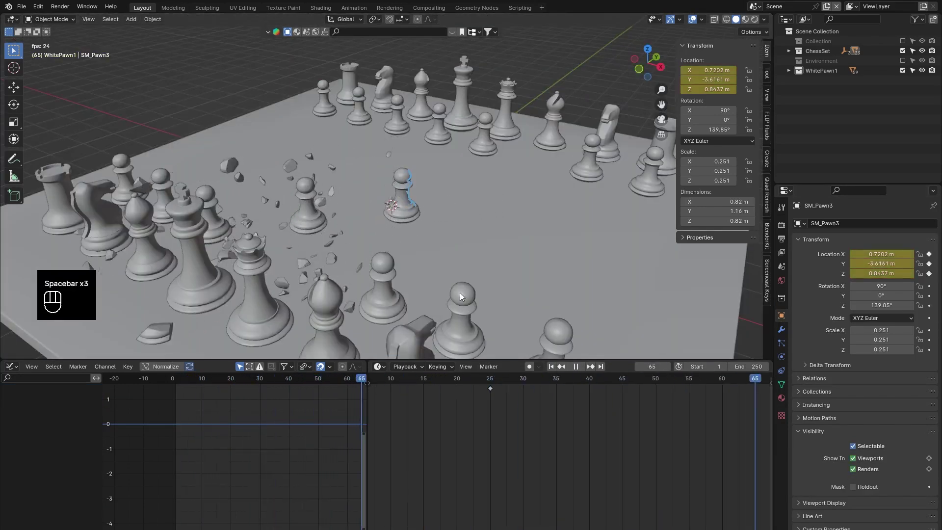
key("space")
key("space")
- Rewind to frame 1, adjust visibility toggles and check the shot from the camera view
left_click(476, 274)
key("shift+a")
left_click(784, 231)
left_click(870, 246)
double_click(880, 253)
key("KP_0")
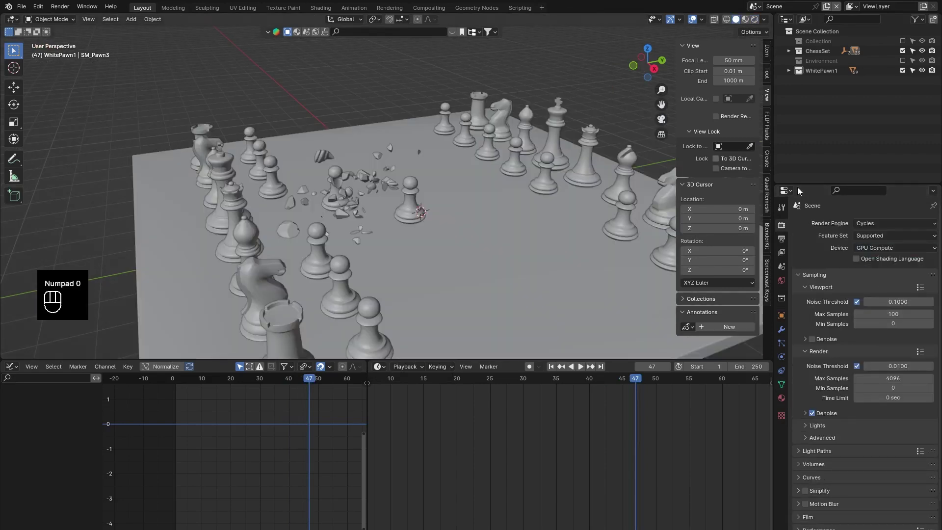
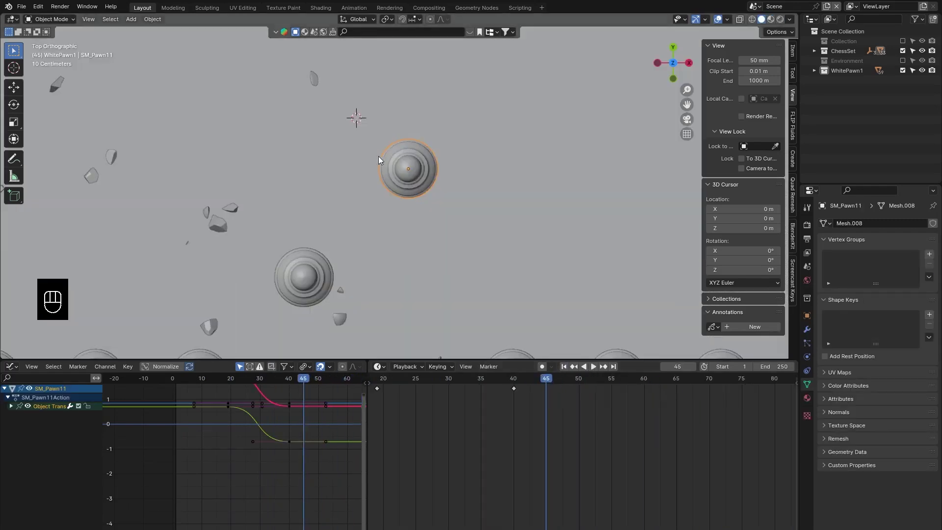
- Mark SM_Pawn11 with an annotation stroke for fracturing
left_click_drag(551, 386, 708, 386)
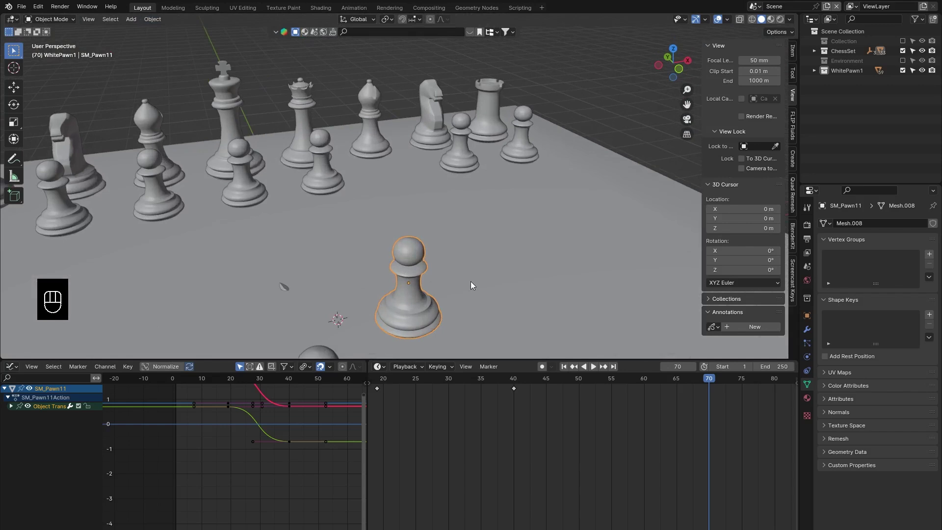
left_click_drag(455, 278, 426, 197)
left_click(426, 203)
left_click(408, 206)
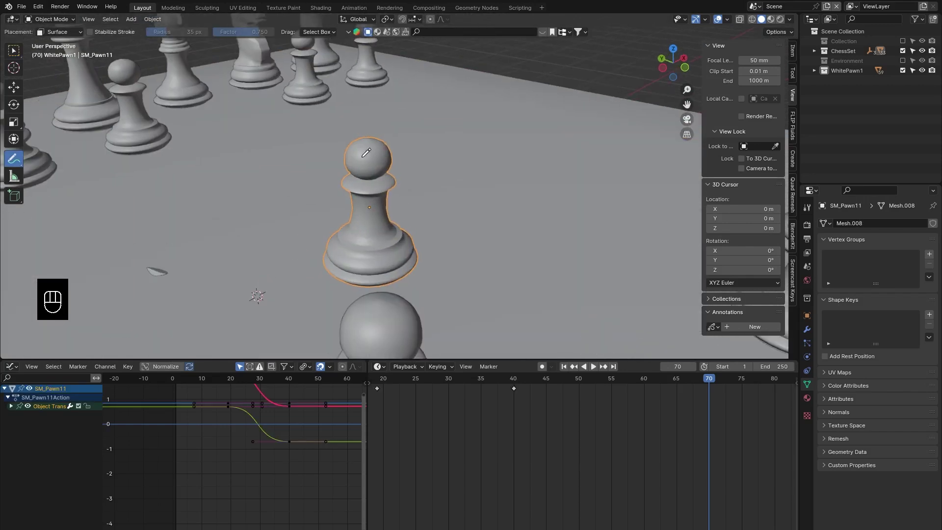
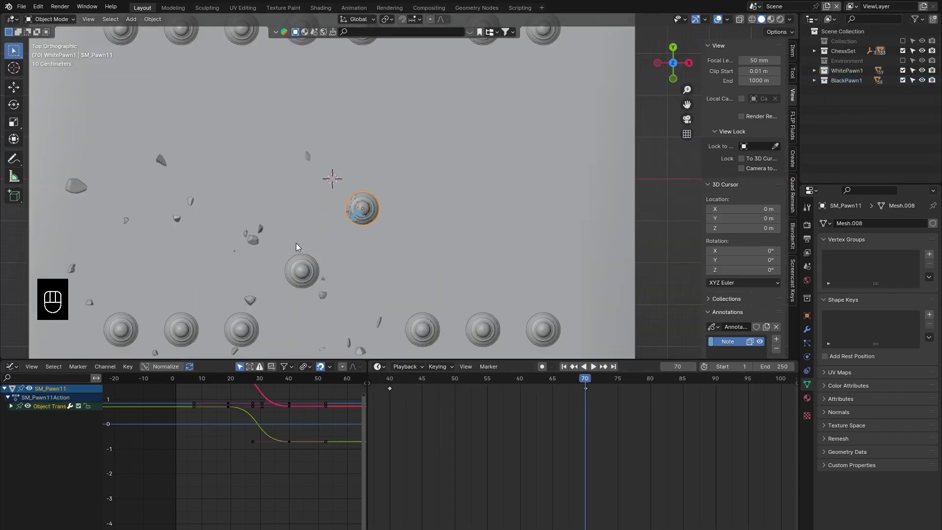
- Run Cell Fracture on SM_Pawn11 into a new BlackPawn1 collection
left_click(325, 257)
left_click(532, 299)
left_click_drag(819, 53, 924, 119)
left_click(924, 118)
left_click(936, 119)
- Clear the annotation sketch and inspect the fractured cells
left_click(271, 159)
left_click_drag(348, 207, 416, 241)
left_click(408, 180)
left_click(410, 278)
left_click_drag(435, 238, 482, 228)
left_click(508, 238)
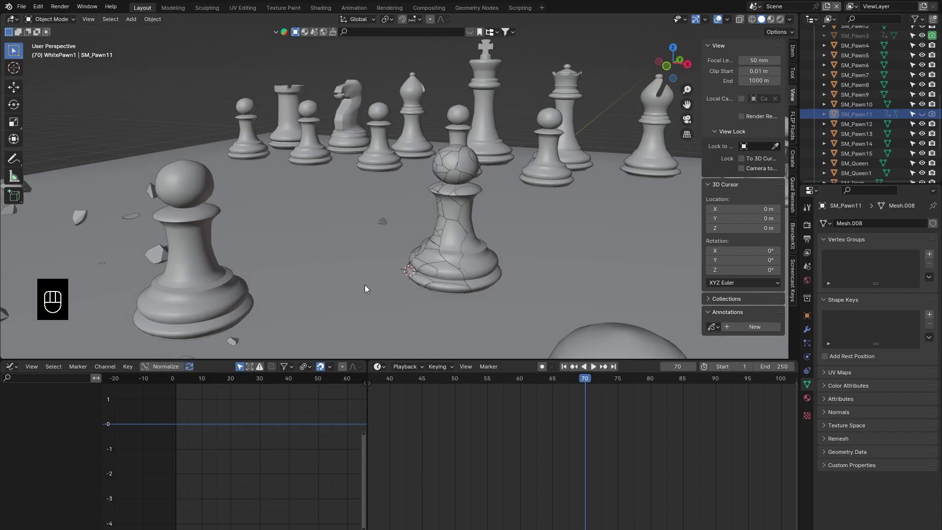
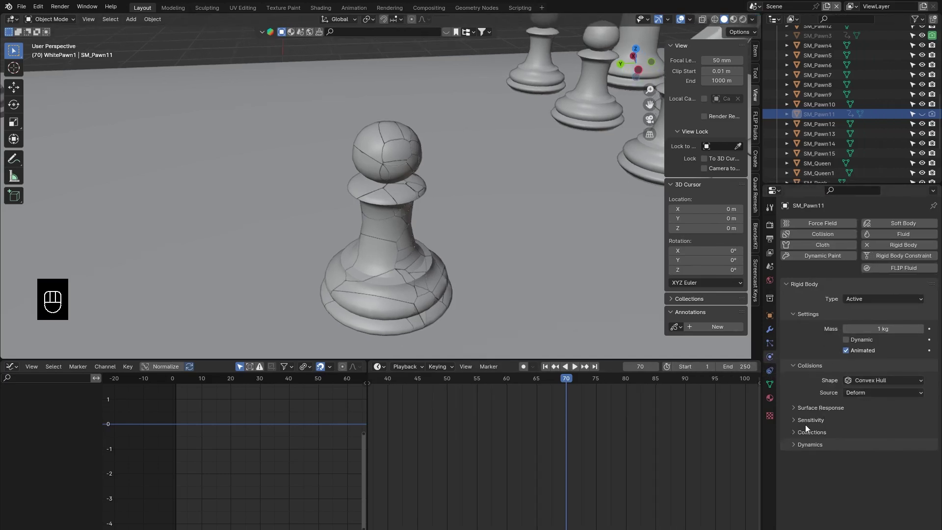
- Expand Rigid Body Collections and box-select the BlackPawn1 cell pieces
left_click(816, 437)
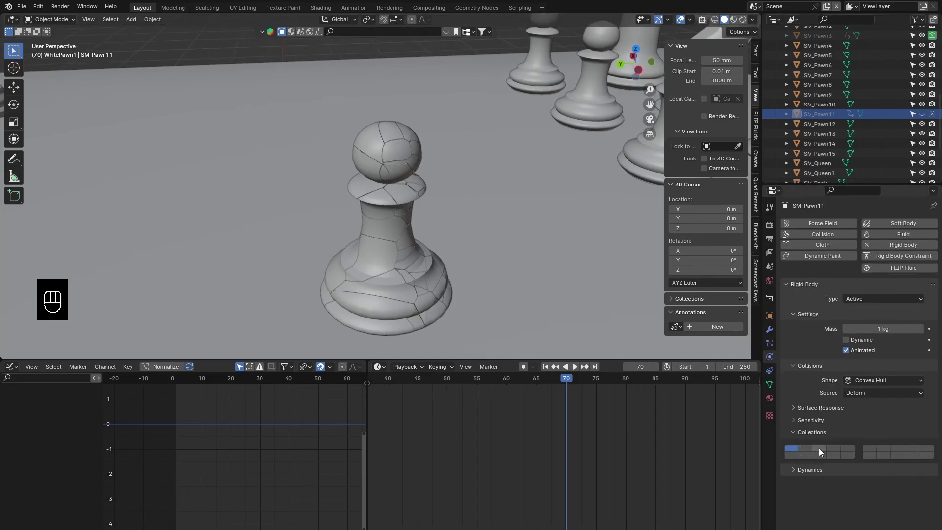
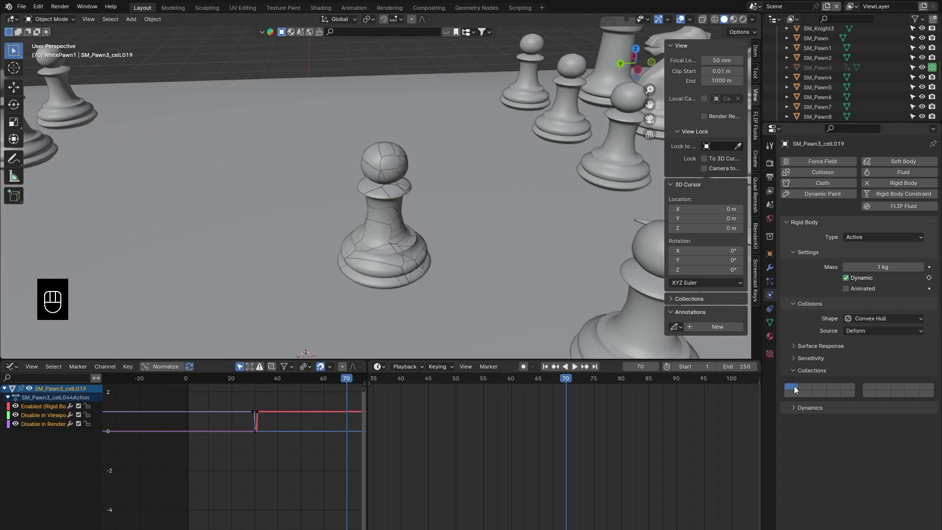
left_click_drag(207, 220, 291, 284)
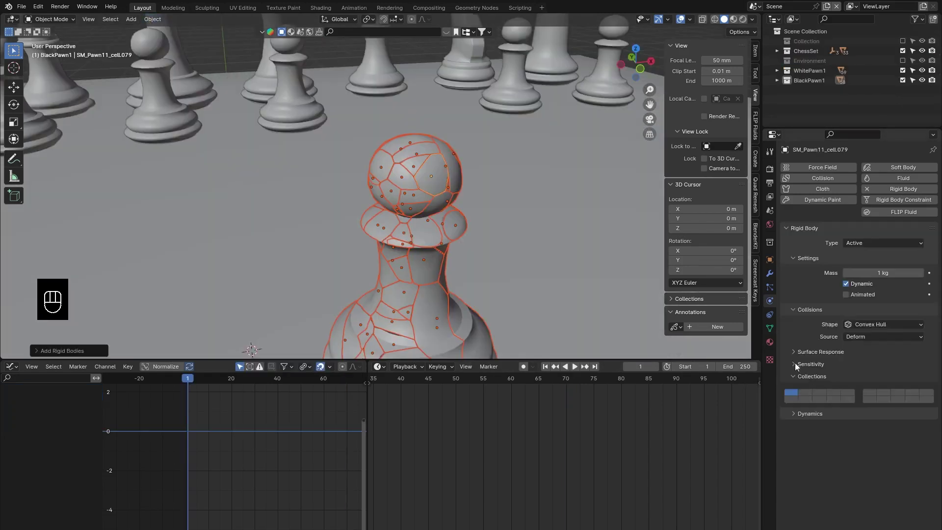
- Insert keyframes on a cell piece at the current and an earlier frame
left_click(560, 383)
left_click(600, 404)
key("i")
left_click(429, 198)
key("i")
- Key the cell piece's viewport and render visibility in Object Properties
left_click(501, 384)
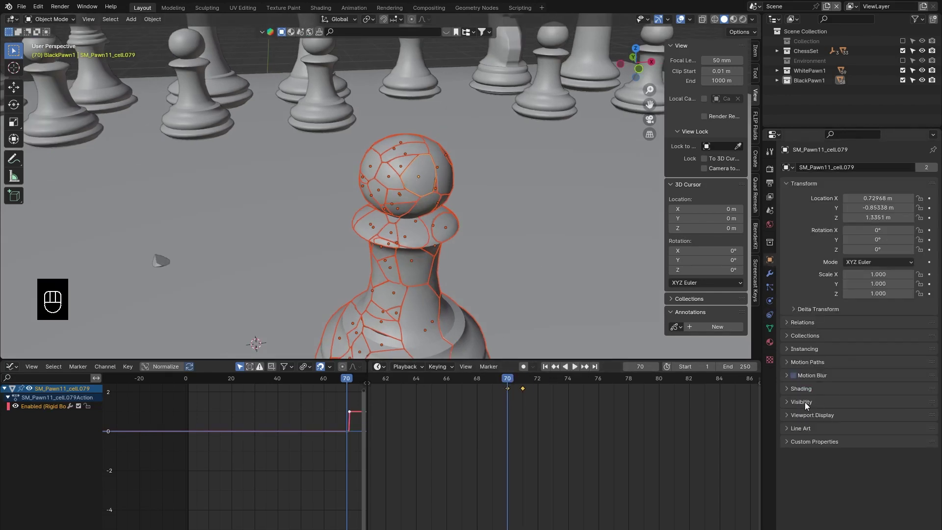
left_click_drag(810, 407, 849, 433)
key("i")
key("i")
left_click(633, 372)
left_click(850, 432)
key("i")
key("i")
- Link the visibility animation to the other cells, rewind and add ground Plane.001
left_click(499, 378)
key("ctrl+l")
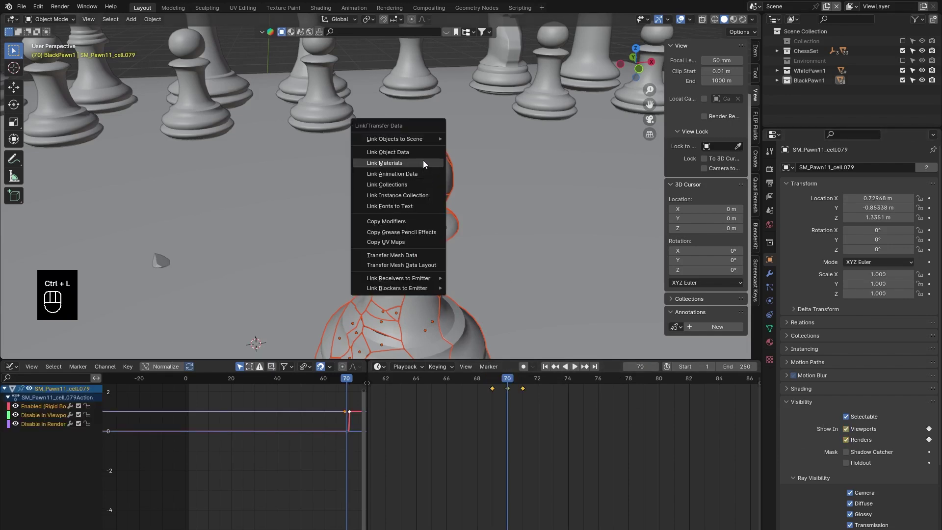
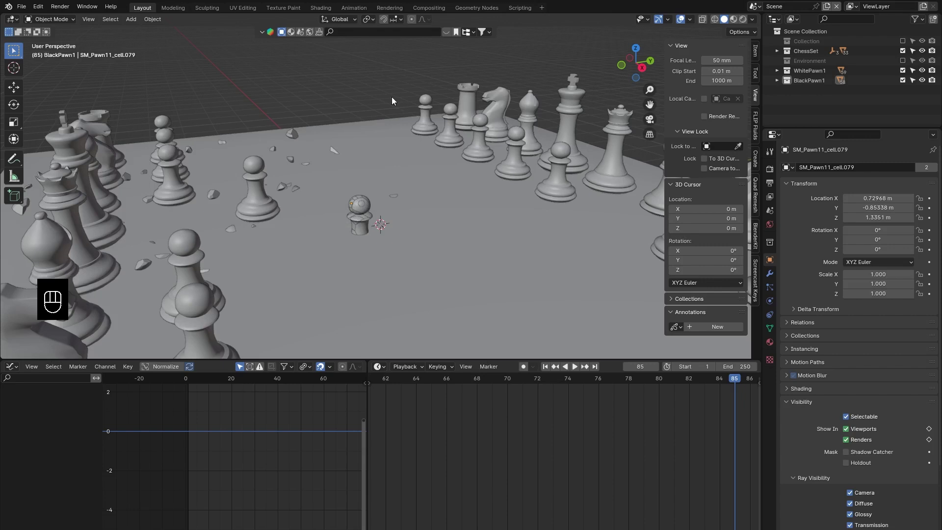
key("shift+a")
left_click(548, 371)
key("shift+a")
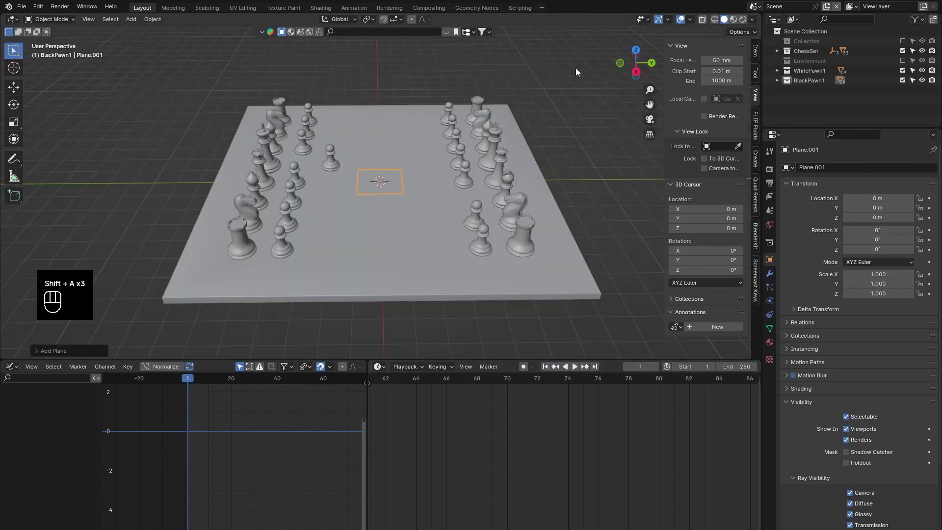
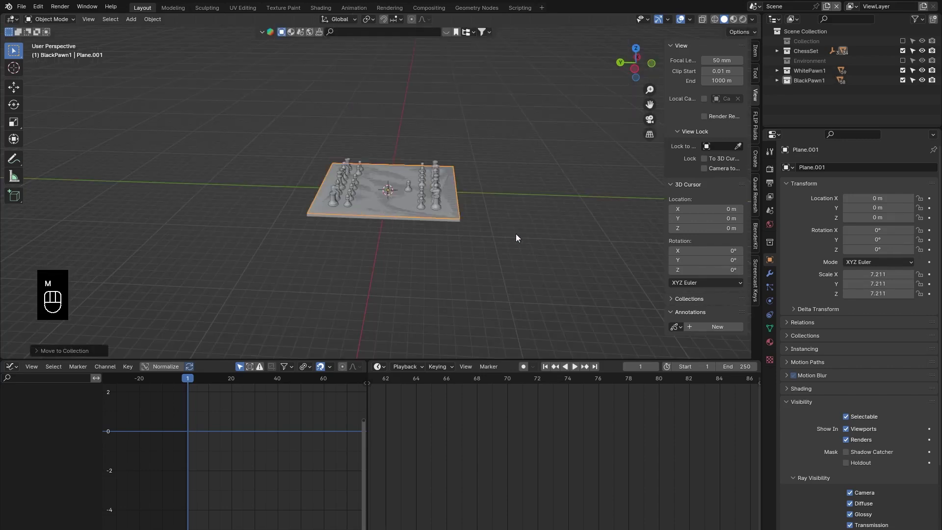
- Orbit around the board while playing the fragments falling onto the floor
left_click_drag(872, 248, 865, 269)
key("space")
left_click_drag(511, 182, 323, 186)
left_click_drag(343, 192, 417, 212)
middle_click(407, 220)
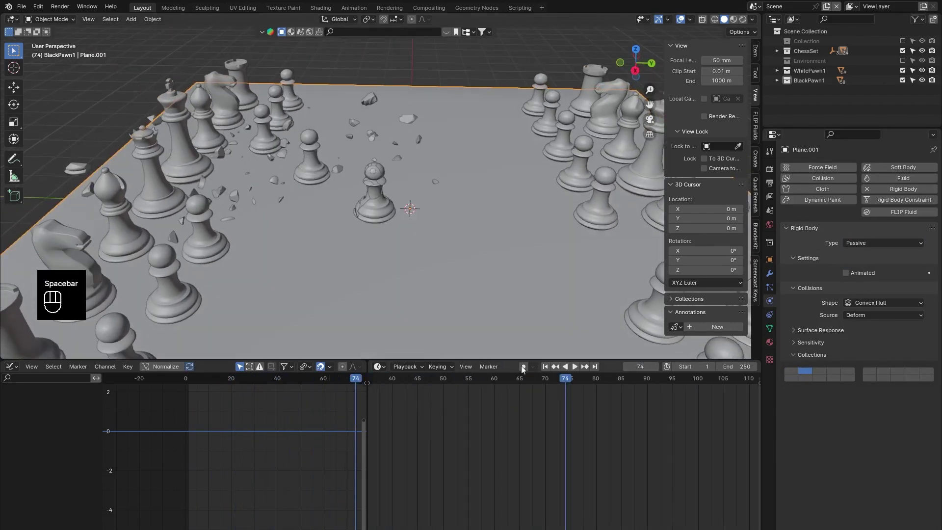
key("space")
key("space")
- Select Plane.001 and make it a passive rigid body floor
left_click_drag(444, 223, 366, 177)
left_click_drag(365, 177, 418, 182)
left_click(501, 220)
left_click(380, 379)
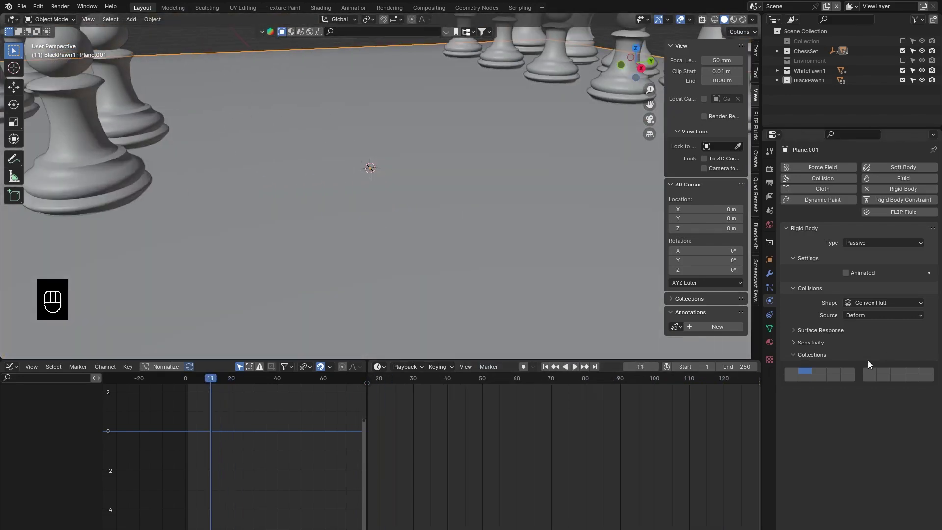
left_click_drag(548, 371, 350, 222)
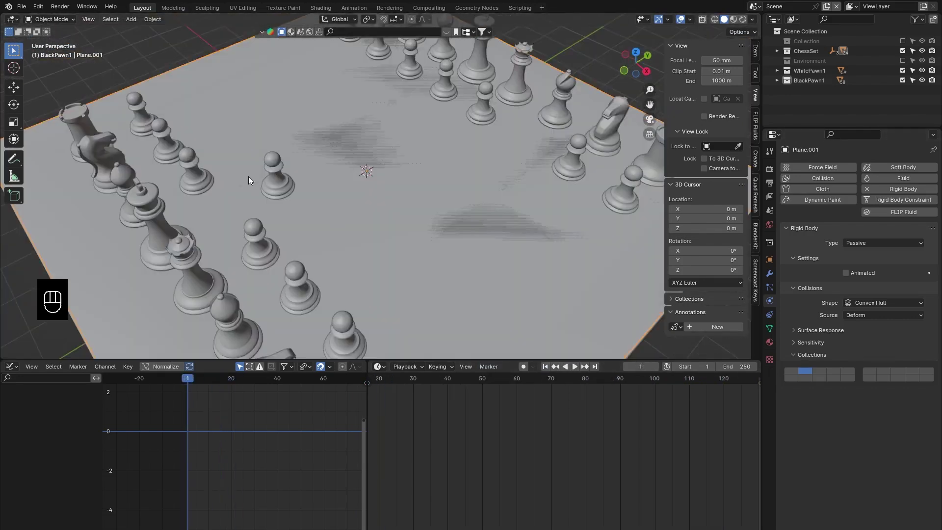
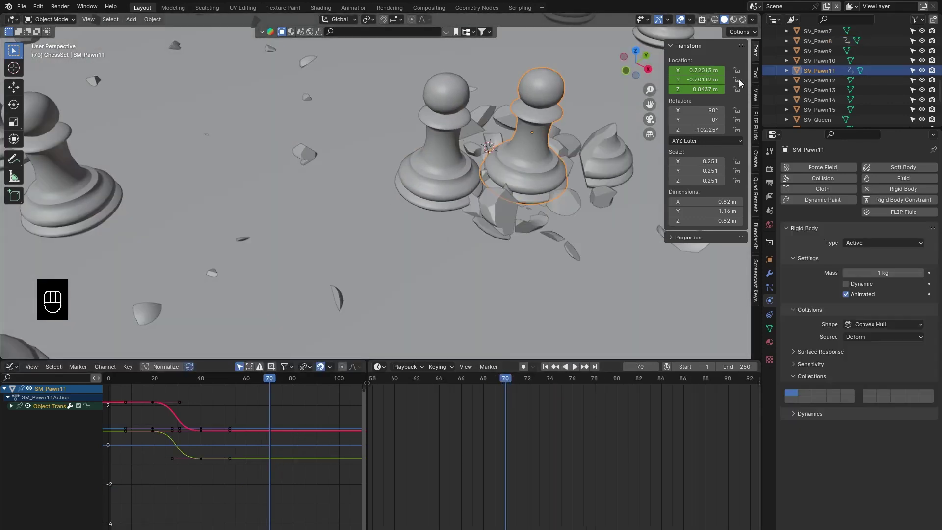
- Keyframe SM_Pawn8's start location and collision collections, then its end position inside the fractured pawn
left_click(774, 266)
left_click(507, 385)
key("i")
key("i")
left_click(852, 435)
key("i")
left_click_drag(505, 382, 409, 400)
- Make SM_Pawn8 an Animated, non-dynamic rigid body and scrub to the impact frame
key("space")
key("space")
left_click_drag(872, 270, 821, 237)
left_click_drag(864, 233, 847, 282)
left_click(853, 299)
left_click(810, 397)
left_click_drag(519, 277, 499, 214)
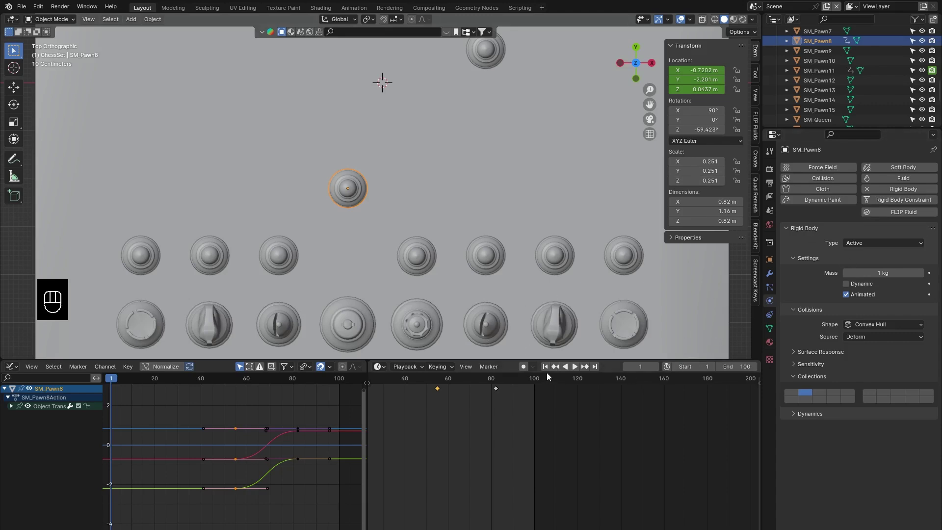
left_click(552, 371)
- Play back the striker hitting the fractured pawn from perspective views, then return to the start frame
key("space")
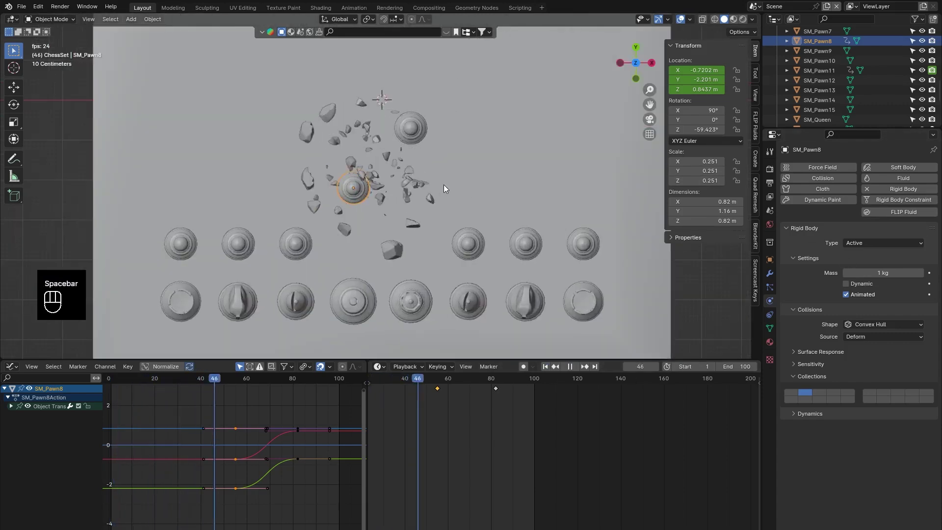
left_click_drag(512, 150, 463, 106)
left_click(463, 106)
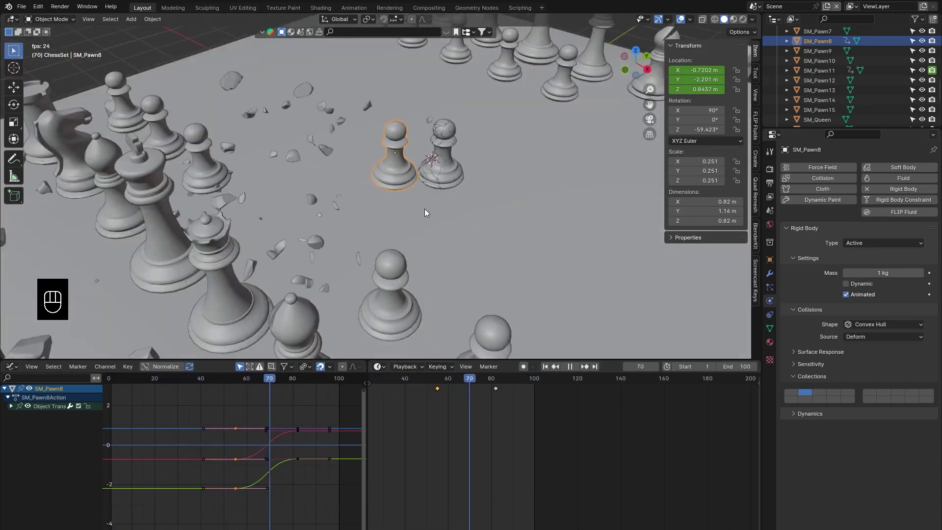
left_click_drag(499, 263, 397, 252)
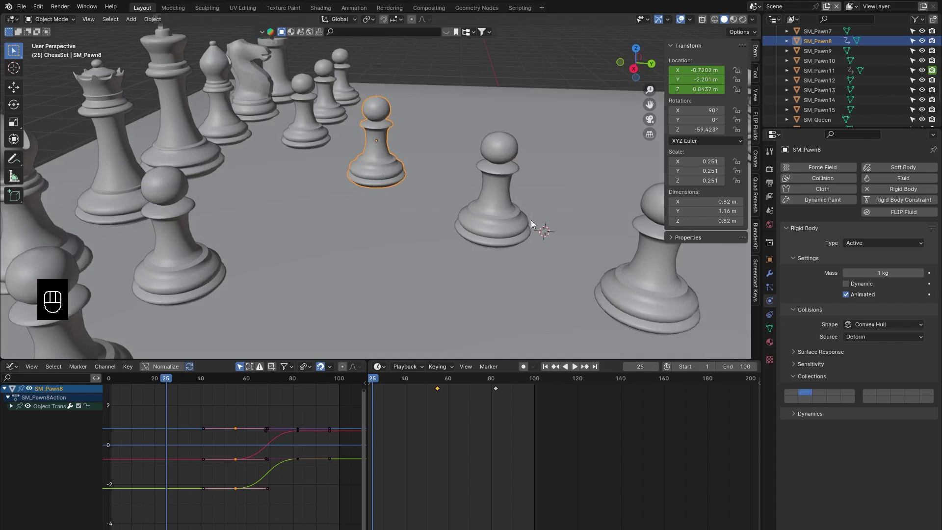
key("space")
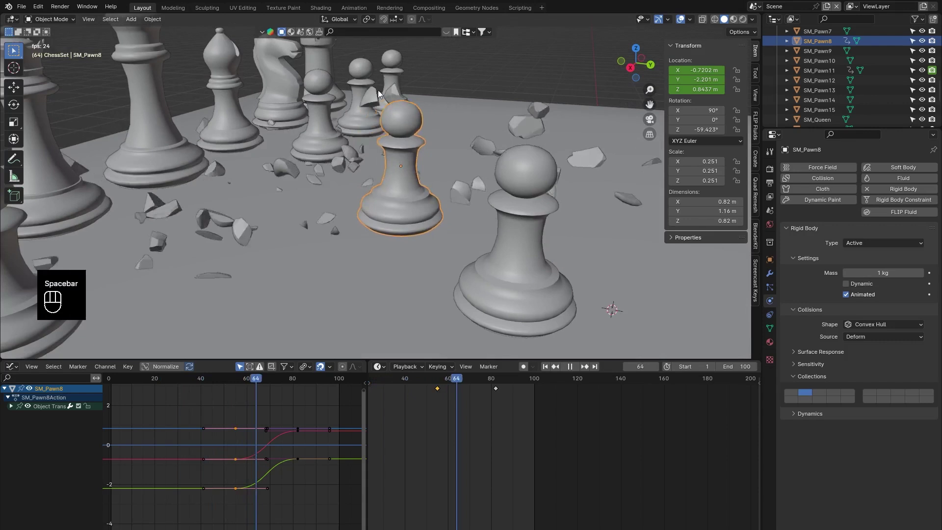
key("space")
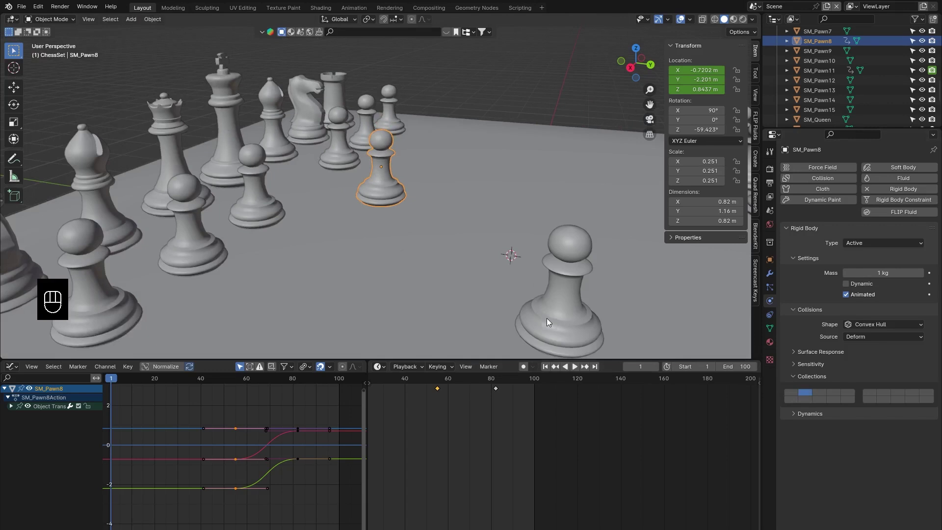
left_click(451, 418)
left_click(473, 381)
- Key the striker's collision collections before and after impact (frames 54 and 68) and play the simulation
key("i")
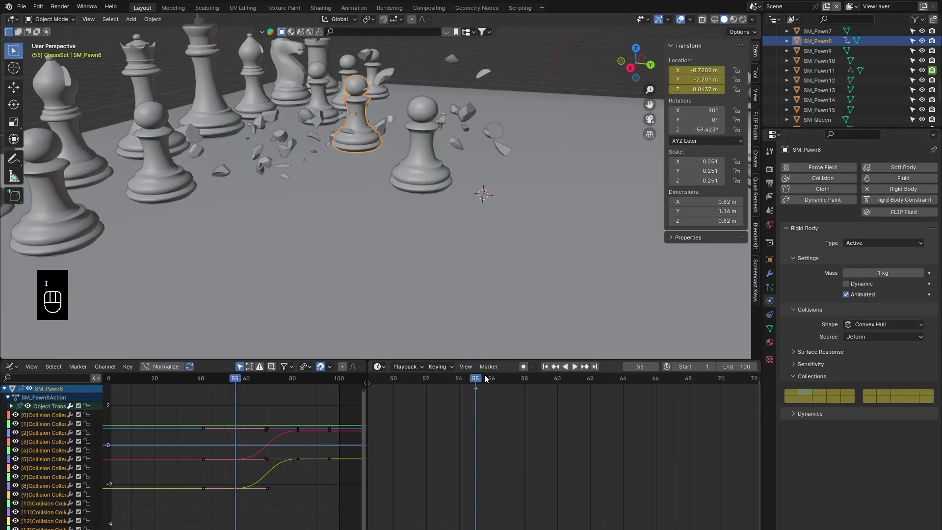
left_click(480, 381)
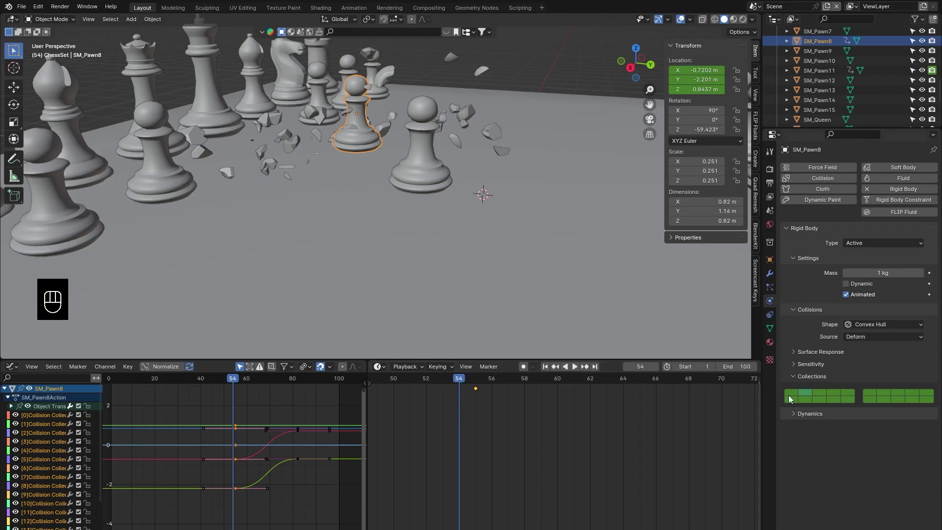
left_click(791, 397)
key("i")
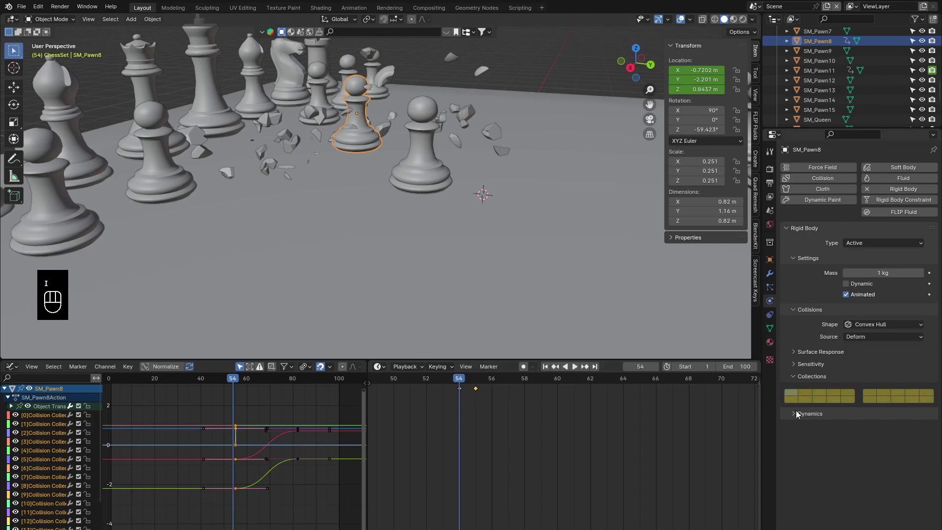
left_click_drag(407, 192, 416, 219)
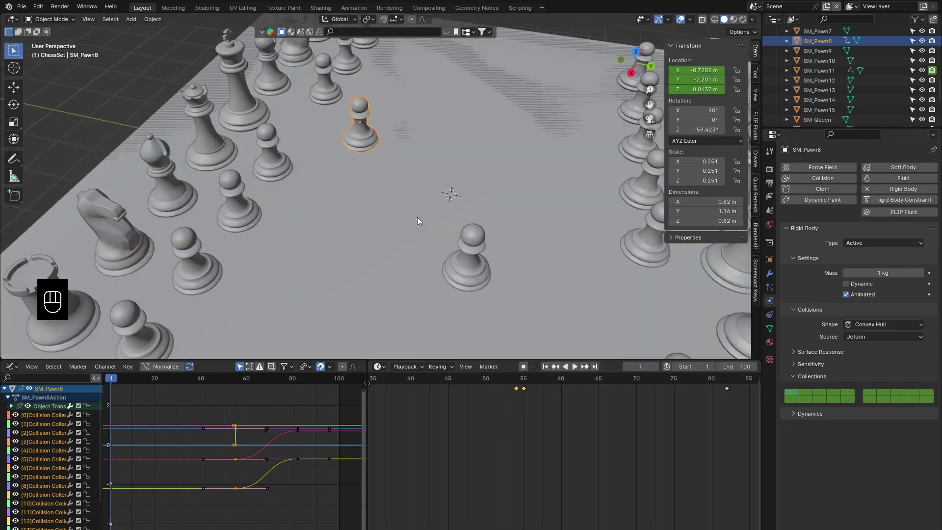
left_click_drag(444, 223, 436, 253)
middle_click(432, 246)
key("space")
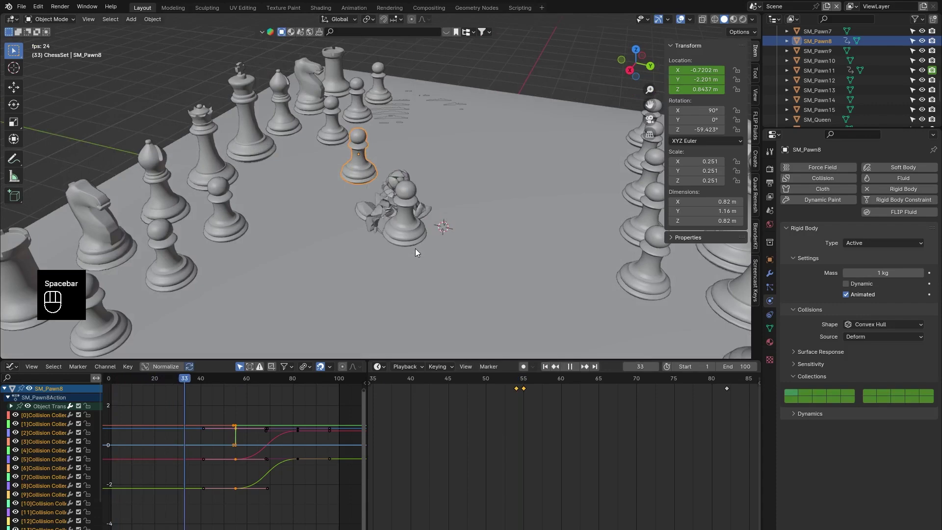
key("space")
left_click_drag(370, 179, 396, 181)
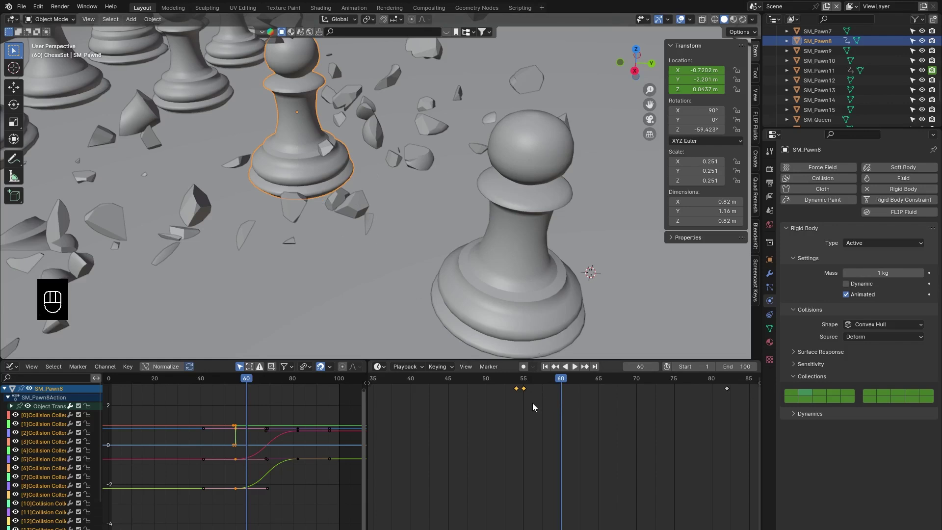
- Undo, reposition the striker beside the fractured pawn and re-key its location and collision collections
key("ctrl+z")
key("ctrl+z")
left_click_drag(515, 389, 525, 380)
left_click_drag(498, 310, 515, 310)
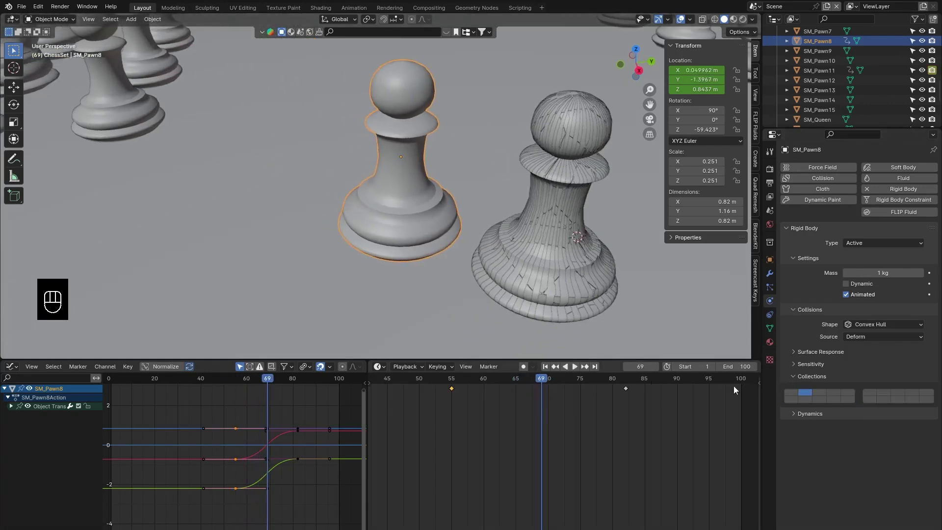
key("i")
left_click(542, 386)
left_click(797, 397)
key("i")
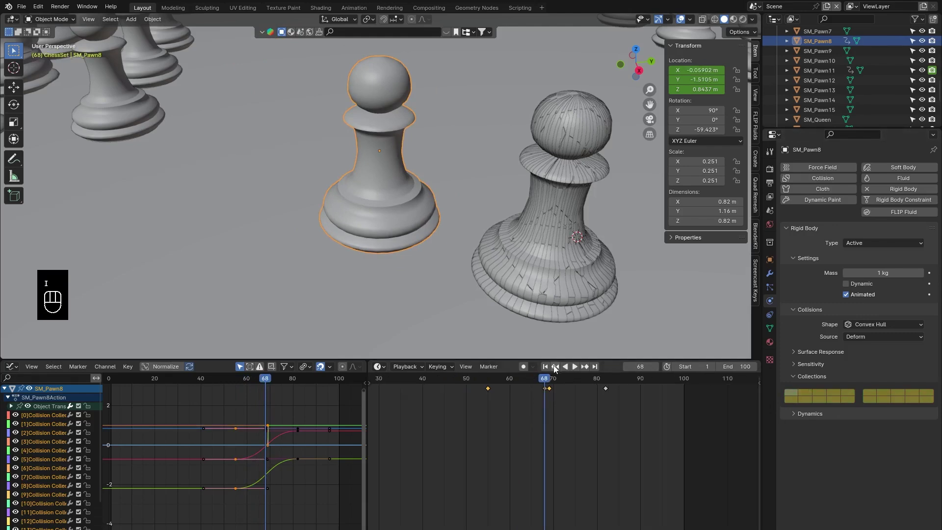
- Replay the impact, set the scene End frame to 115 and check the Rigid Body World cache settings
key("space")
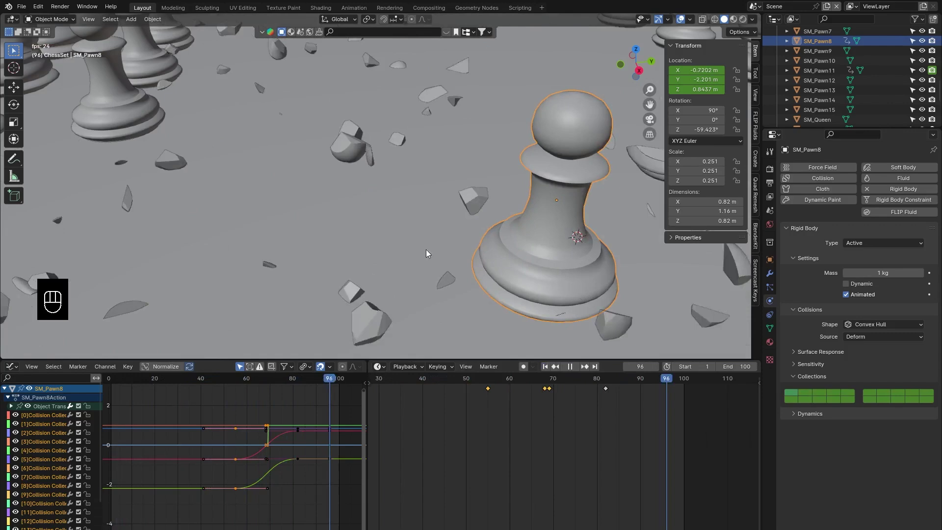
key("space")
key("space")
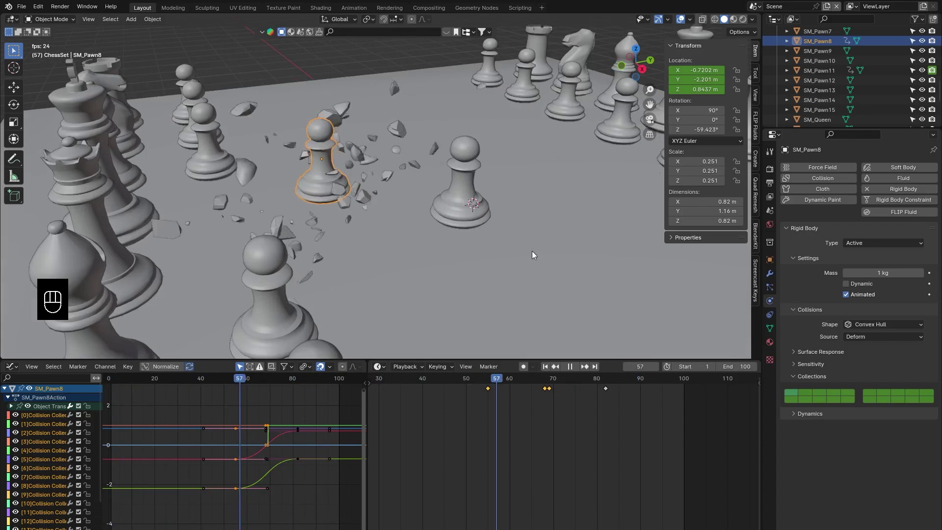
left_click(536, 255)
left_click_drag(494, 248, 444, 246)
left_click(444, 247)
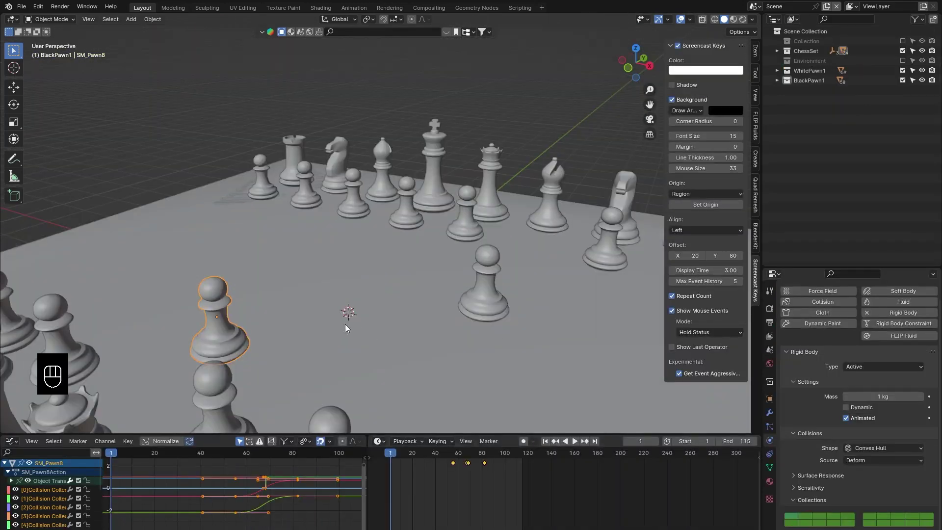
left_click(776, 356)
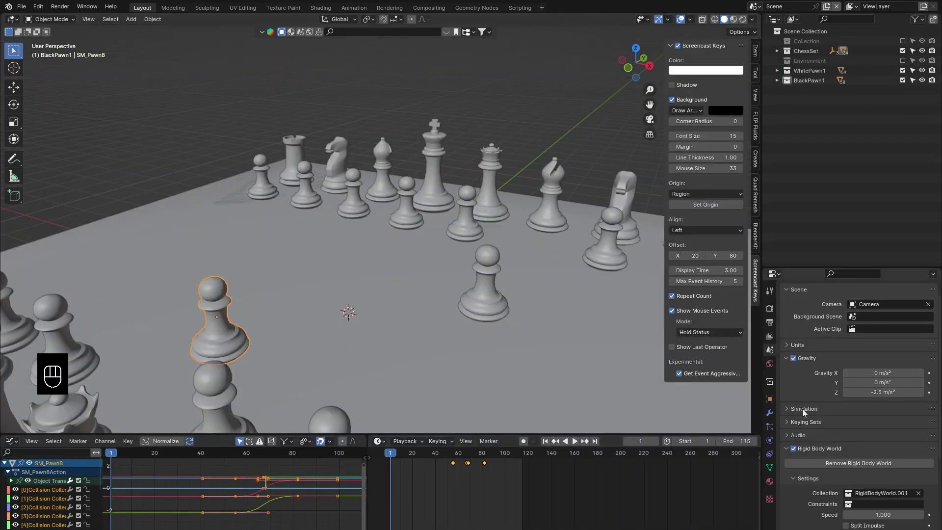